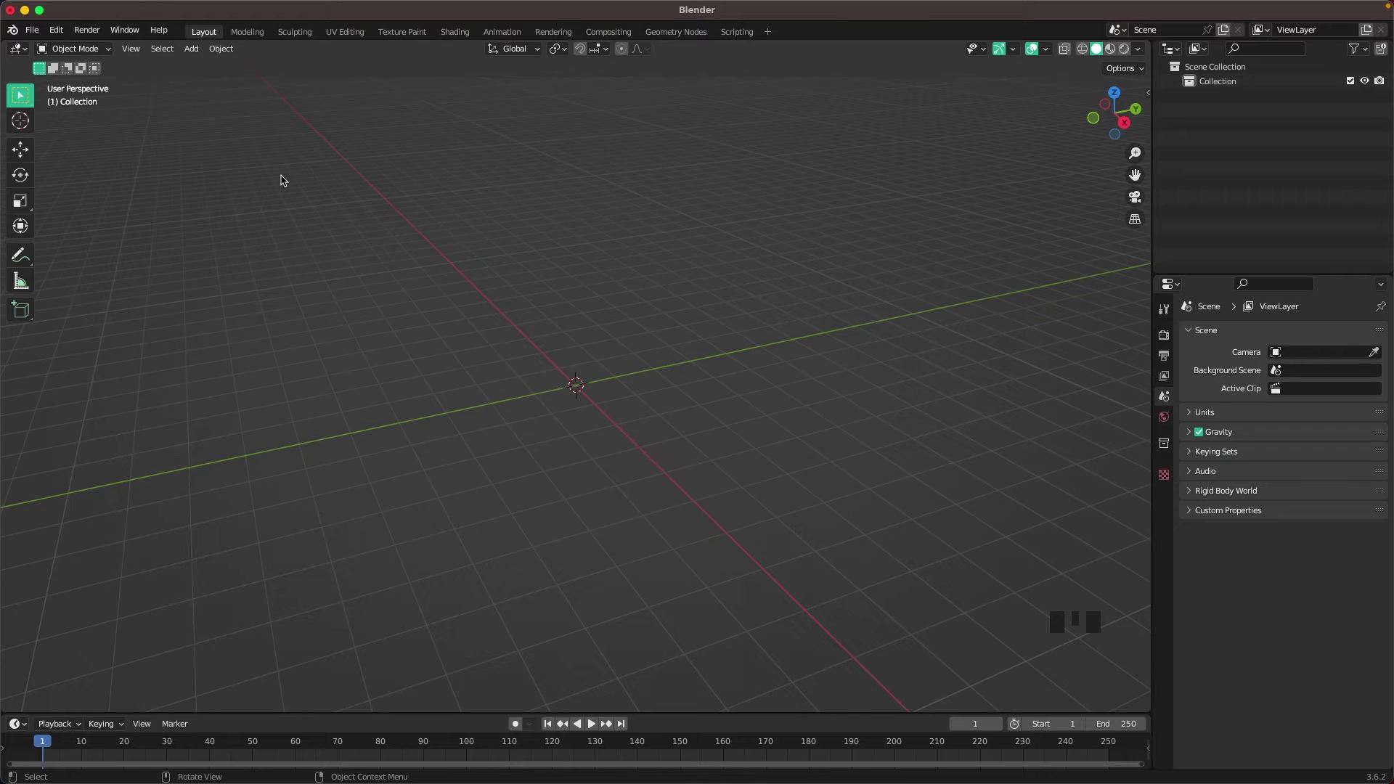
Enable the Add Curve and Add Mesh Extra Objects add-ons in Preferences and close the window
{"action": "left_click_drag", "start_coordinate": [54, 35], "coordinate": [67, 159]}
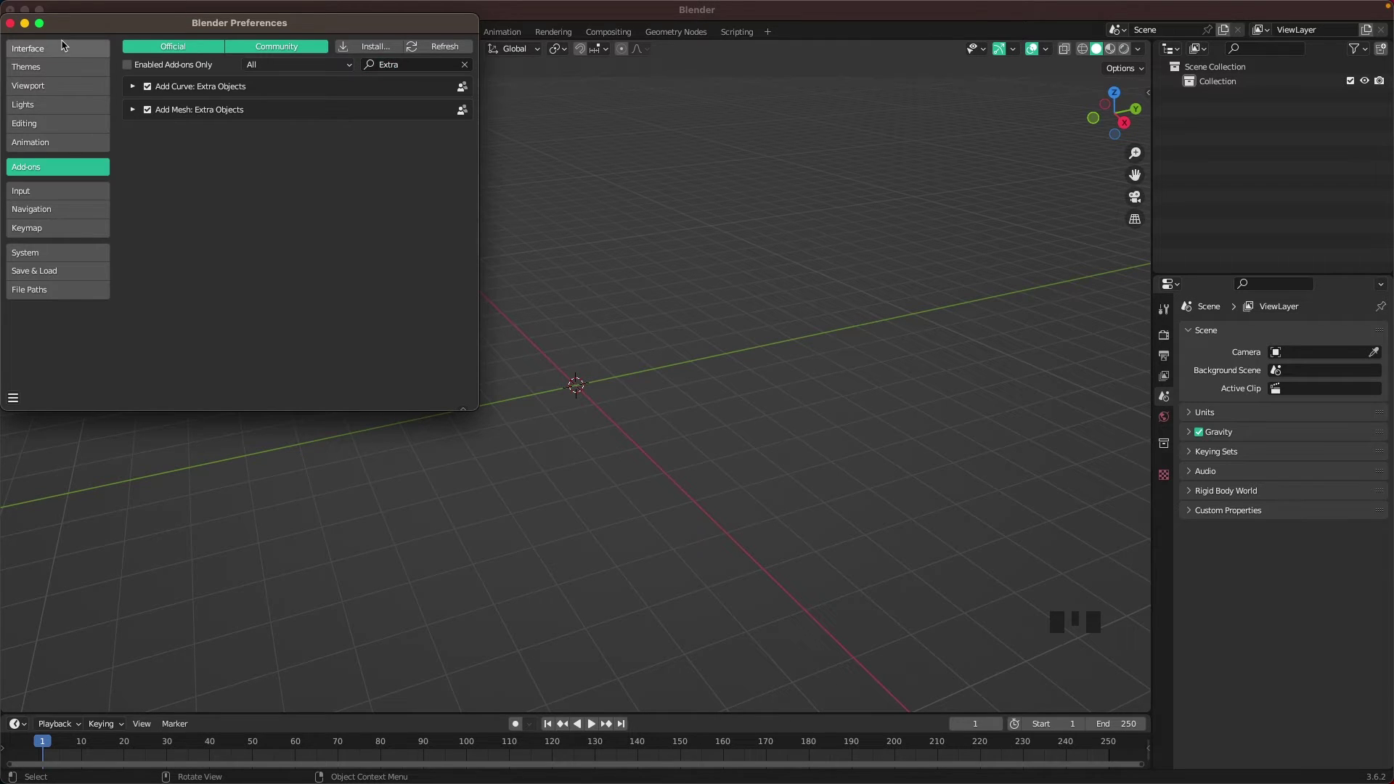
{"action": "left_click", "coordinate": [610, 351]}
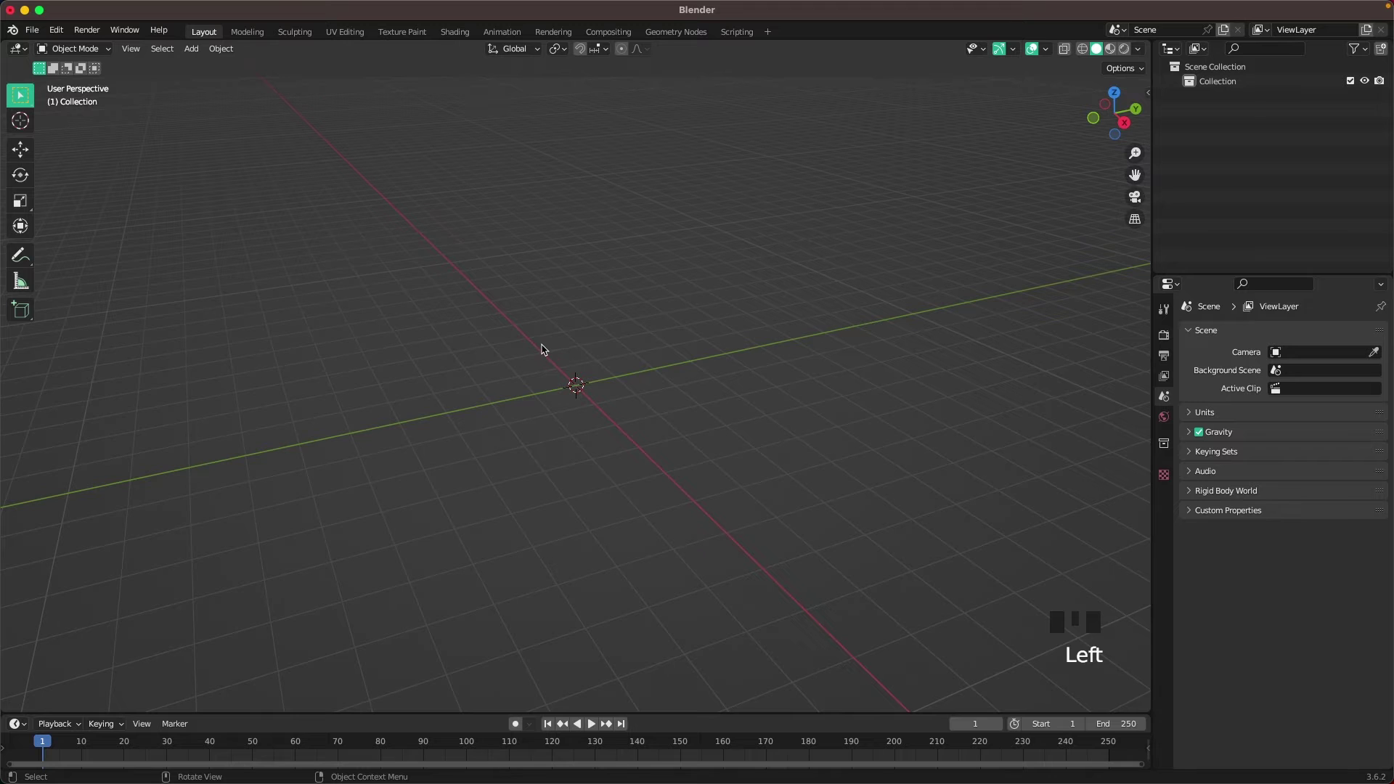
Add a Single Vert mesh and extrude it upward into a Y-shaped edge skeleton with two branches
{"action": "key", "text": "shift+a"}
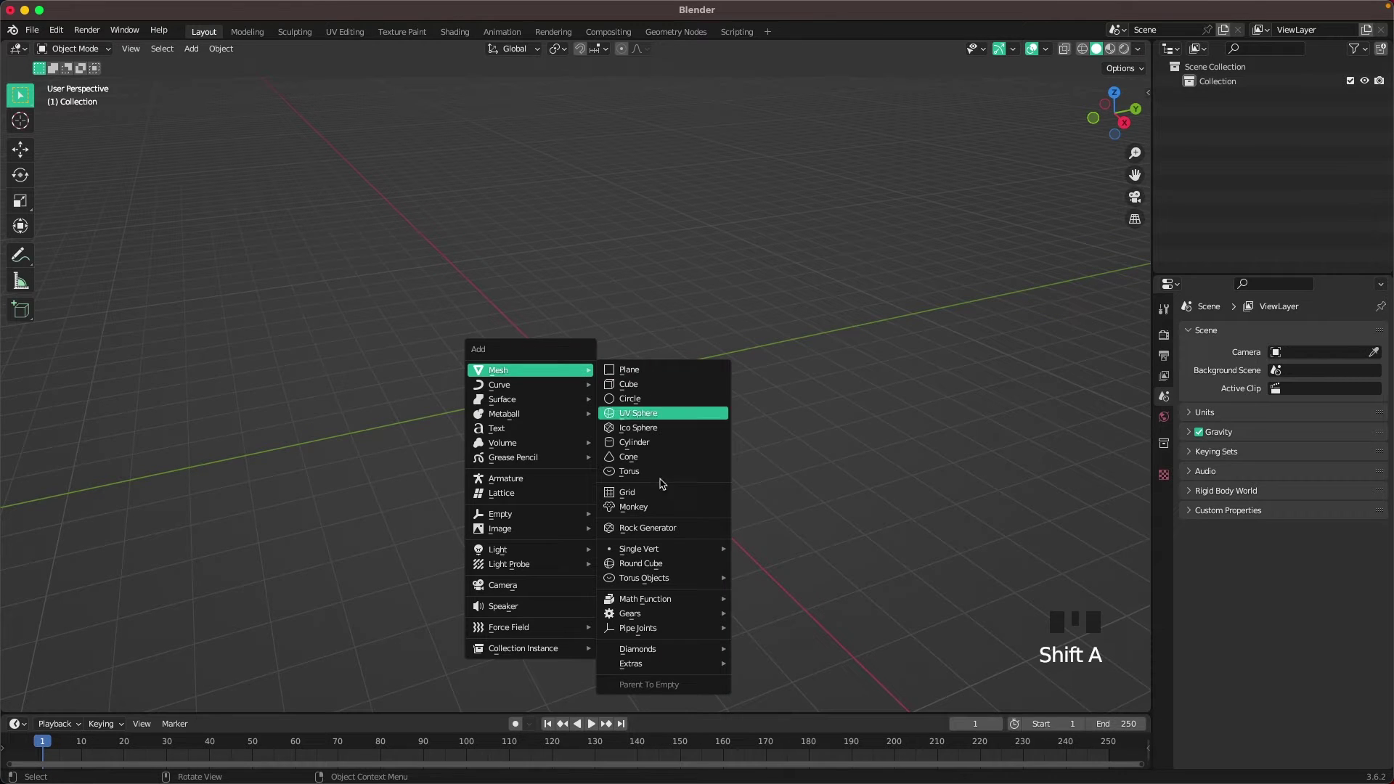
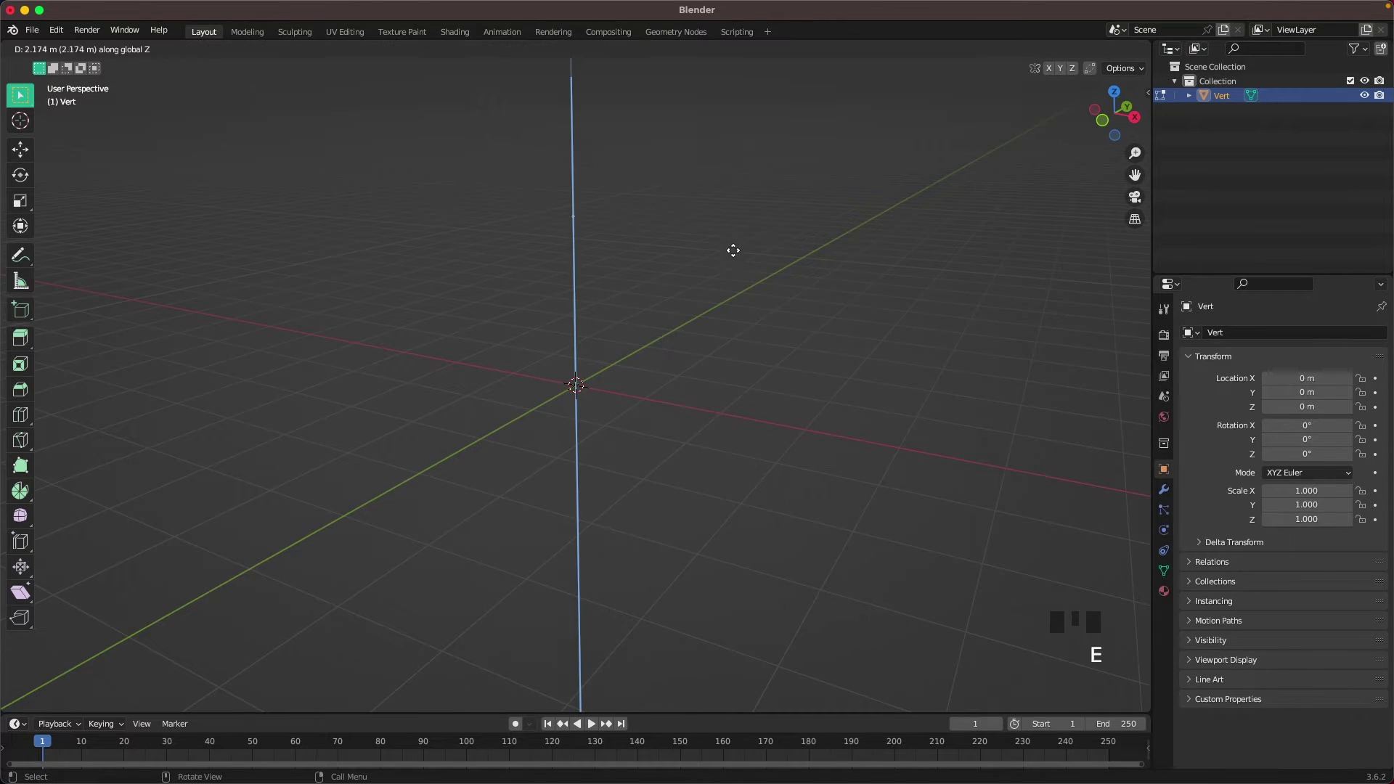
{"action": "key", "text": "`"}
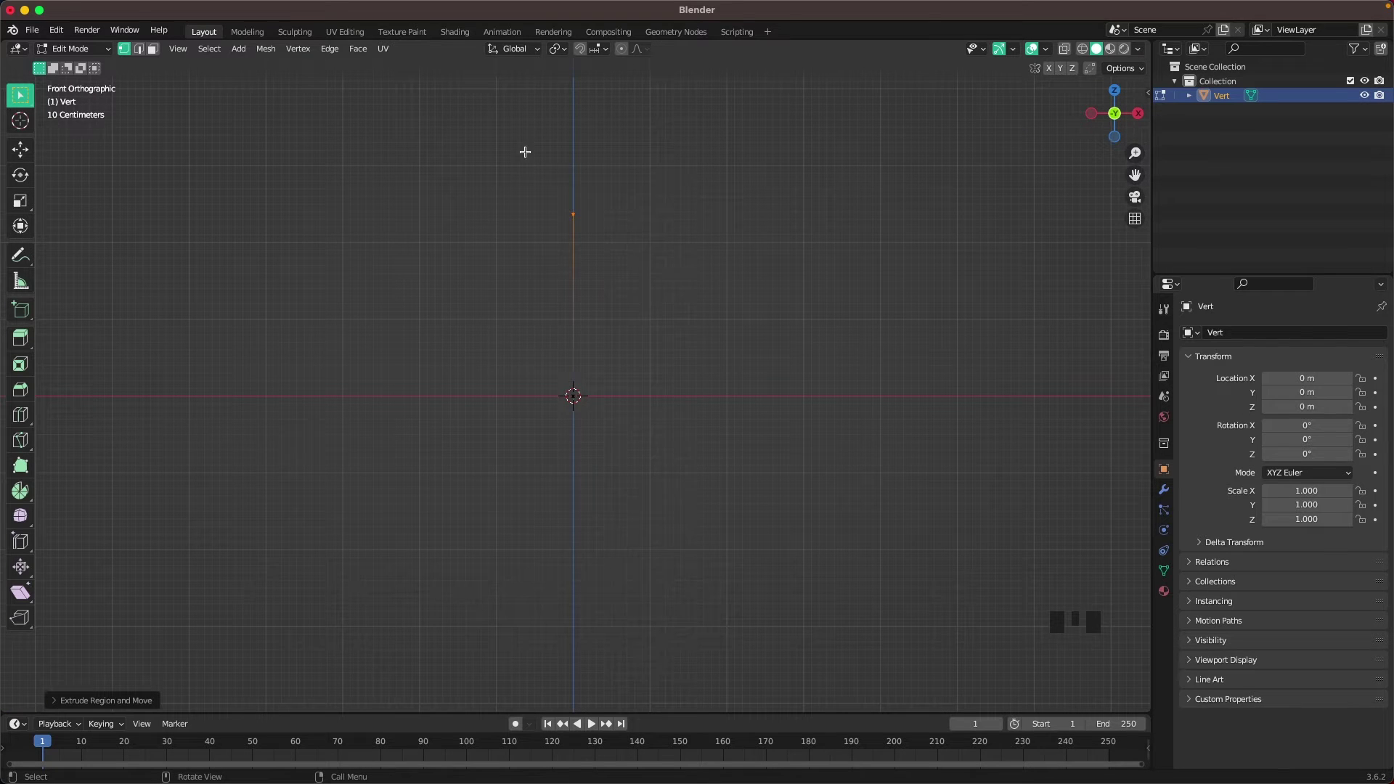
{"action": "key", "text": "e"}
{"action": "left_click", "coordinate": [575, 390]}
{"action": "key", "text": "e"}
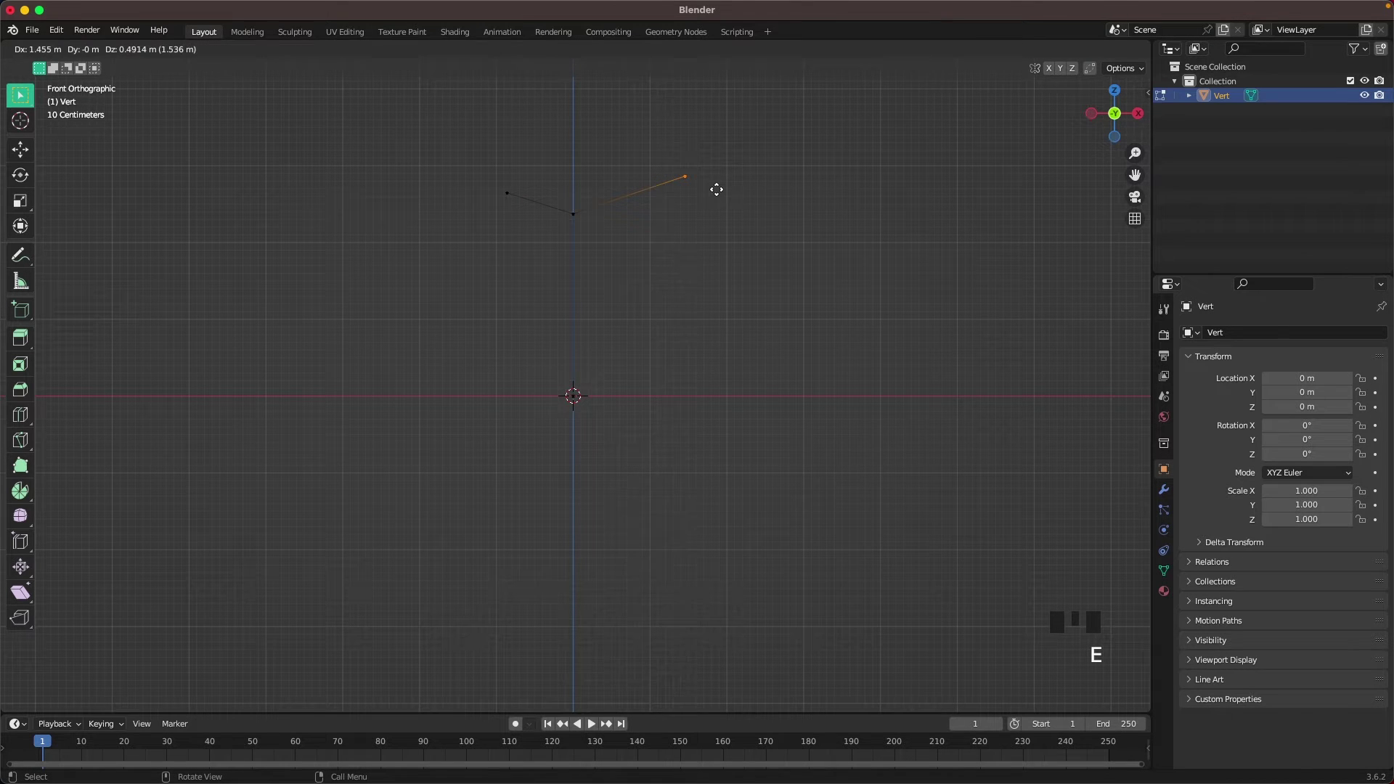
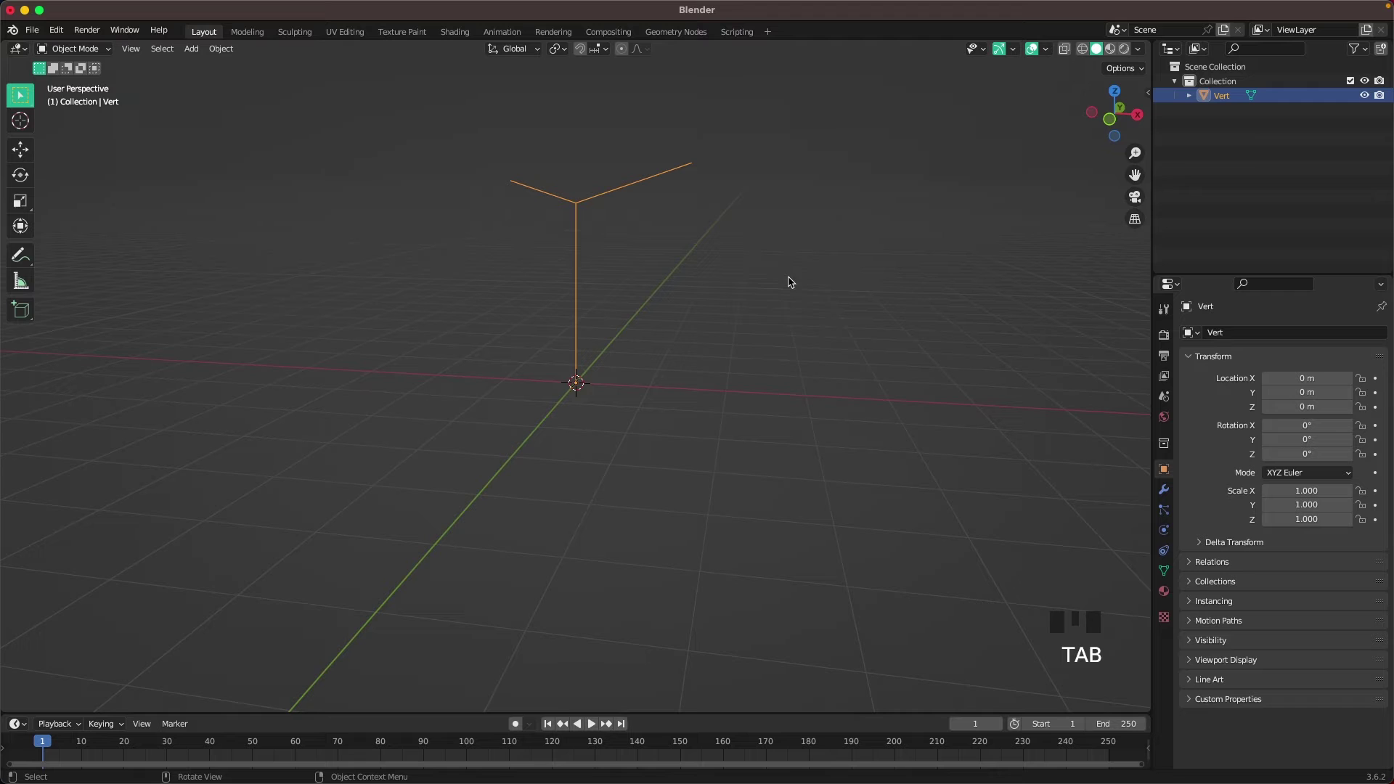
Give the edge skeleton Skin and Subdivision Surface modifiers to form a smooth tubular stem
{"action": "left_click", "coordinate": [1168, 491]}
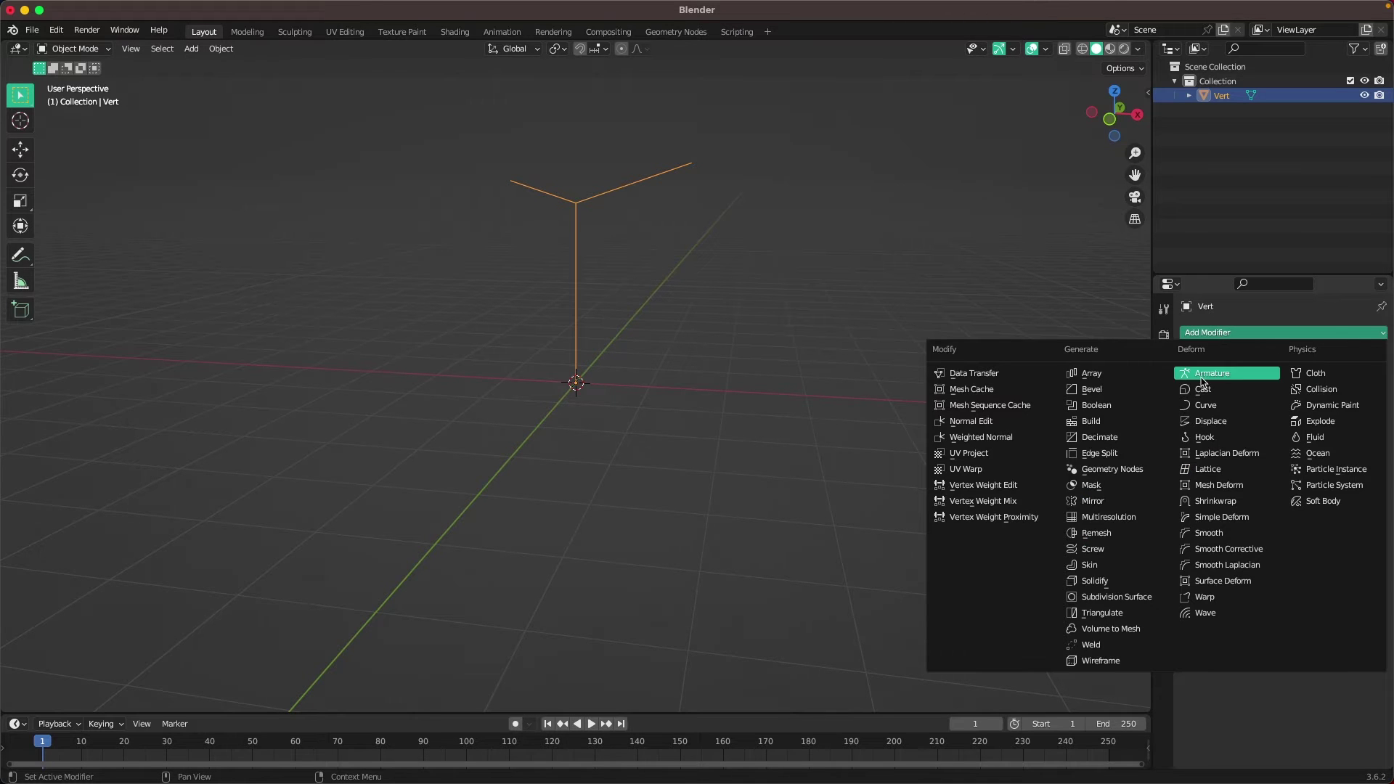
{"action": "left_click", "coordinate": [1118, 566]}
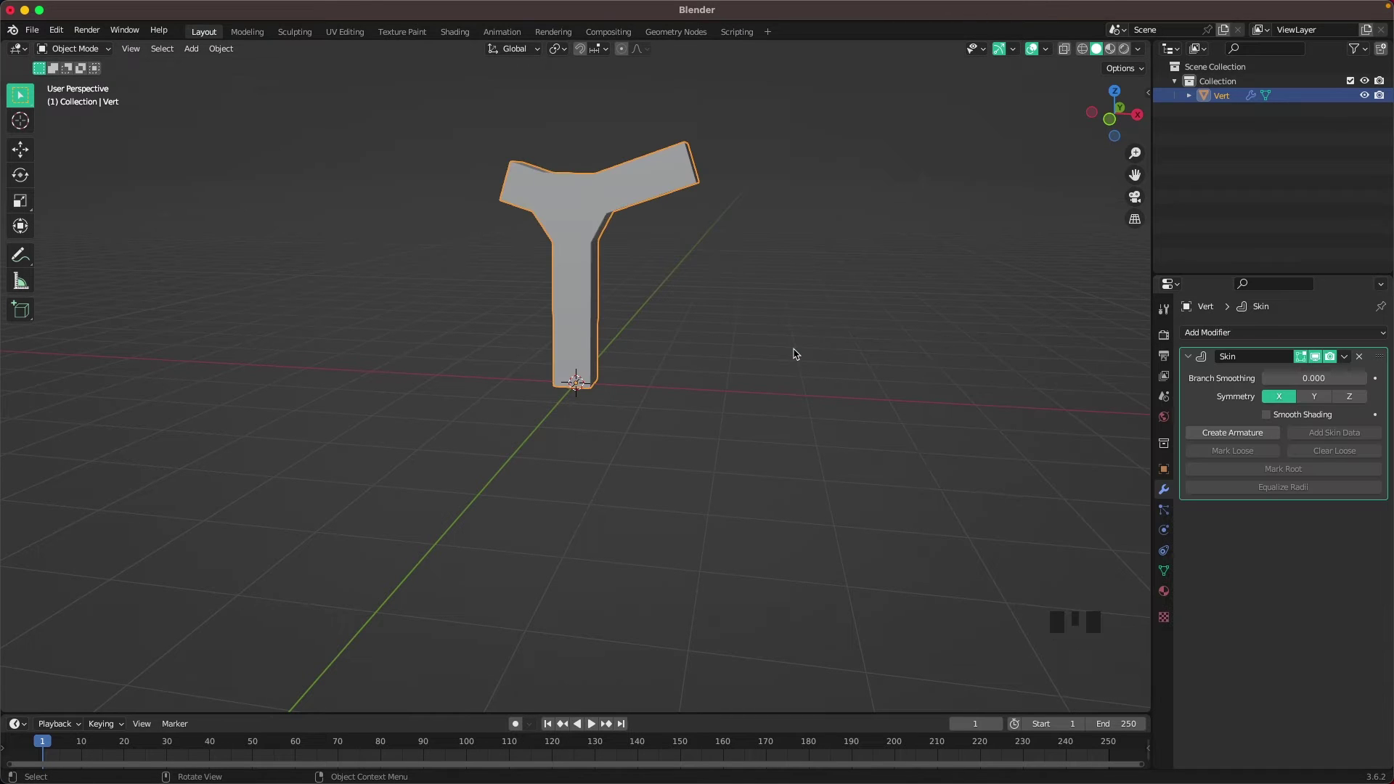
{"action": "key", "text": "3"}
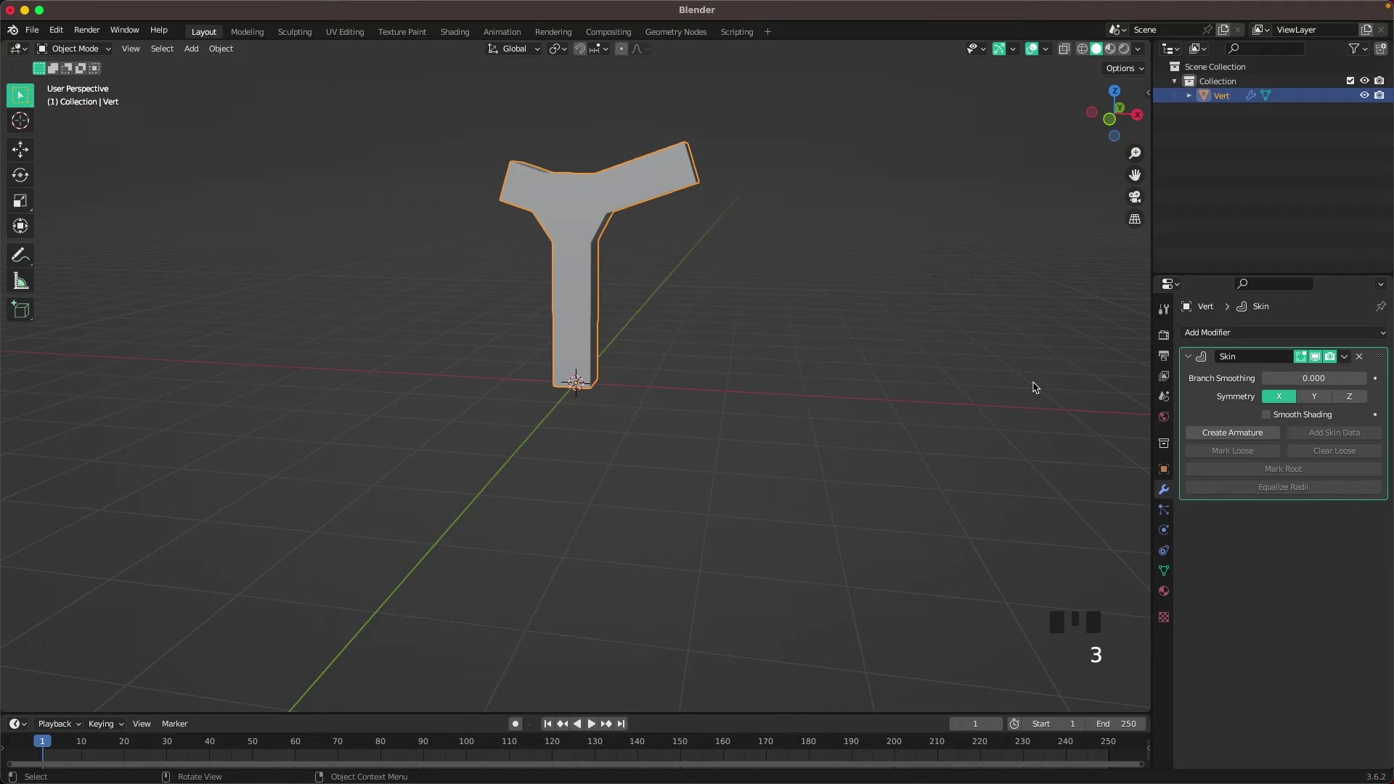
{"action": "key", "text": "ctrl+3"}
{"action": "left_click_drag", "start_coordinate": [620, 276], "coordinate": [674, 301]}
{"action": "key", "text": "`"}
{"action": "left_click_drag", "start_coordinate": [640, 283], "coordinate": [778, 304]}
{"action": "scroll", "scroll_direction": "up", "scroll_amount": 3}
In Edit Mode, select the stem's vertices and thin the skin radius at the branch tips
{"action": "key", "text": "Tab"}
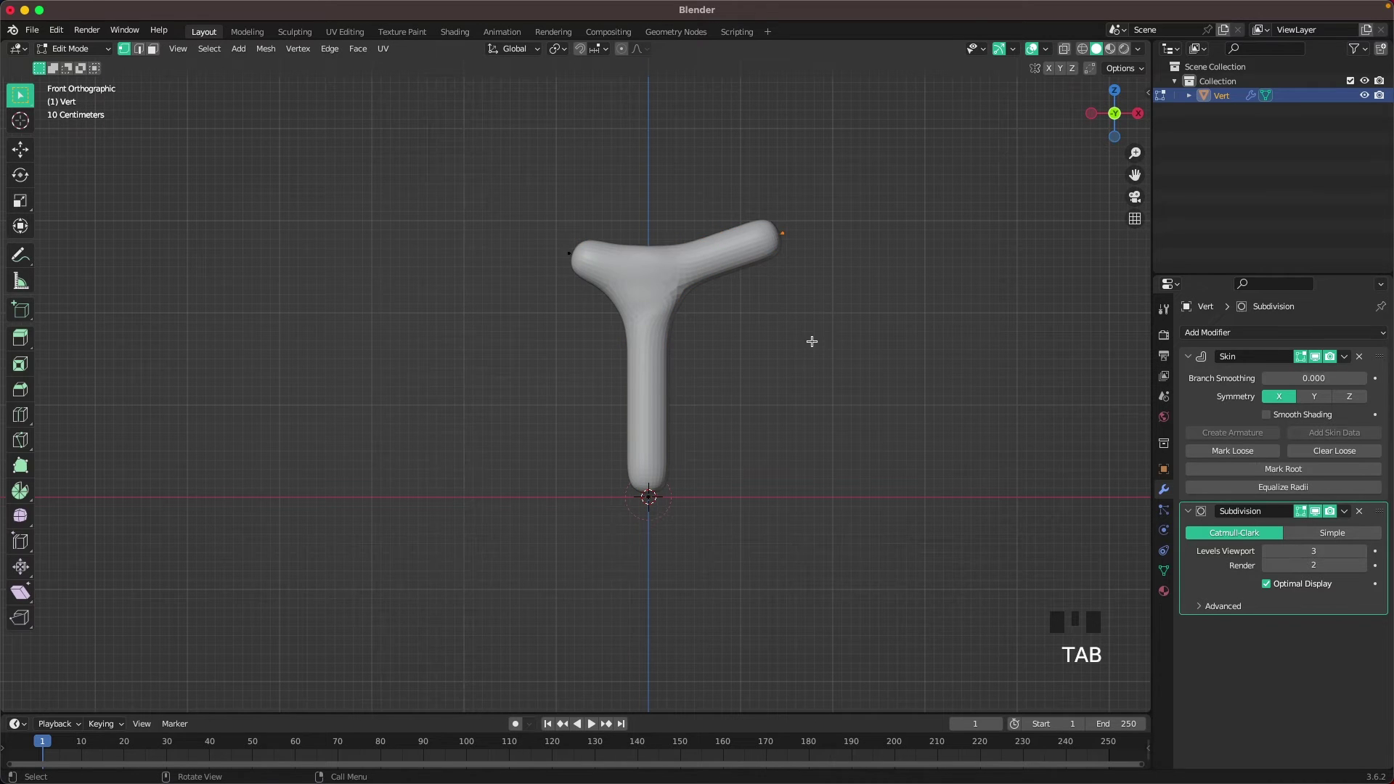
{"action": "key", "text": "a"}
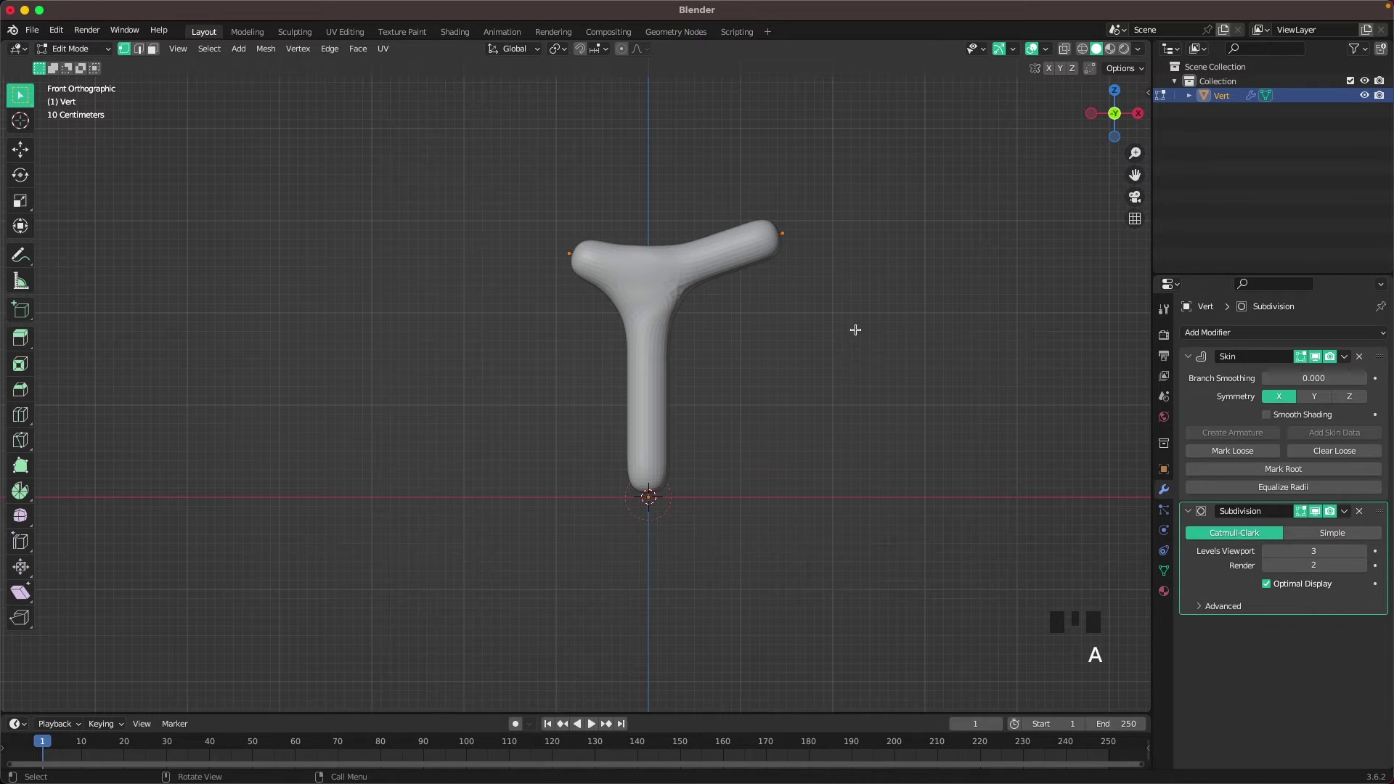
{"action": "key", "text": "ctrl+a"}
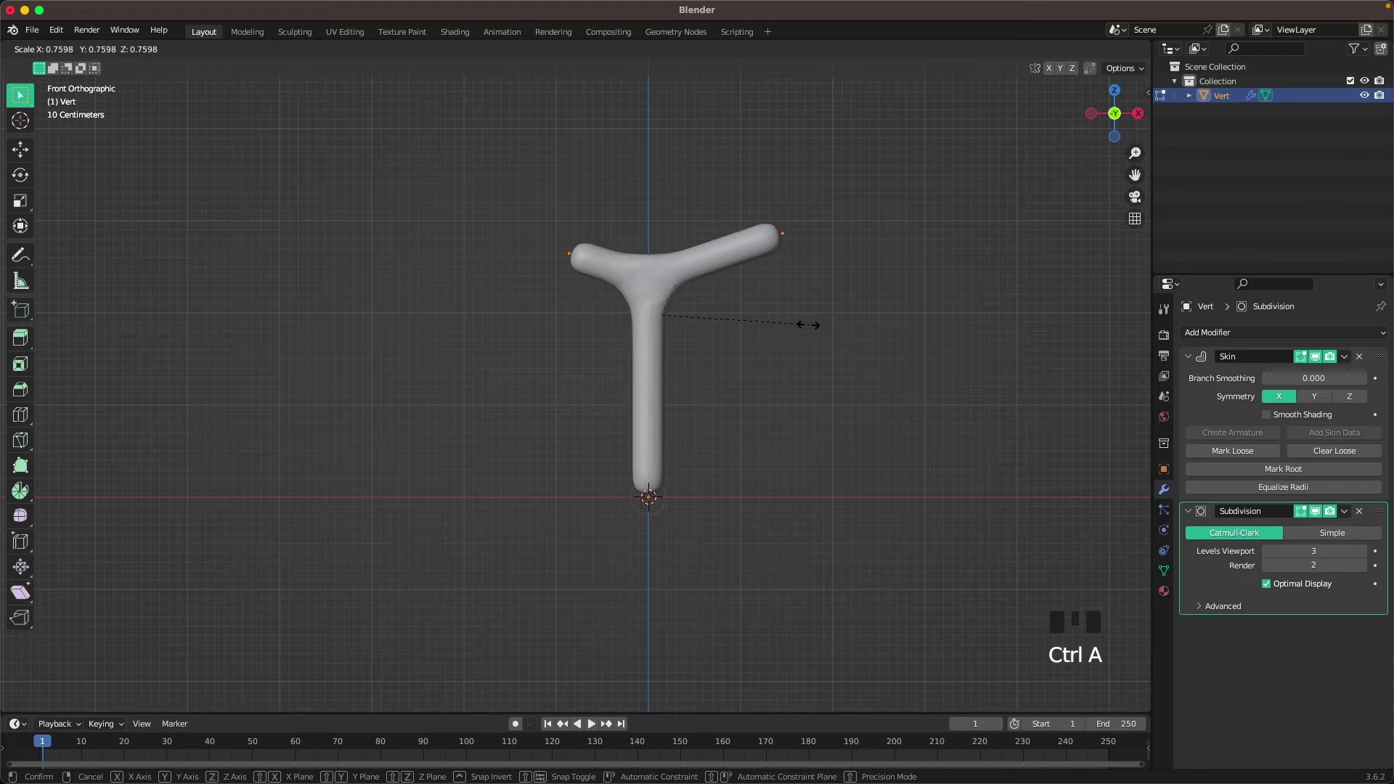
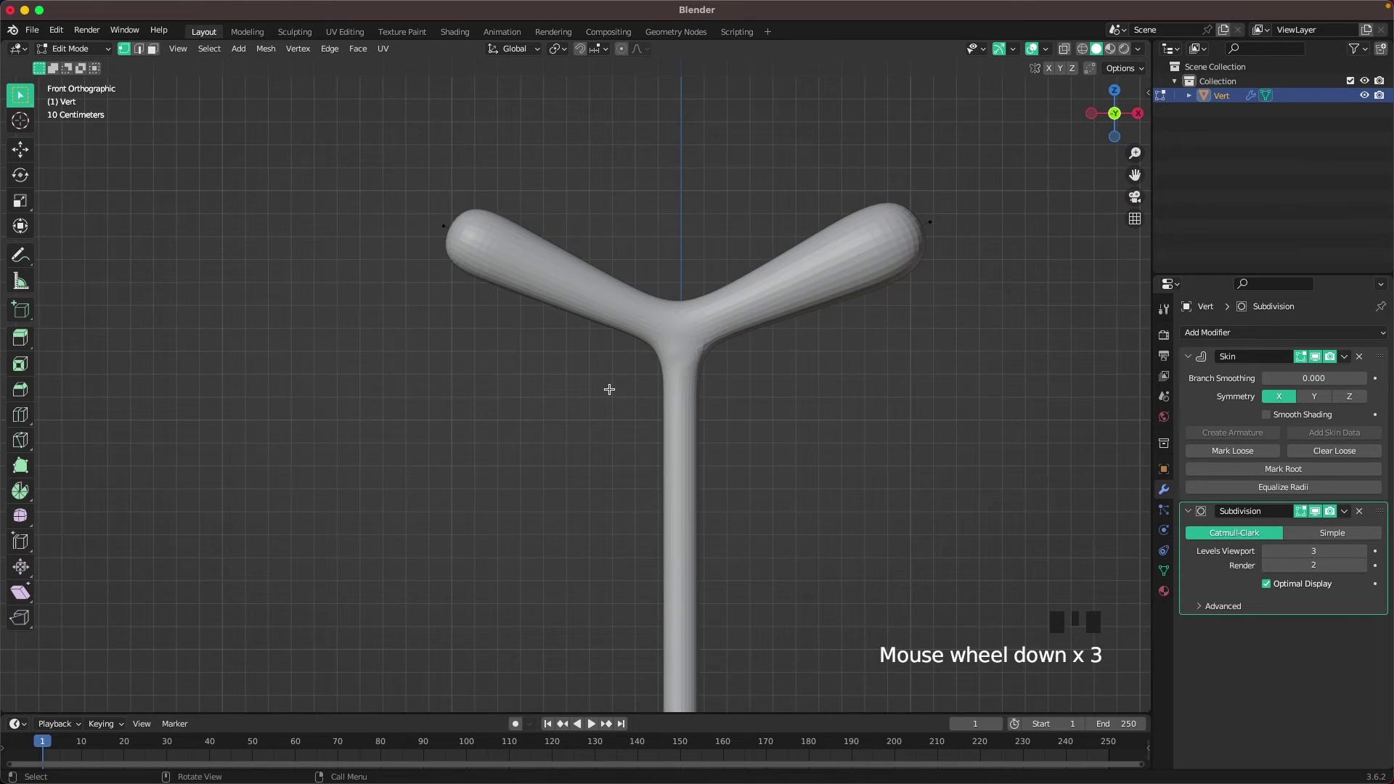
Leave Edit Mode, frame the stem, and add a UV Sphere with a Subdivision modifier for the grape
{"action": "left_click", "coordinate": [642, 666]}
{"action": "key", "text": "Tab"}
{"action": "scroll", "scroll_direction": "down", "scroll_amount": 3}
{"action": "scroll", "scroll_direction": "up", "scroll_amount": 3}
{"action": "left_click_drag", "start_coordinate": [794, 502], "coordinate": [681, 405]}
{"action": "left_click", "coordinate": [681, 405]}
{"action": "key", "text": "shift+a"}
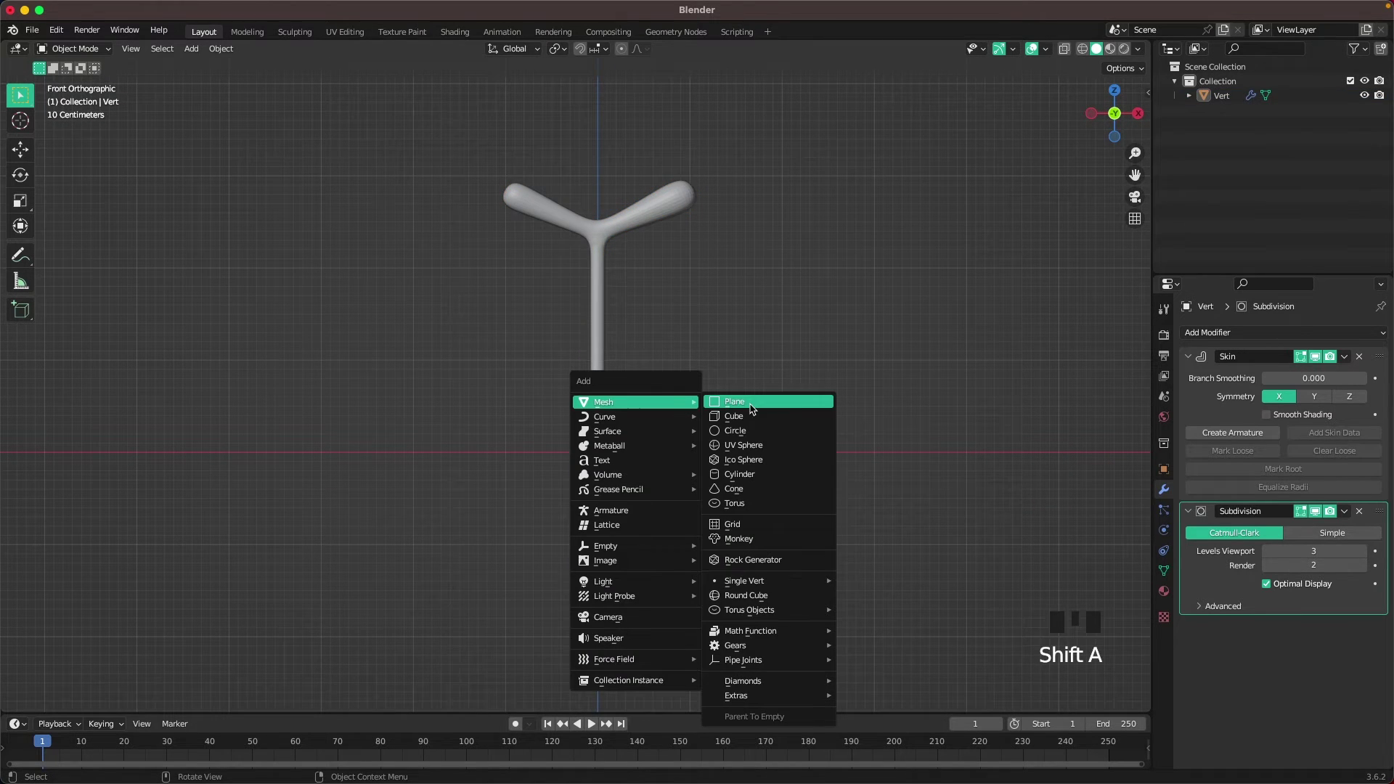
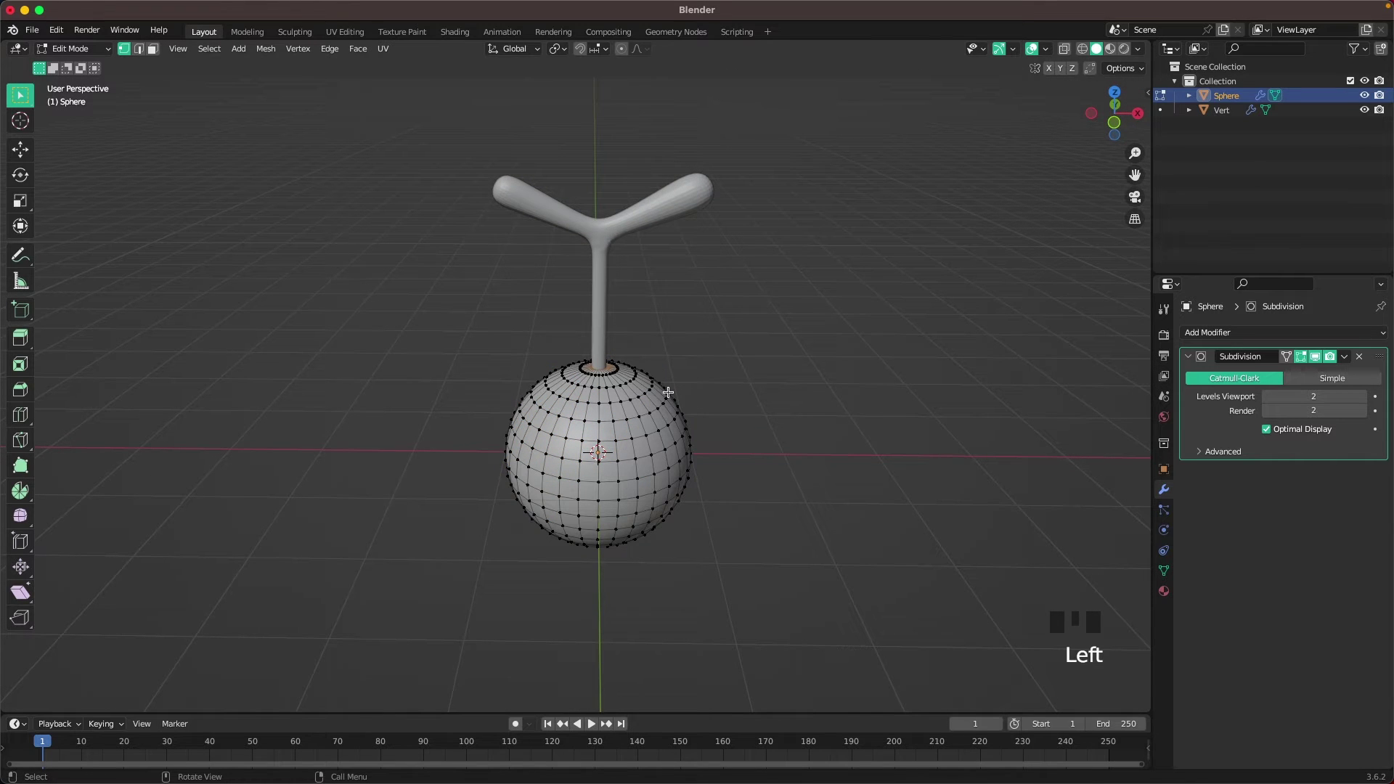
Pull the sphere's top vertices up with proportional editing into an egg shape, shrink it, and hang it at the stem's tip
{"action": "key", "text": "o"}
{"action": "key", "text": "g"}
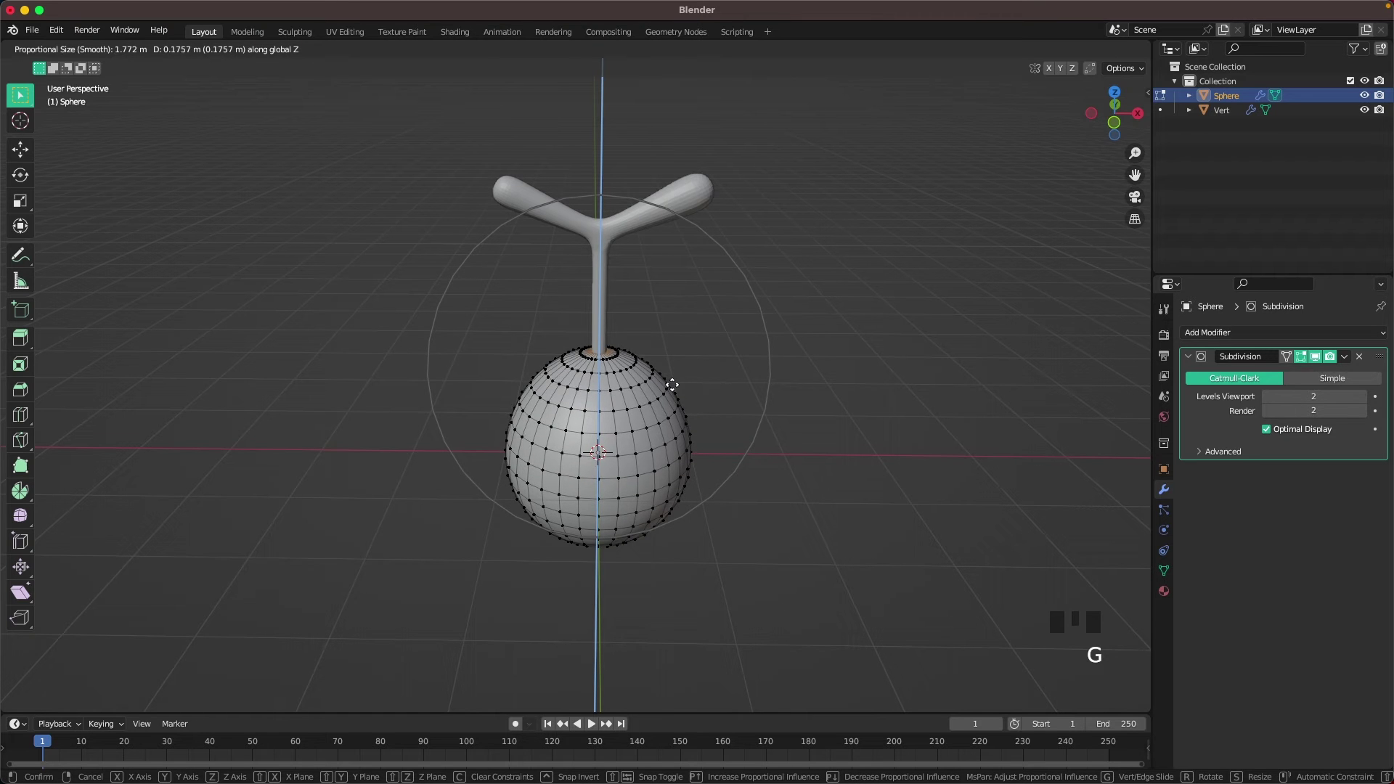
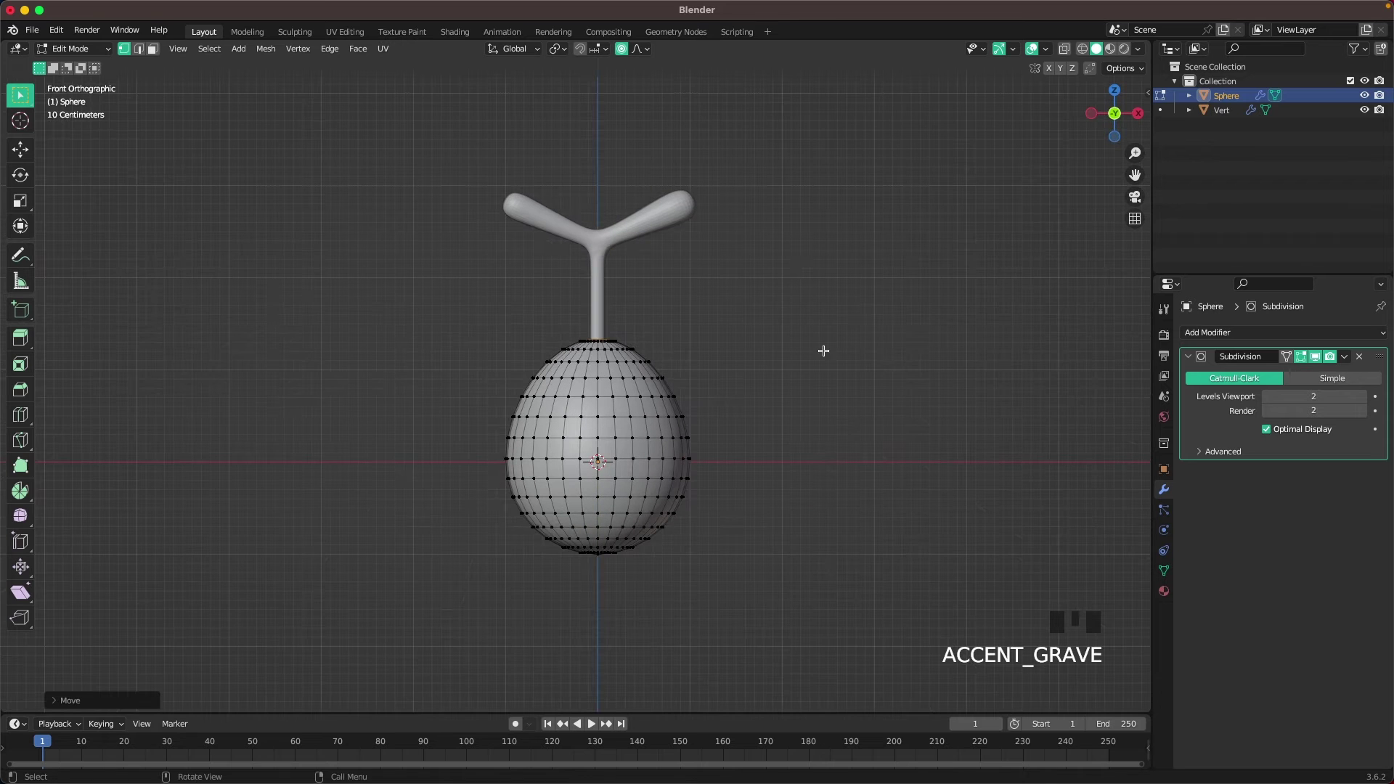
{"action": "key", "text": "o"}
{"action": "key", "text": "a"}
{"action": "key", "text": "s"}
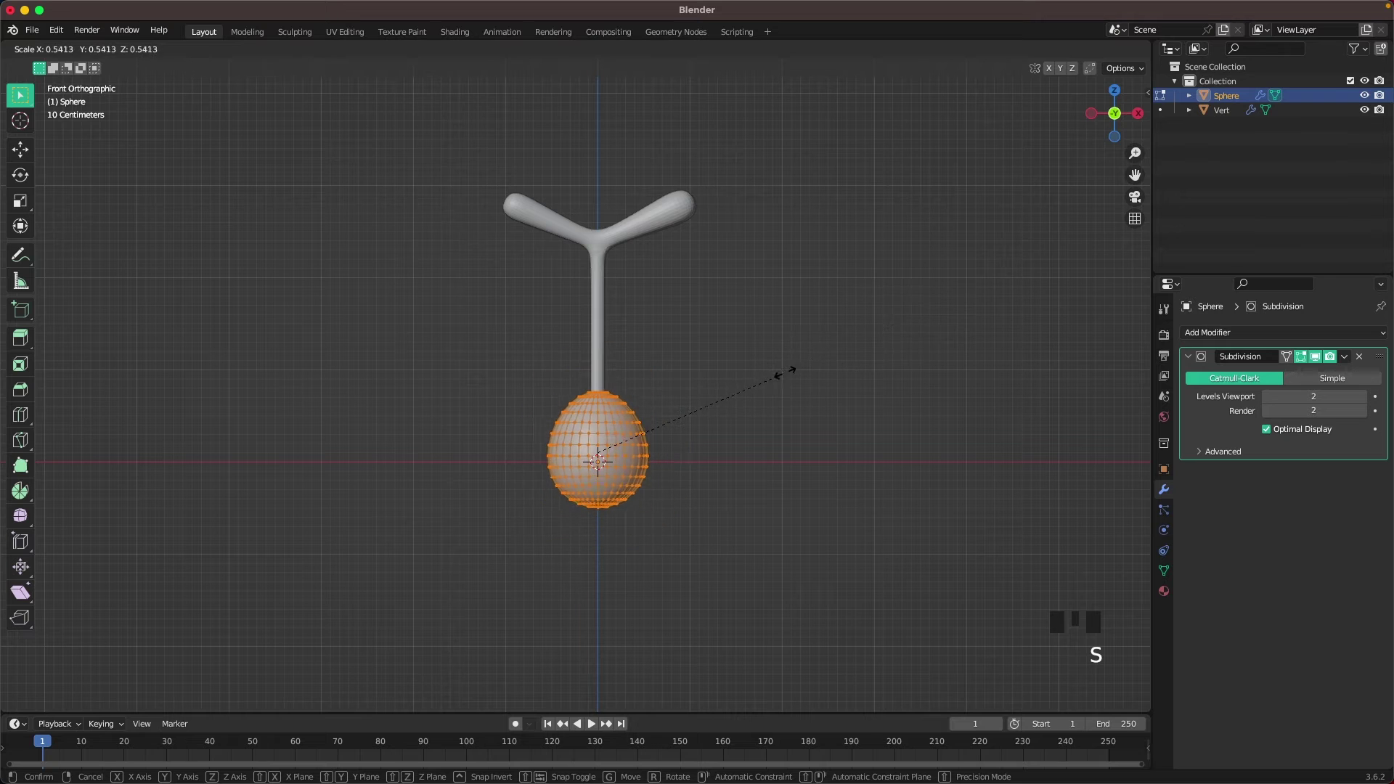
{"action": "key", "text": "Tab"}
{"action": "key", "text": "g"}
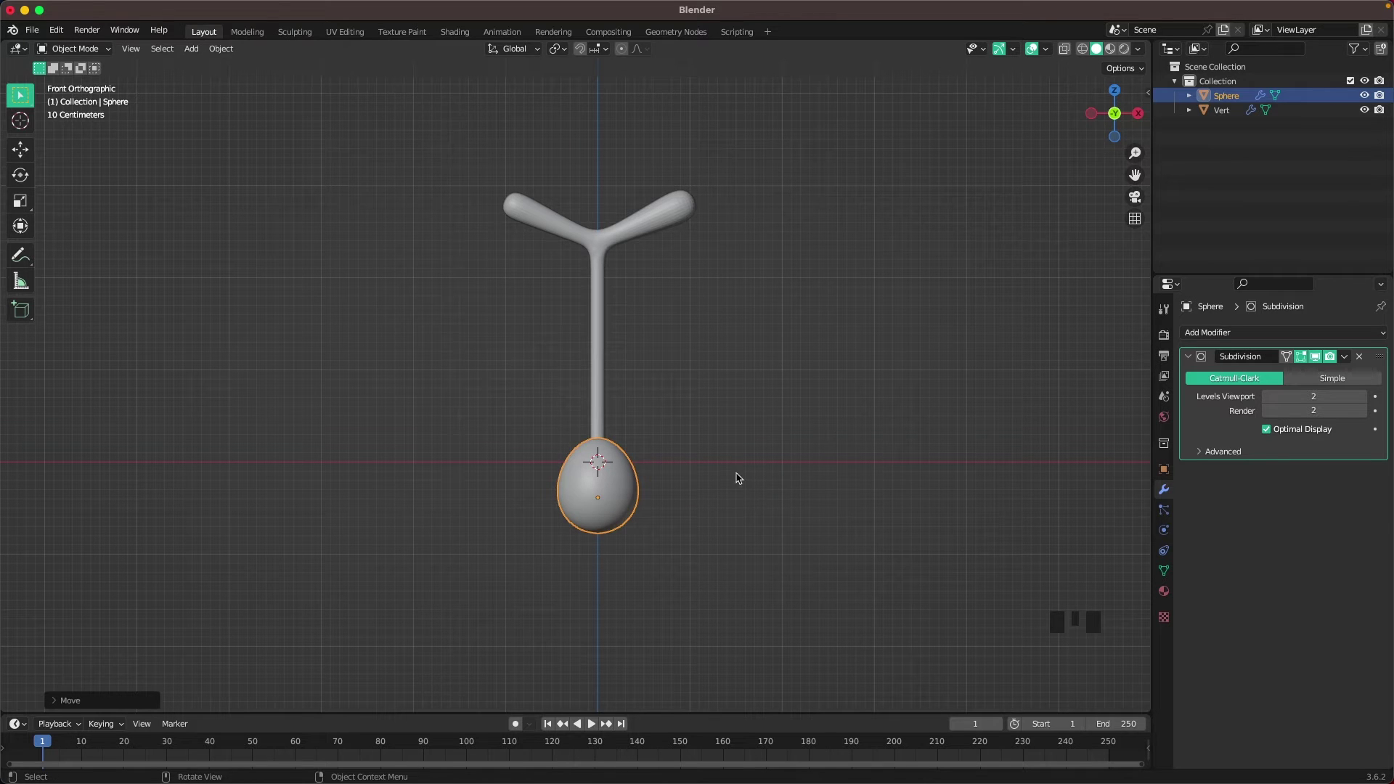
Make linked grape copies and rotate them around the stem using the 3D Cursor as pivot
{"action": "key", "text": "alt+d"}
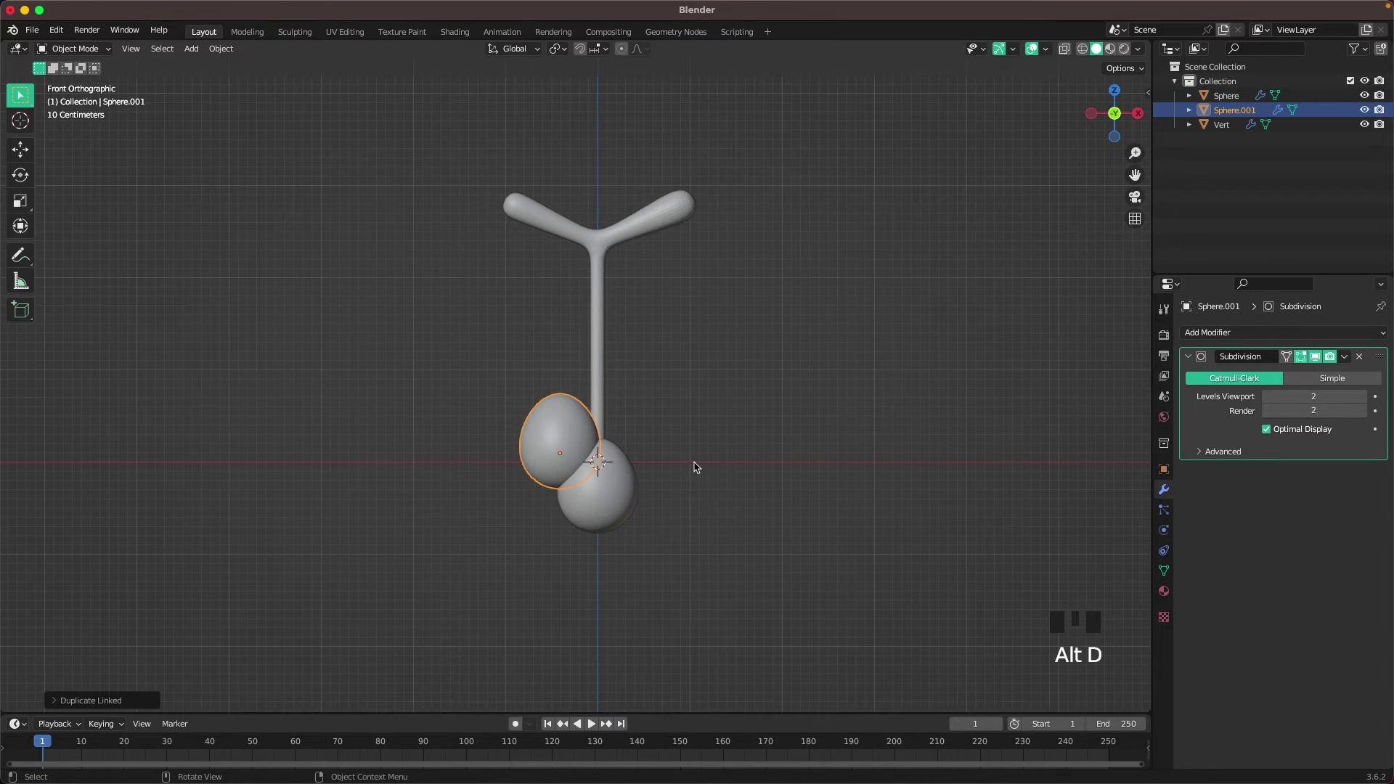
{"action": "key", "text": "r"}
{"action": "key", "text": "g"}
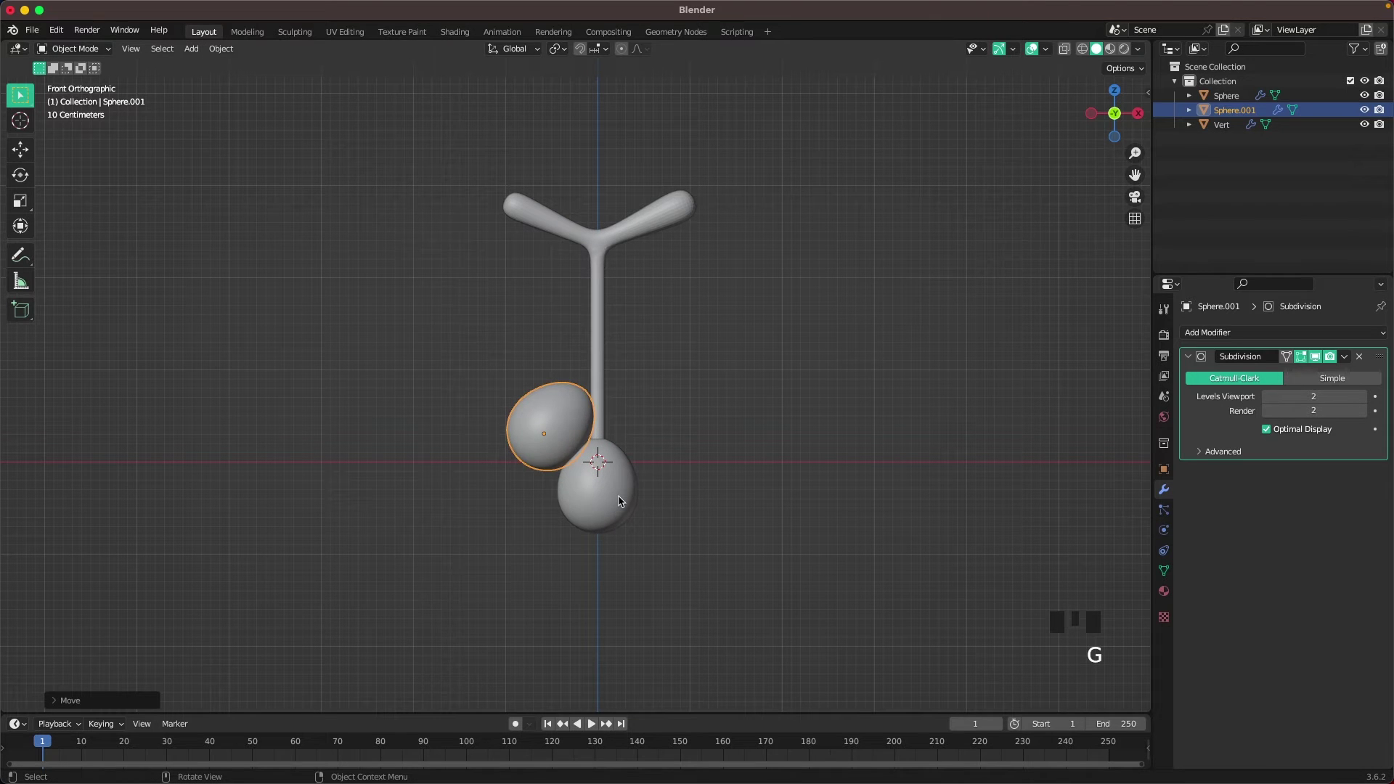
{"action": "key", "text": "."}
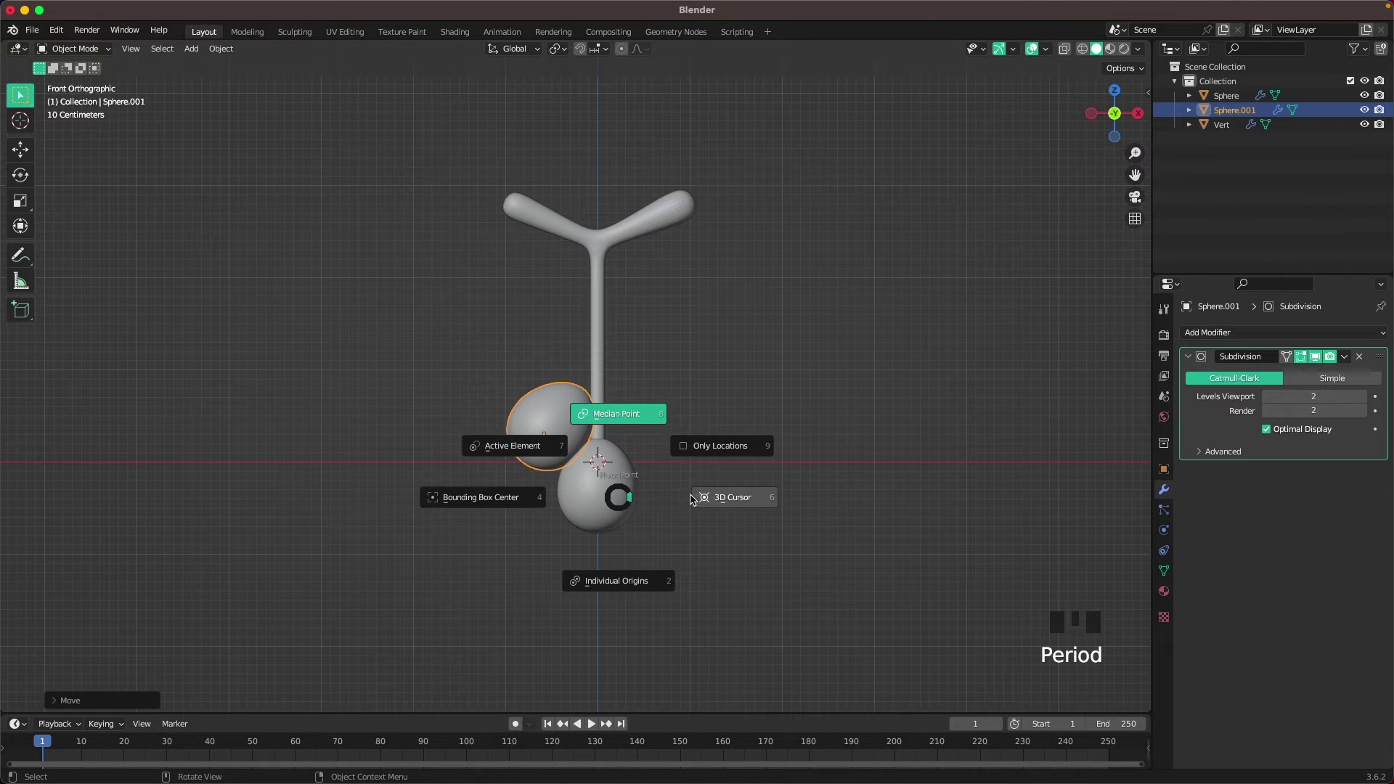
{"action": "left_click_drag", "start_coordinate": [581, 437], "coordinate": [622, 465]}
{"action": "key", "text": "alt+d"}
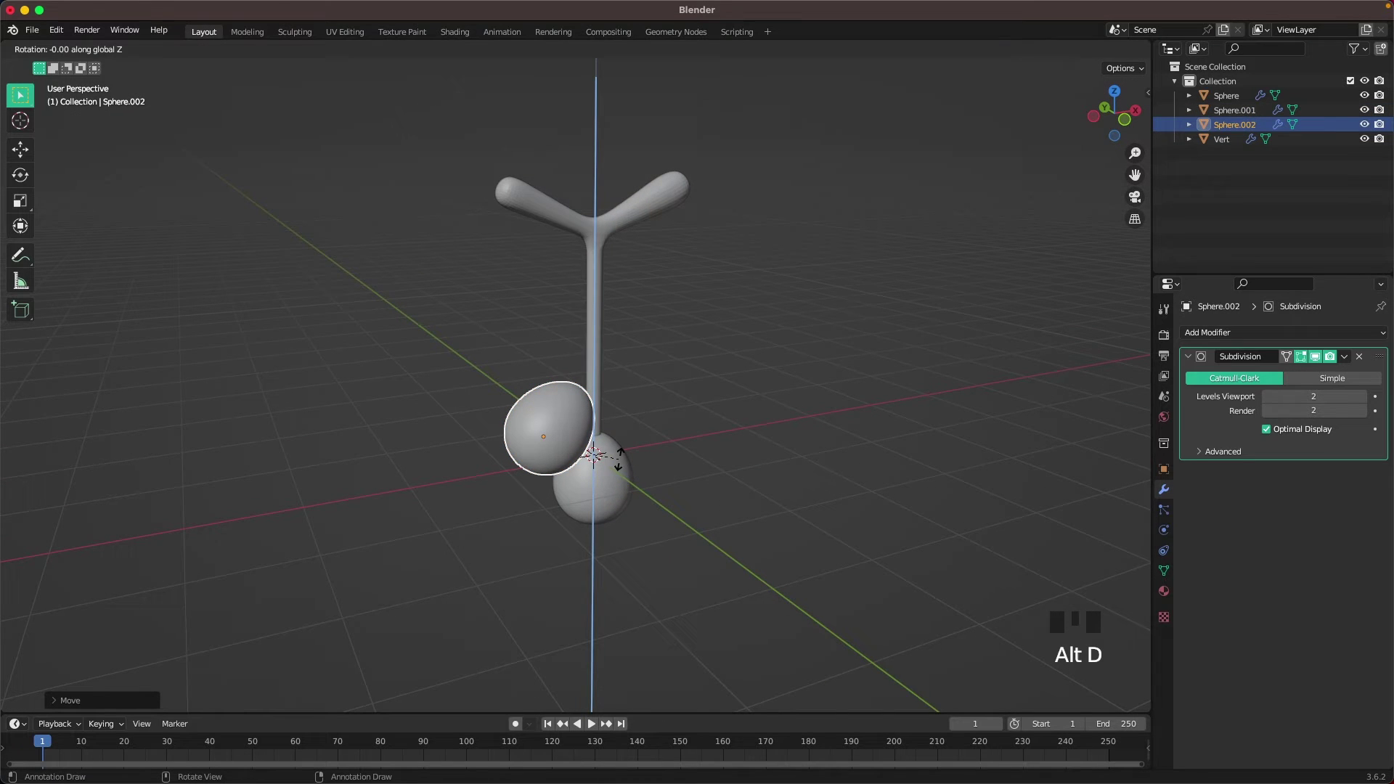
{"action": "key", "text": "shift+r"}
{"action": "left_click_drag", "start_coordinate": [796, 457], "coordinate": [716, 413]}
From the front view, move individual grapes into a cluster beneath the stem and select two upper grapes
{"action": "key", "text": "`"}
{"action": "scroll", "scroll_direction": "up", "scroll_amount": 3}
{"action": "left_click", "coordinate": [475, 429]}
{"action": "key", "text": "g"}
{"action": "left_click", "coordinate": [602, 446]}
{"action": "key", "text": "g"}
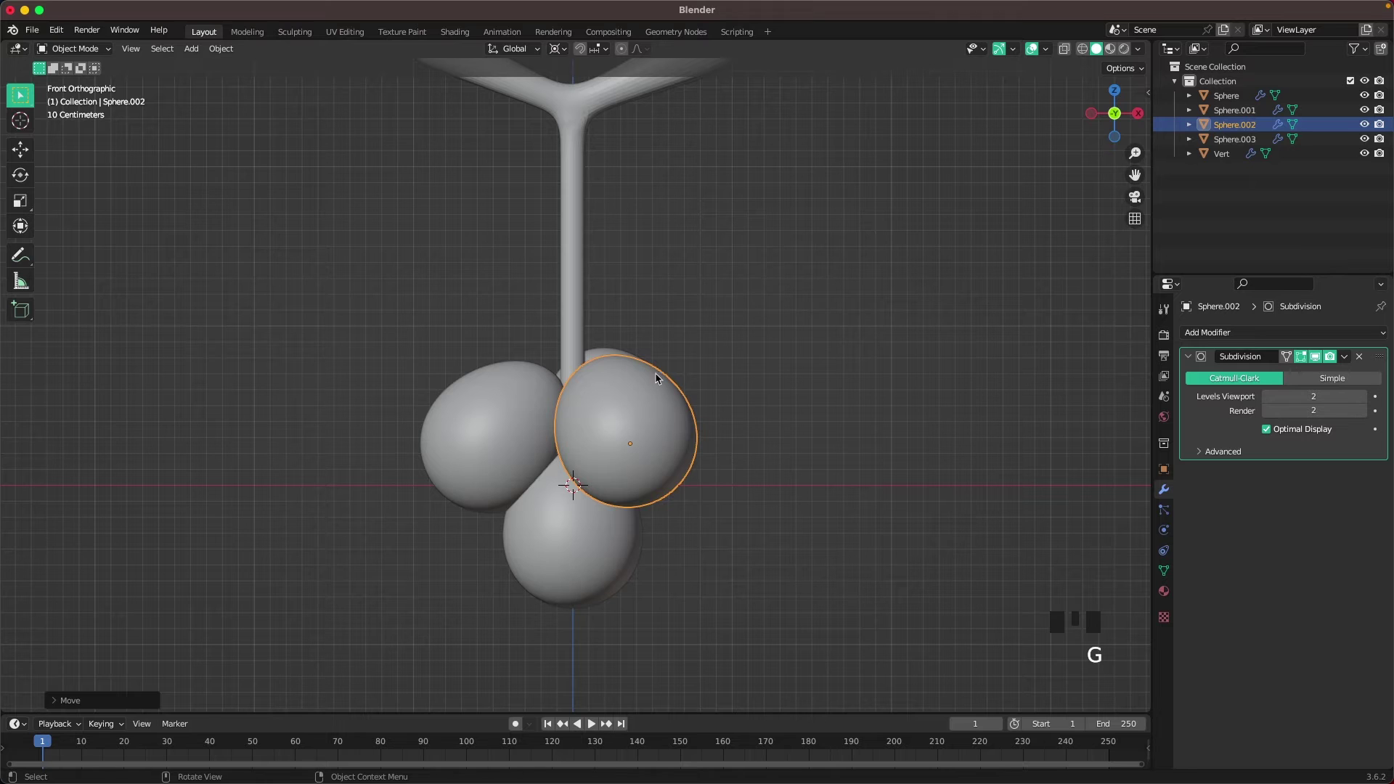
{"action": "scroll", "scroll_direction": "down", "scroll_amount": 3}
{"action": "left_click_drag", "start_coordinate": [663, 389], "coordinate": [511, 393]}
{"action": "left_click", "coordinate": [512, 393]}
{"action": "left_click", "coordinate": [590, 355]}
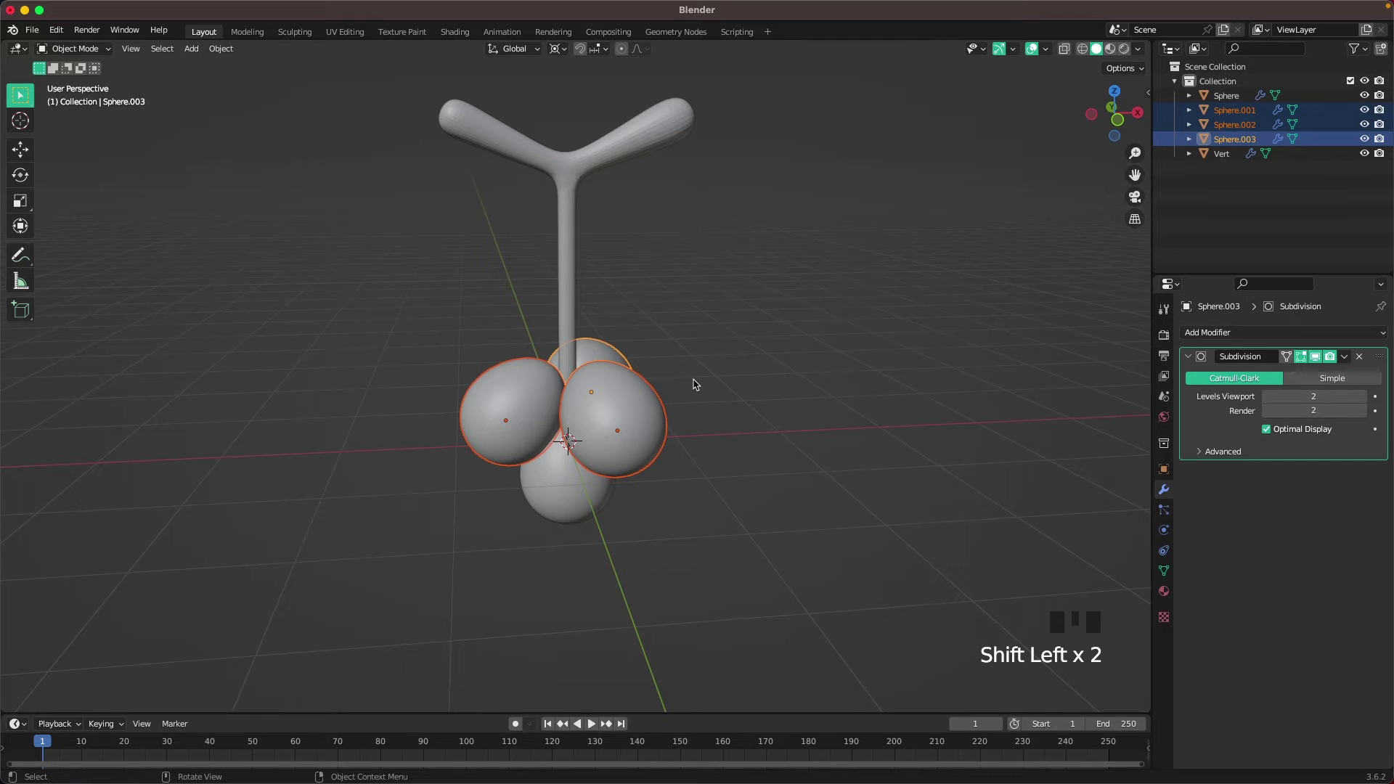
Duplicate the selected grapes as linked copies and swing them around the stem's vertical axis
{"action": "key", "text": "alt+d"}
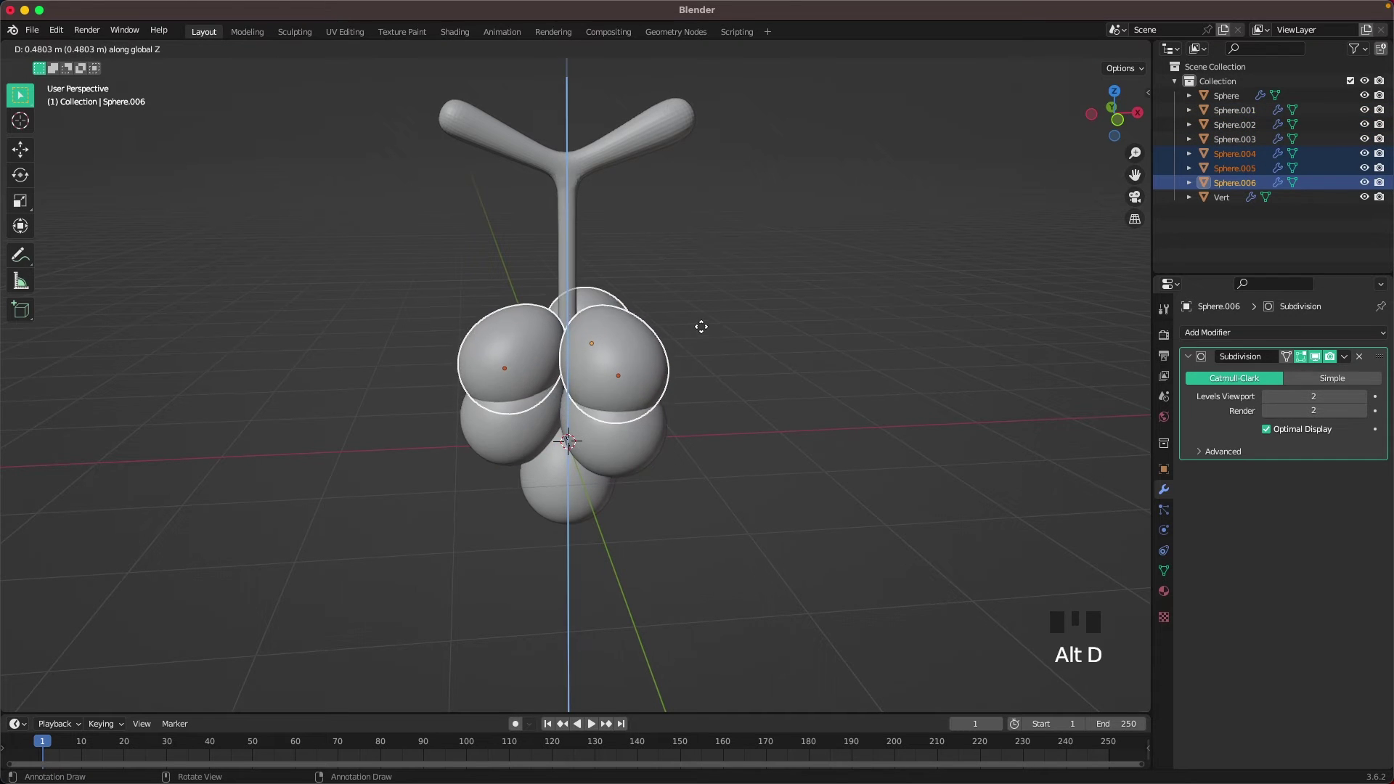
{"action": "key", "text": "r"}
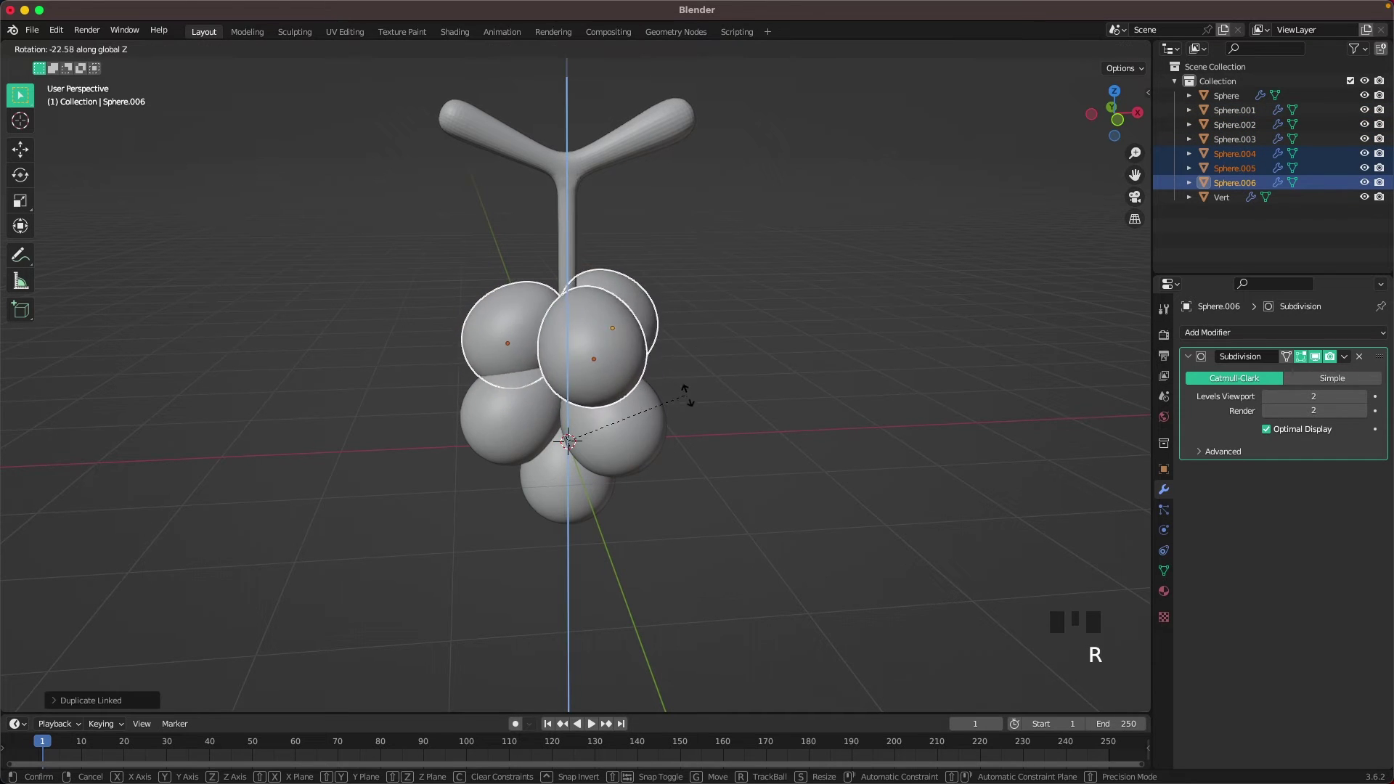
{"action": "left_click_drag", "start_coordinate": [592, 396], "coordinate": [570, 369]}
{"action": "left_click", "coordinate": [570, 370]}
{"action": "left_click_drag", "start_coordinate": [617, 396], "coordinate": [693, 406]}
{"action": "key", "text": "r"}
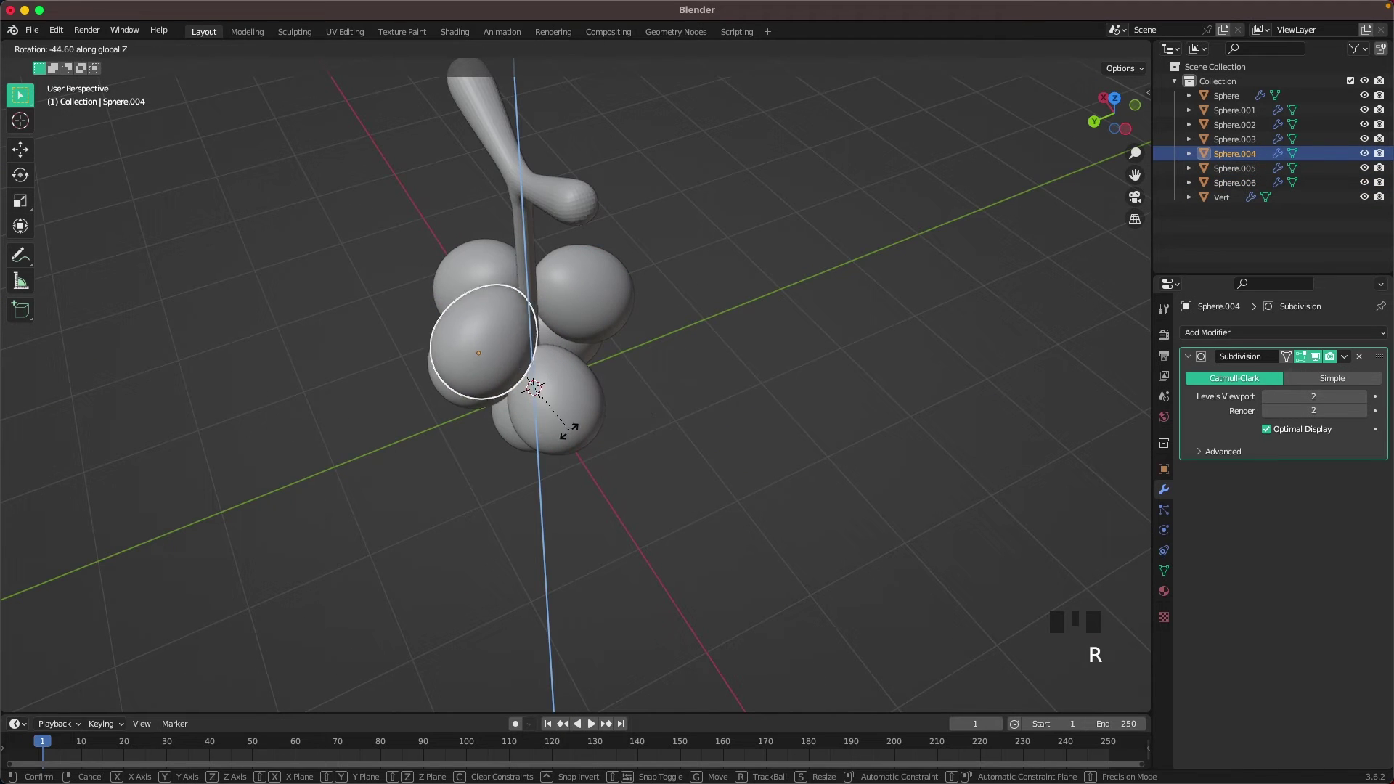
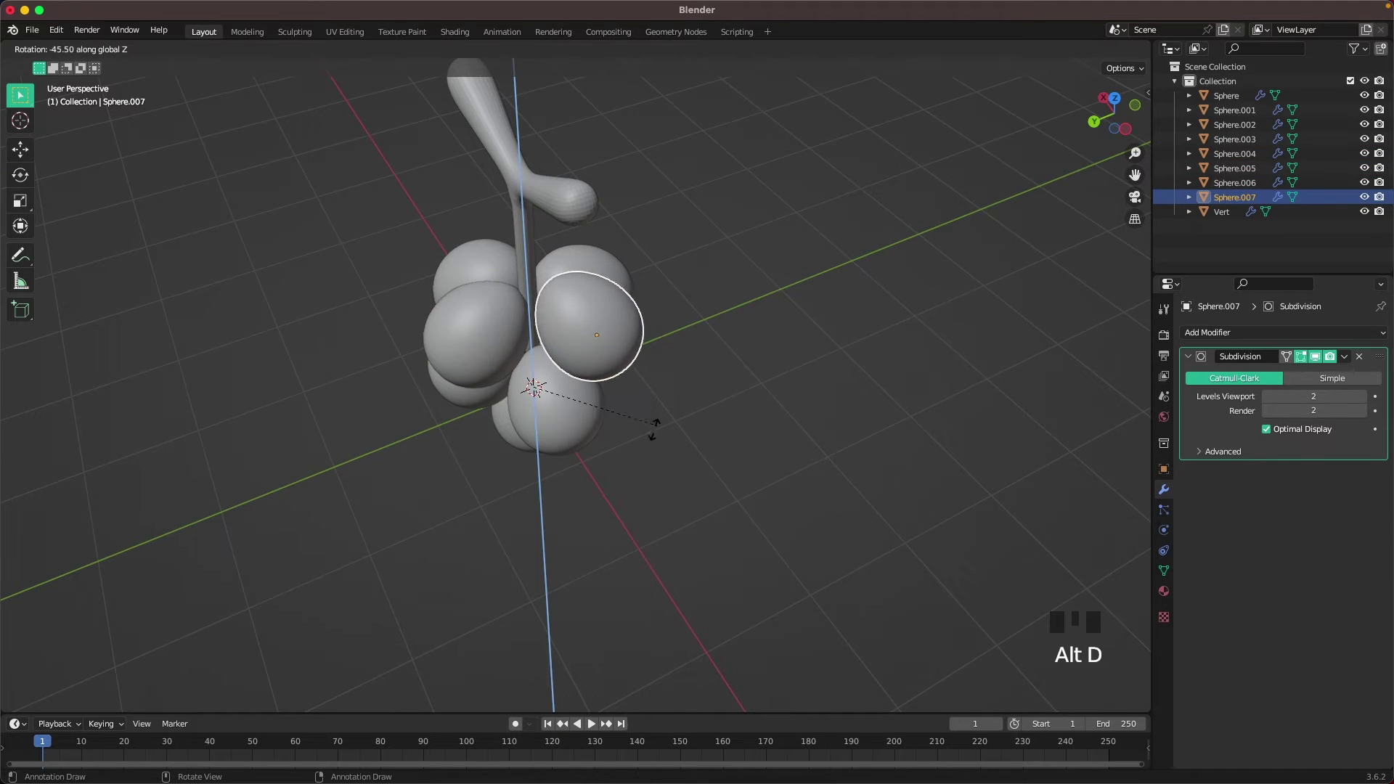
{"action": "left_click_drag", "start_coordinate": [727, 384], "coordinate": [722, 339]}
{"action": "left_click", "coordinate": [723, 339]}
Add another linked grape copy turned around the stem, then move the left grape outward in front view
{"action": "key", "text": "alt+d"}
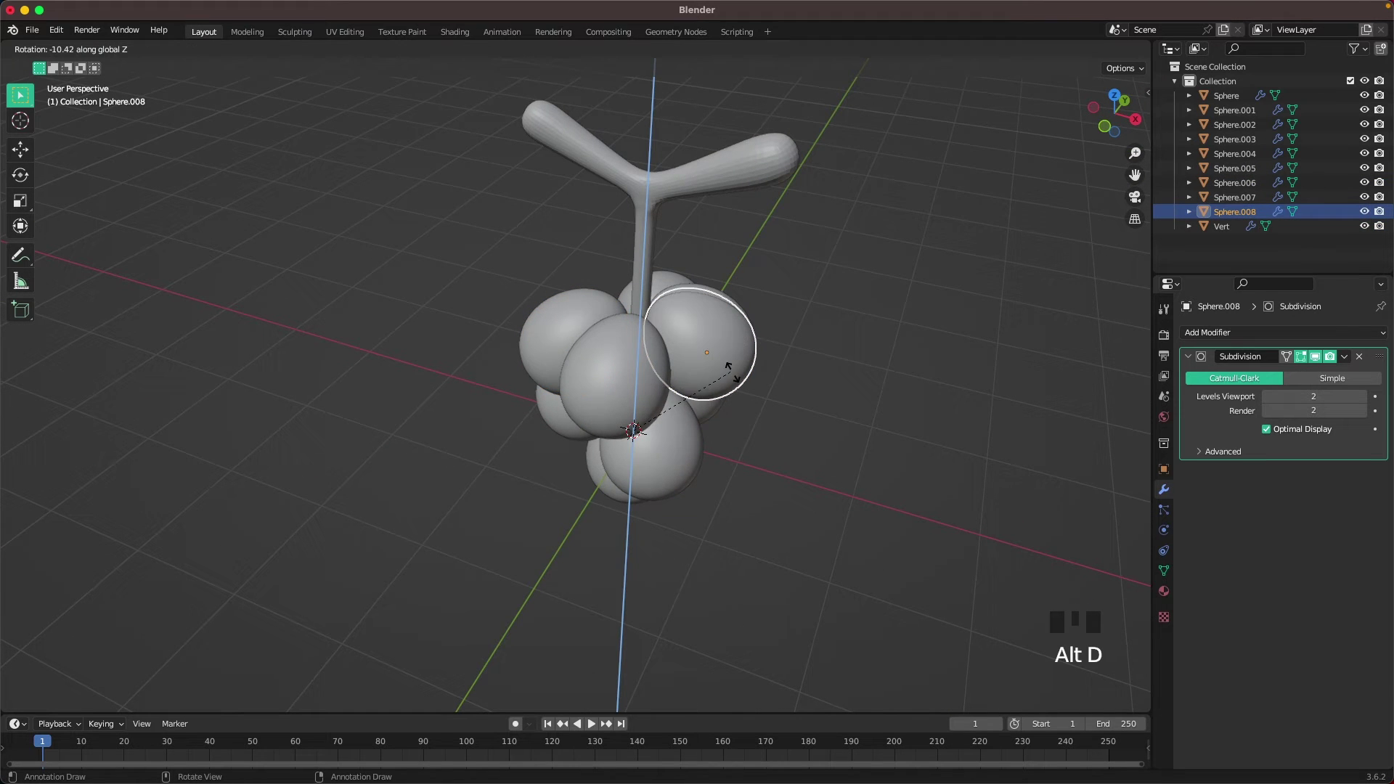
{"action": "left_click_drag", "start_coordinate": [641, 306], "coordinate": [619, 405]}
{"action": "left_click", "coordinate": [618, 404]}
{"action": "key", "text": "r"}
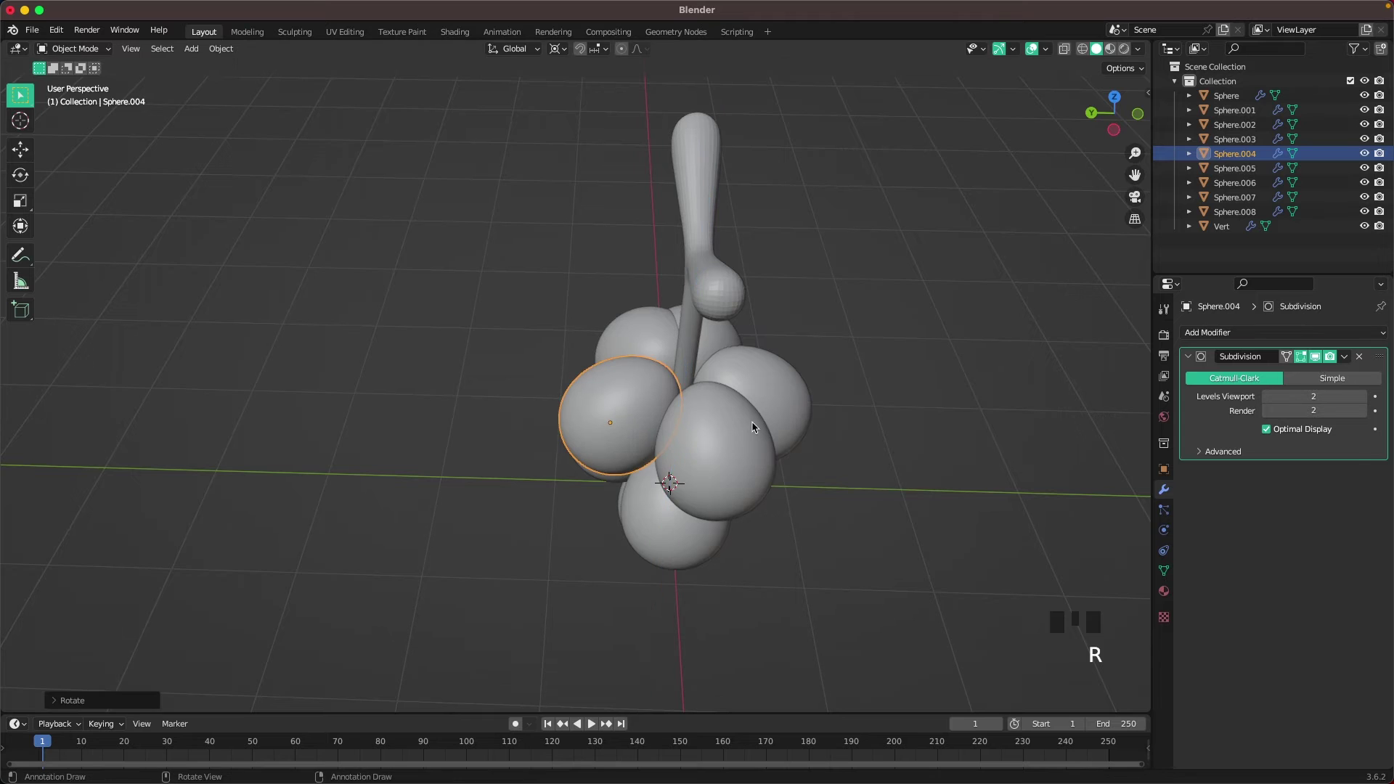
{"action": "left_click_drag", "start_coordinate": [770, 400], "coordinate": [714, 380]}
{"action": "key", "text": "`"}
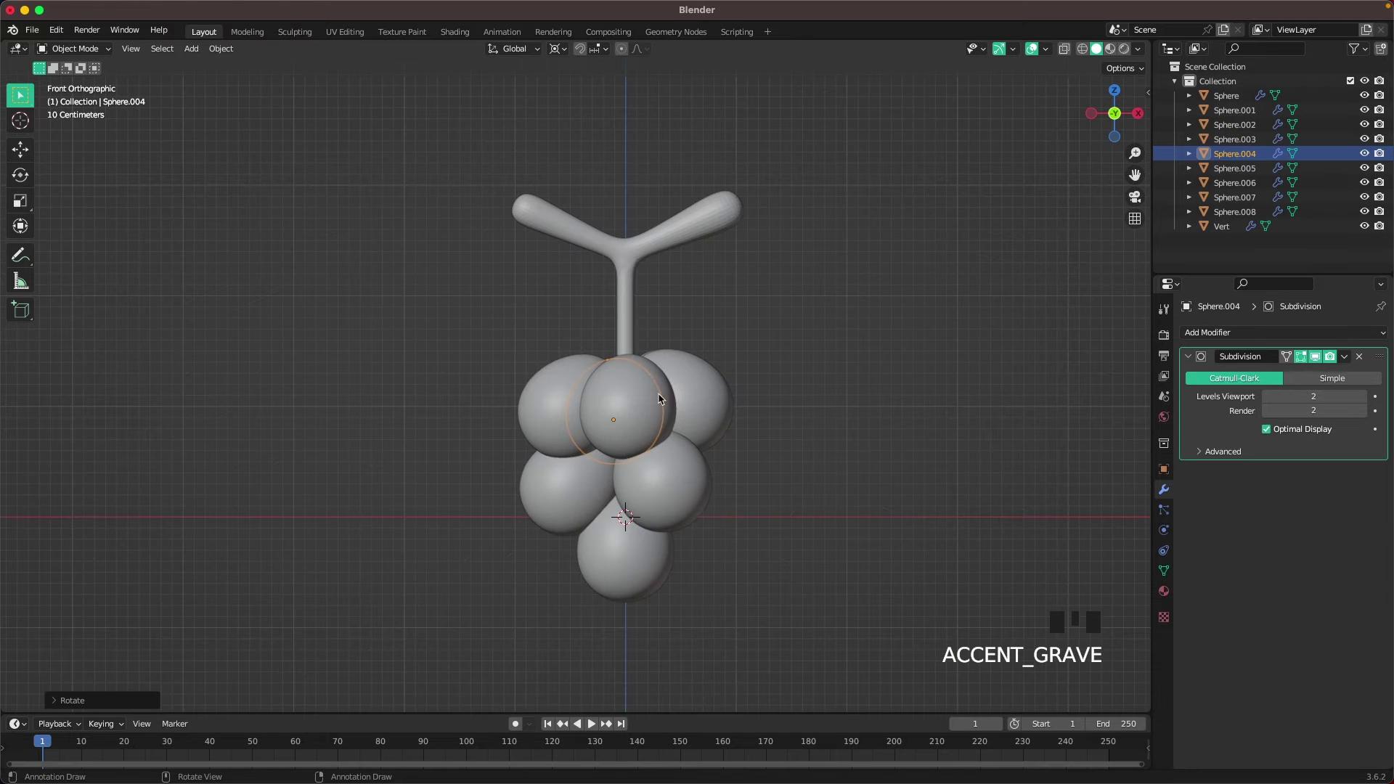
{"action": "scroll", "scroll_direction": "up", "scroll_amount": 3}
{"action": "left_click", "coordinate": [553, 420]}
{"action": "key", "text": "g"}
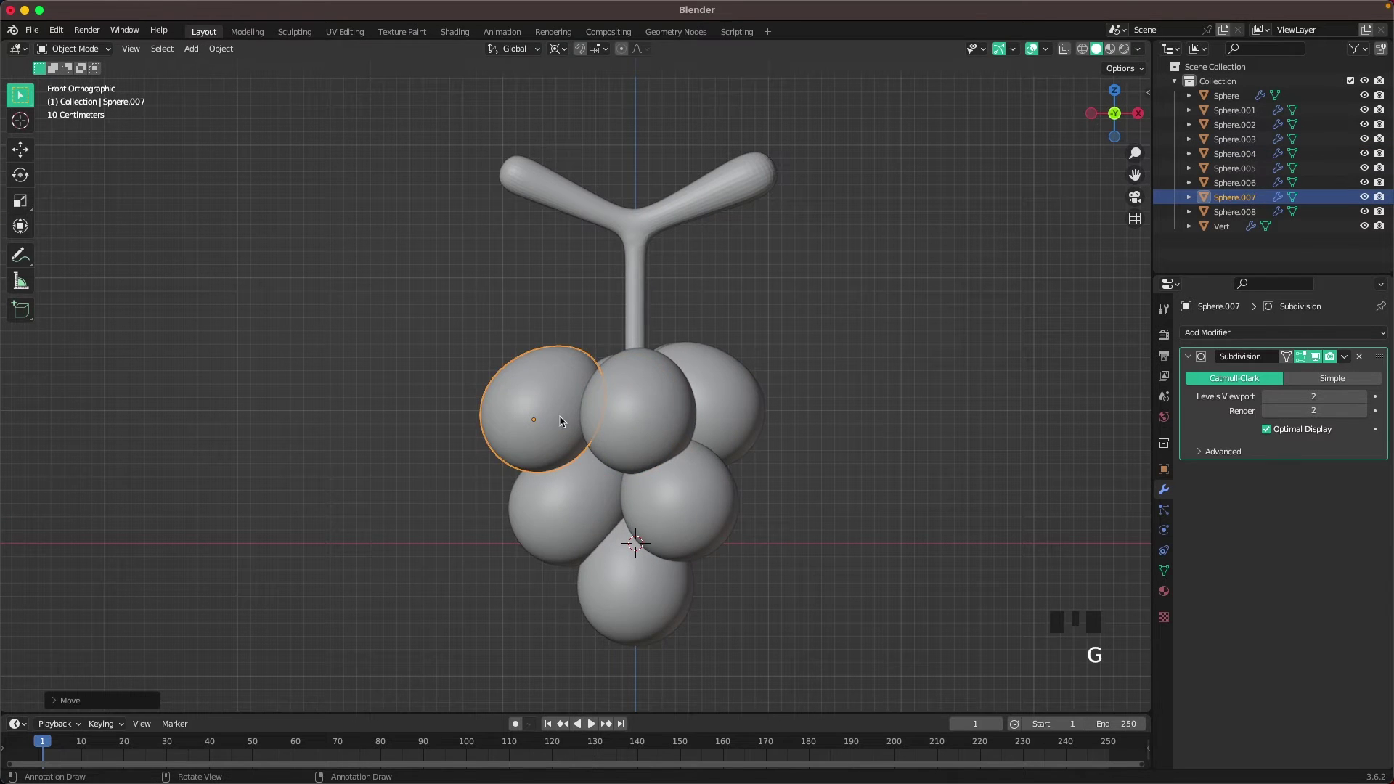
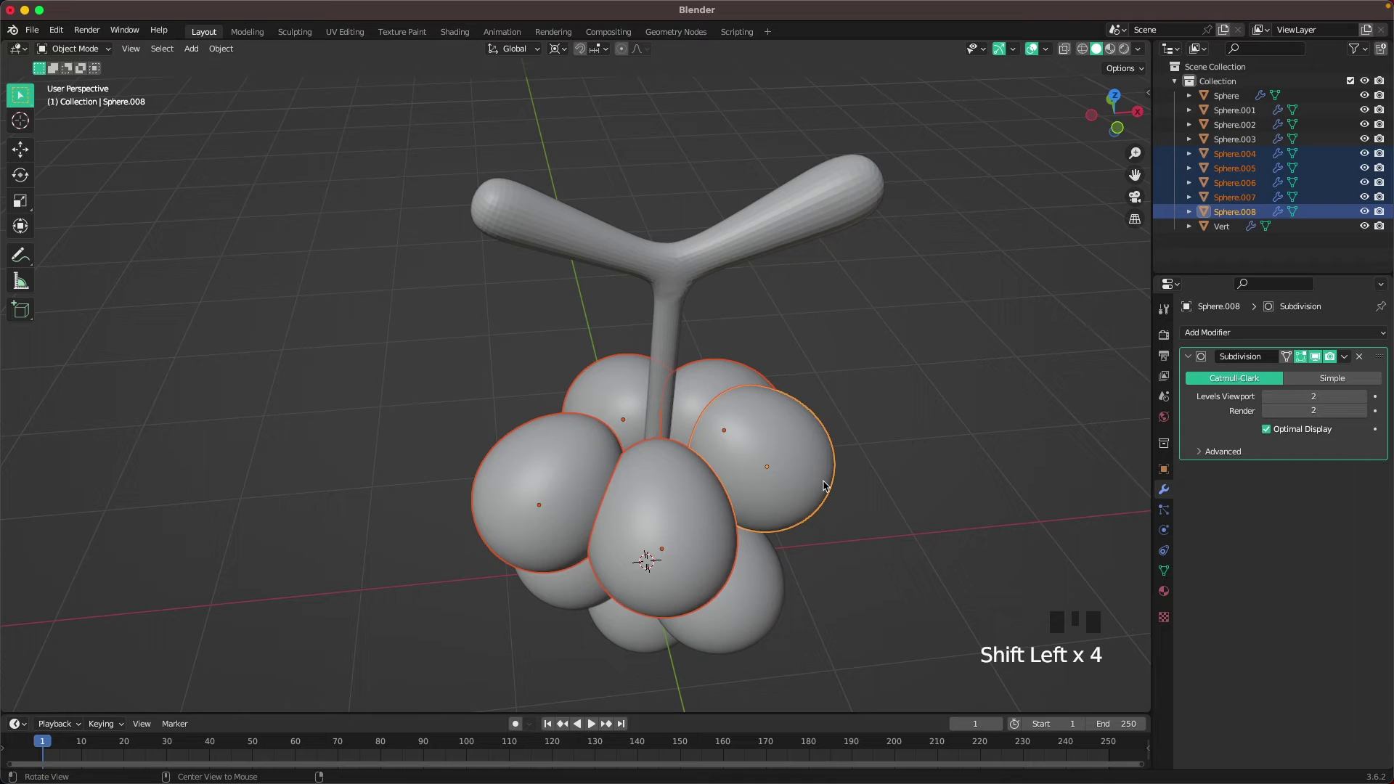
Duplicate the upper grapes as a linked ring rotated around the stem's vertical axis, adjusting the upper left one
{"action": "key", "text": "alt+d"}
{"action": "key", "text": "`"}
{"action": "key", "text": "r"}
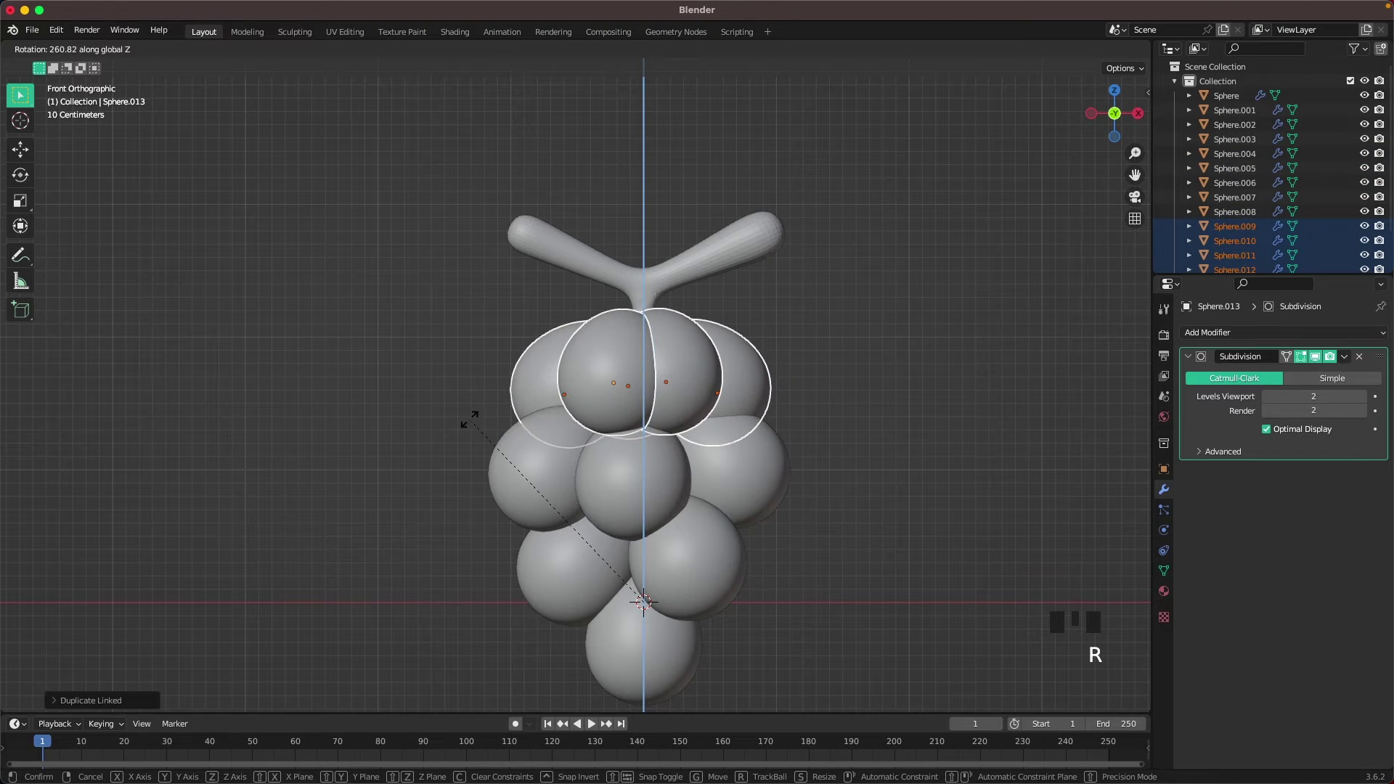
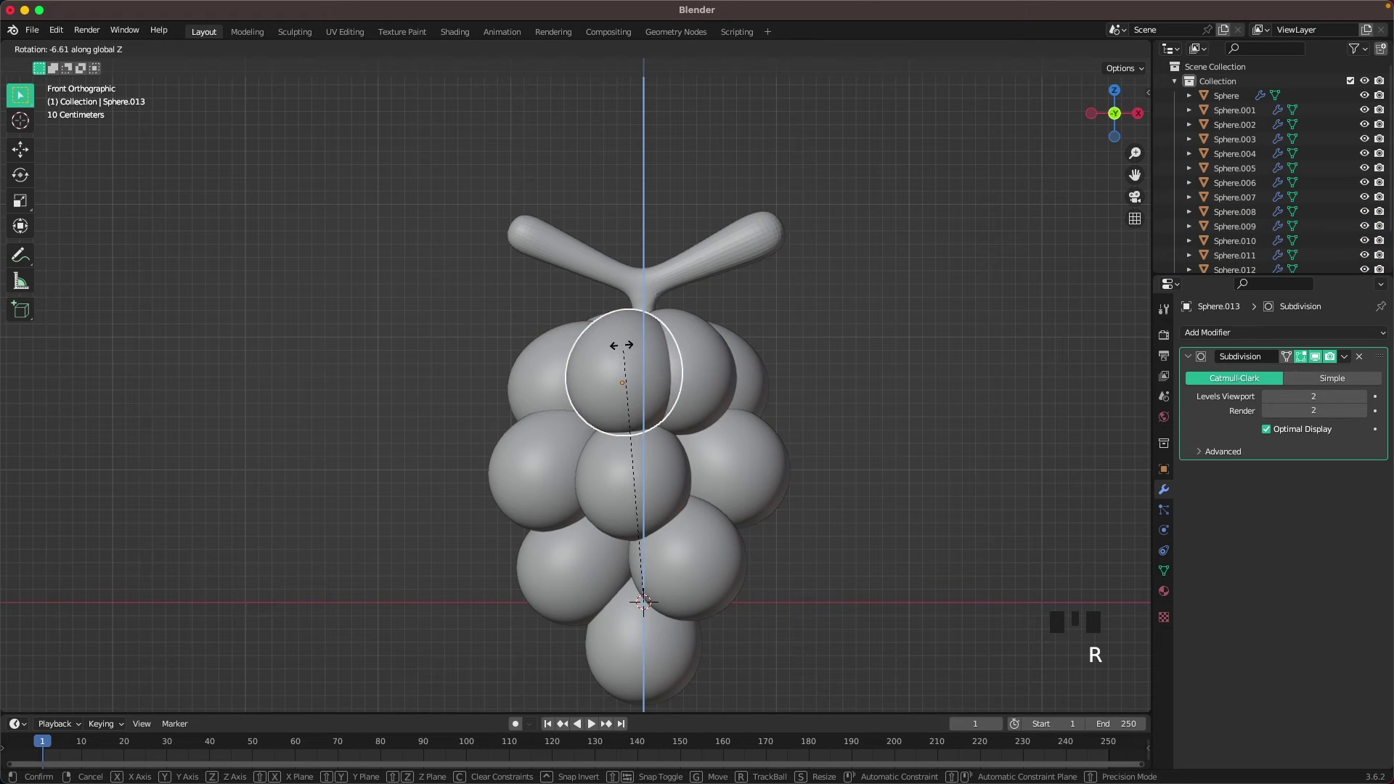
{"action": "left_click", "coordinate": [514, 387]}
{"action": "key", "text": "g"}
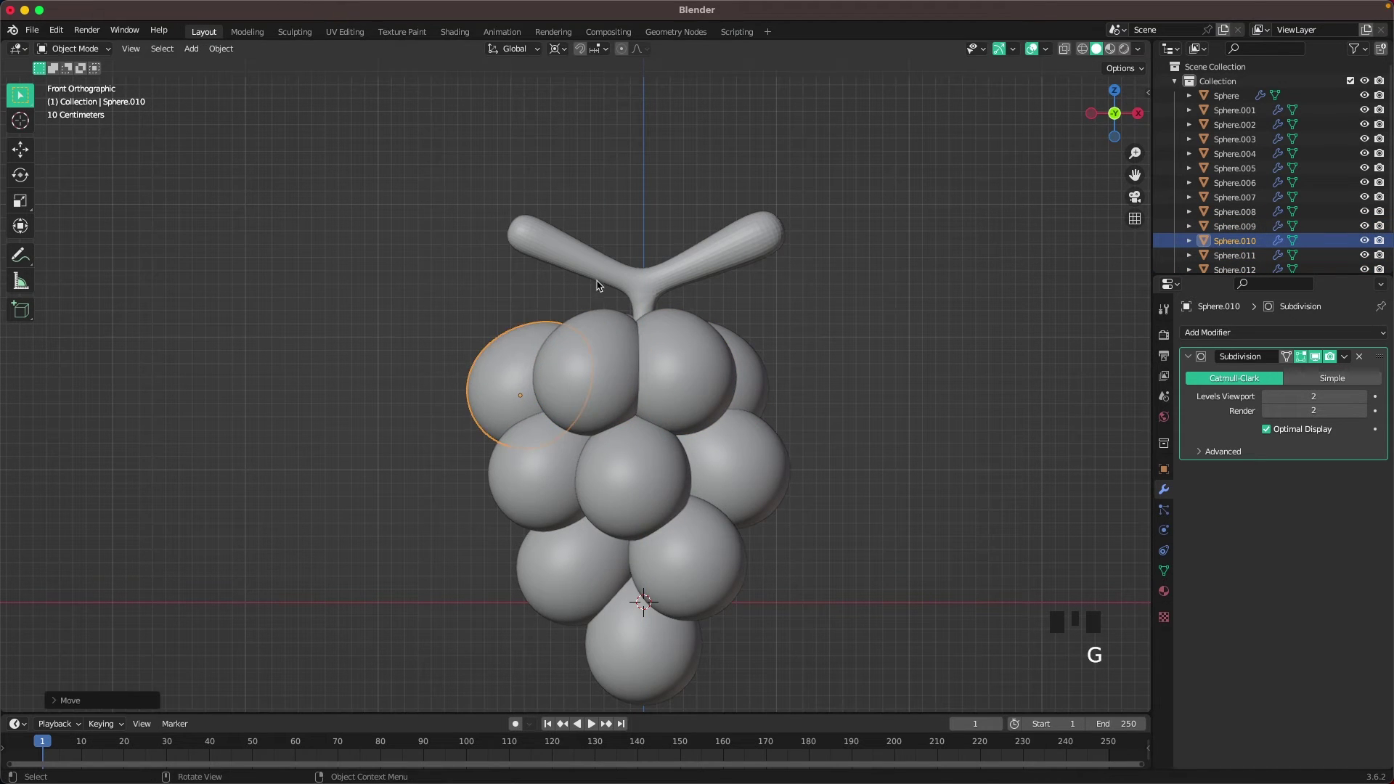
{"action": "key", "text": "r"}
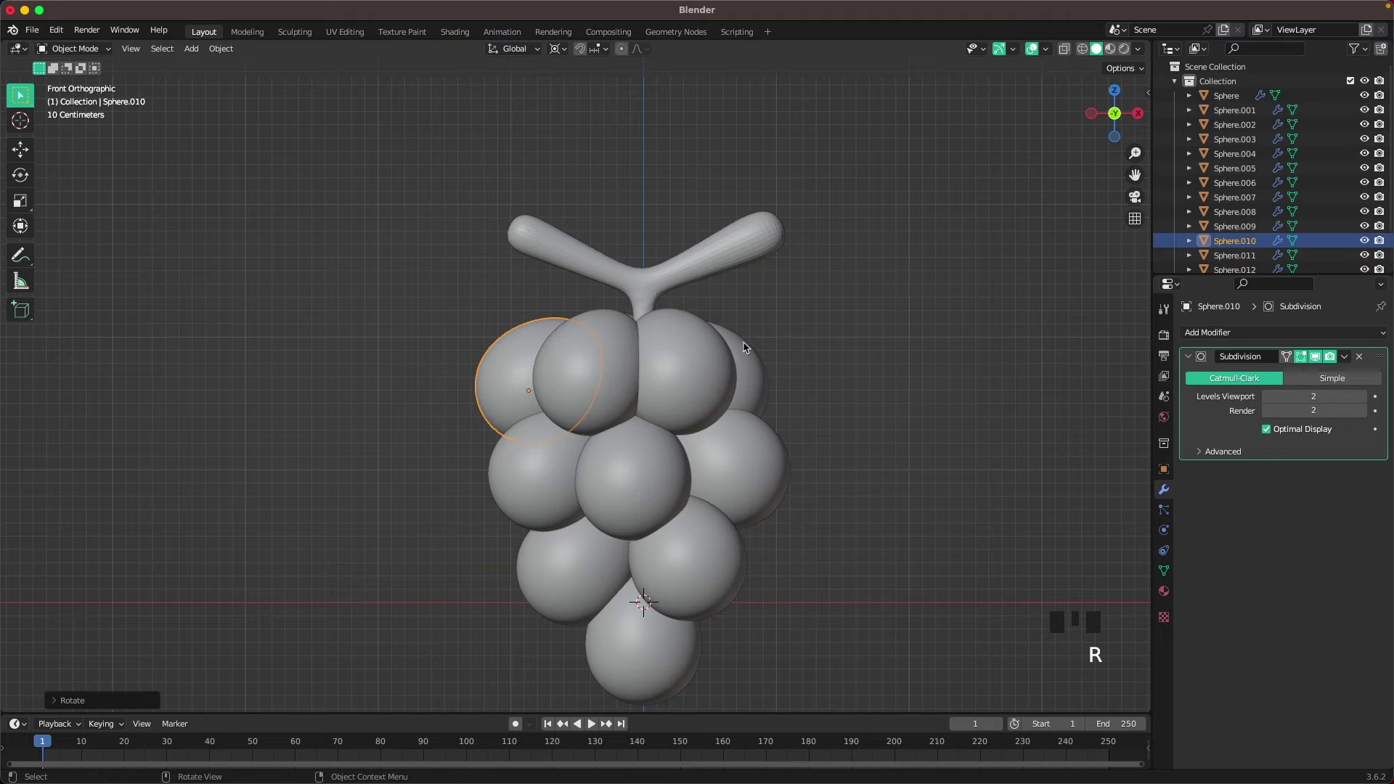
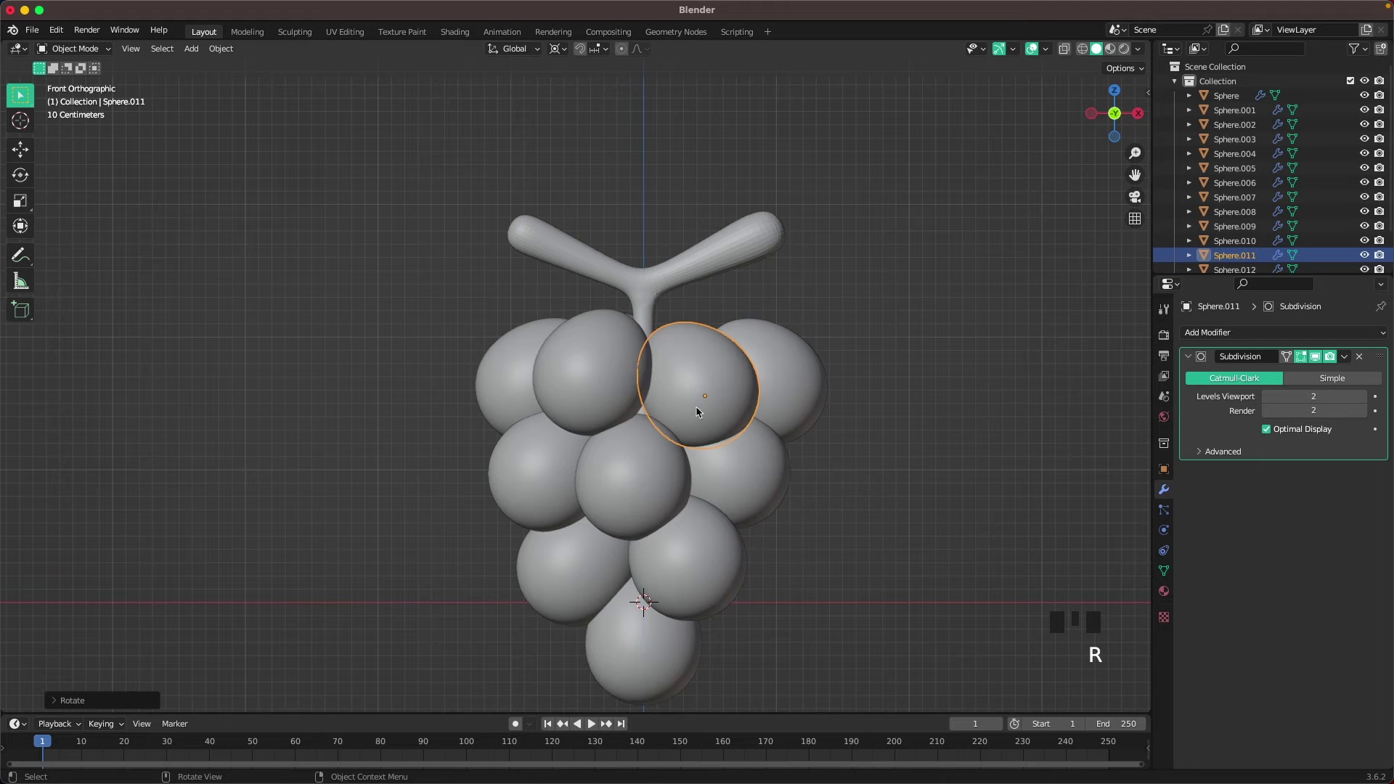
Nudge several upper grapes into a fuller cluster and select the stem
{"action": "left_click", "coordinate": [572, 392]}
{"action": "key", "text": "g"}
{"action": "left_click", "coordinate": [660, 390]}
{"action": "left_click", "coordinate": [644, 467]}
{"action": "key", "text": "g"}
{"action": "left_click", "coordinate": [694, 396]}
{"action": "left_click", "coordinate": [589, 377]}
{"action": "key", "text": "g"}
{"action": "middle_click", "coordinate": [651, 383]}
{"action": "left_click", "coordinate": [639, 278]}
Raise the stem along the vertical axis and reposition a couple of grapes while orbiting the bunch
{"action": "key", "text": "g"}
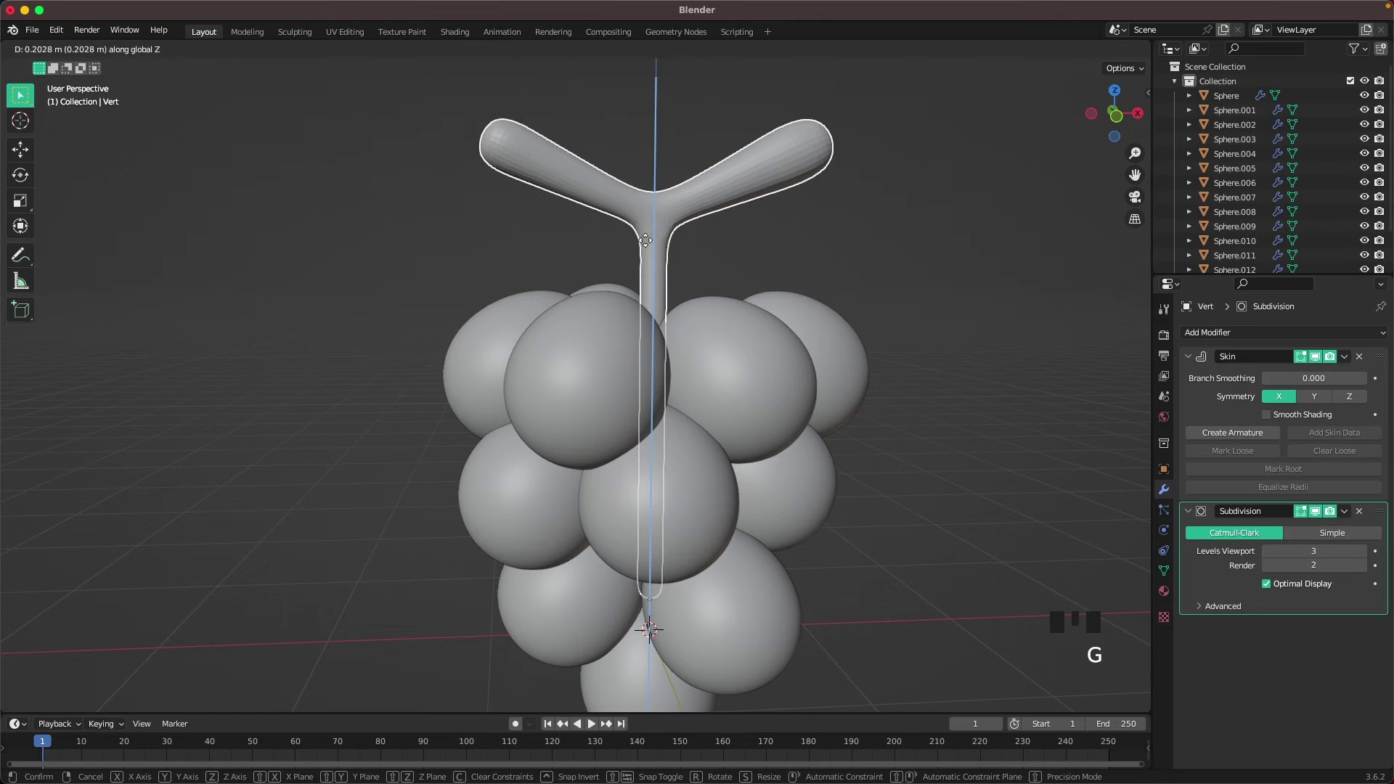
{"action": "scroll", "scroll_direction": "down", "scroll_amount": 3}
{"action": "left_click_drag", "start_coordinate": [717, 461], "coordinate": [762, 456]}
{"action": "left_click", "coordinate": [763, 456]}
{"action": "key", "text": "g"}
{"action": "left_click", "coordinate": [702, 288]}
{"action": "left_click_drag", "start_coordinate": [790, 380], "coordinate": [685, 373]}
{"action": "key", "text": "g"}
{"action": "left_click_drag", "start_coordinate": [723, 360], "coordinate": [866, 337]}
In front view, select several top grapes and duplicate them as linked copies lifted toward the stem's fork
{"action": "key", "text": "`"}
{"action": "left_click", "coordinate": [849, 277]}
{"action": "left_click", "coordinate": [602, 477]}
{"action": "left_click", "coordinate": [554, 415]}
{"action": "left_click", "coordinate": [638, 406]}
{"action": "left_click", "coordinate": [719, 409]}
{"action": "key", "text": "alt+d"}
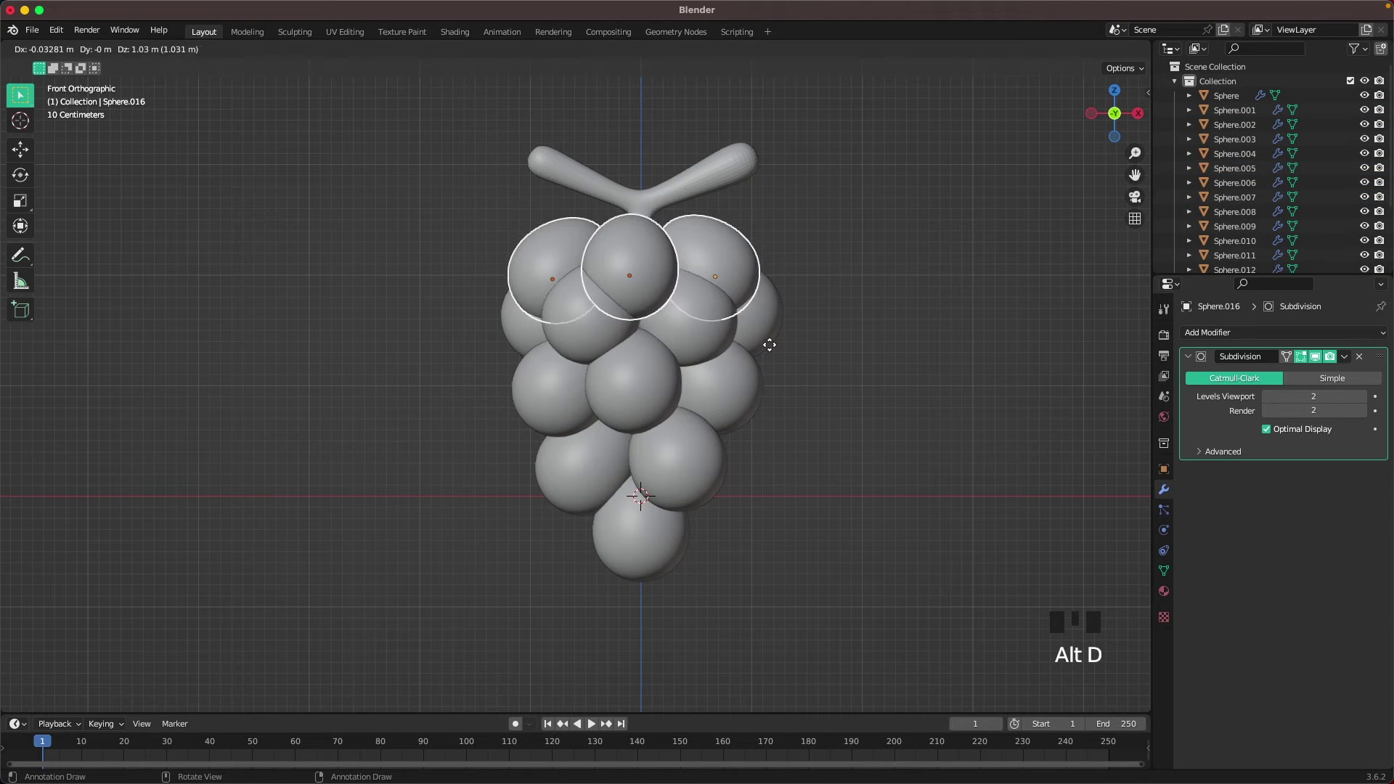
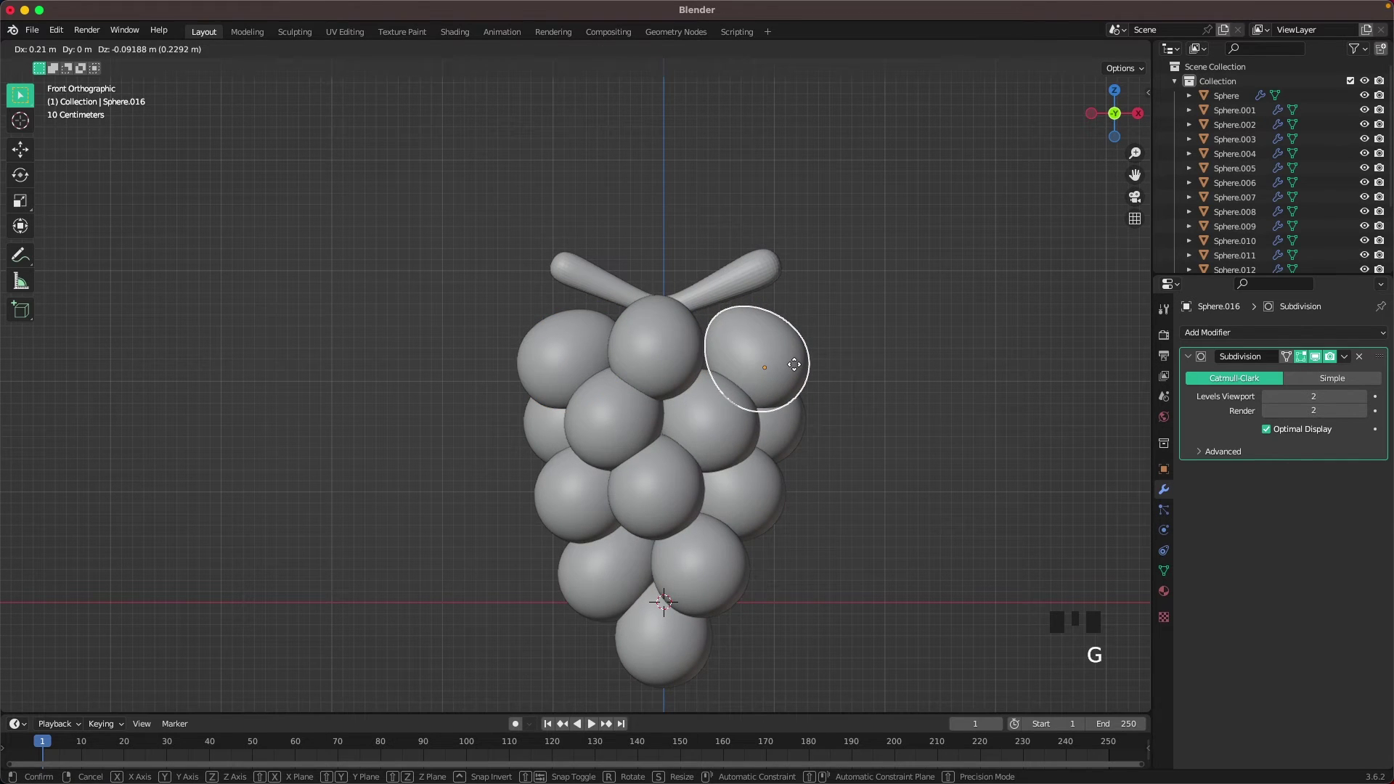
Rotate and place the top grapes, then resize and freely tilt the top middle grape
{"action": "key", "text": "r"}
{"action": "left_click", "coordinate": [630, 369]}
{"action": "key", "text": "g"}
{"action": "key", "text": "r"}
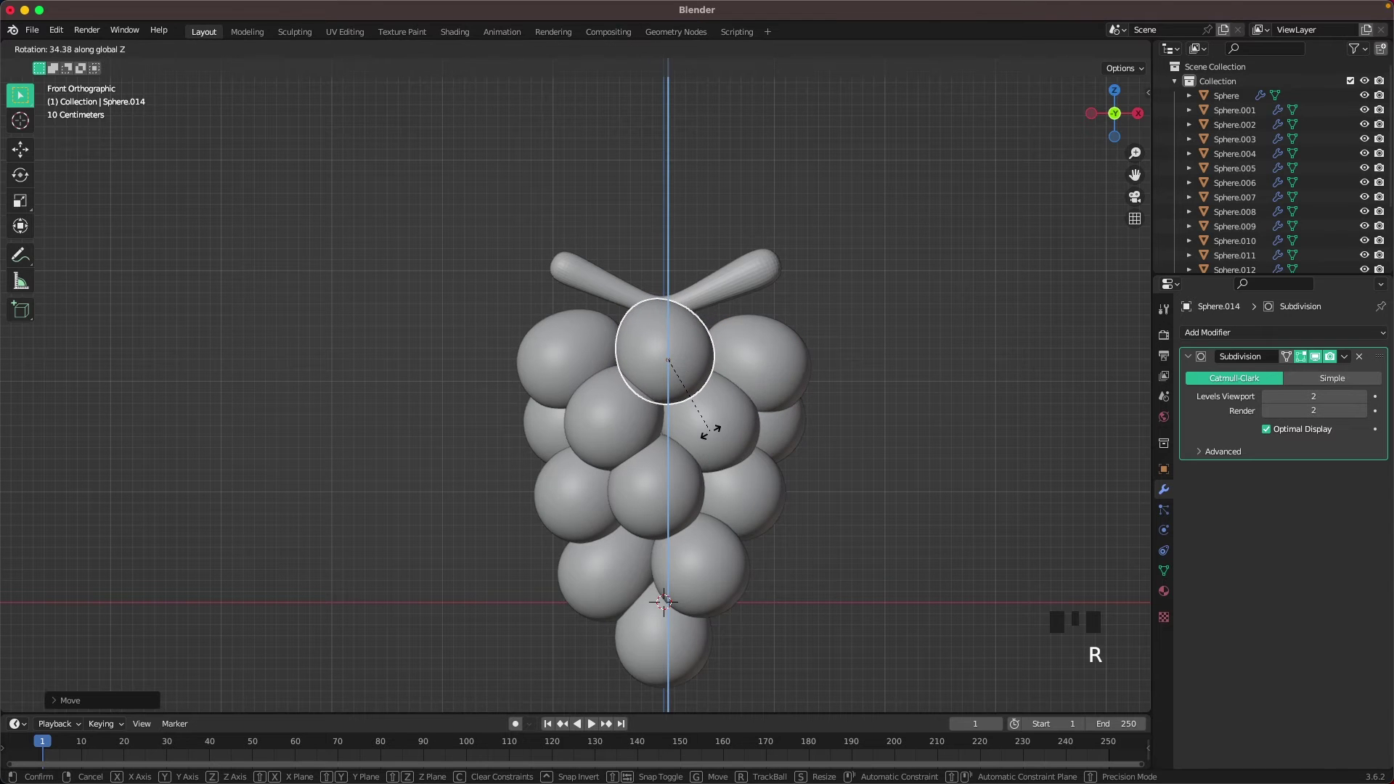
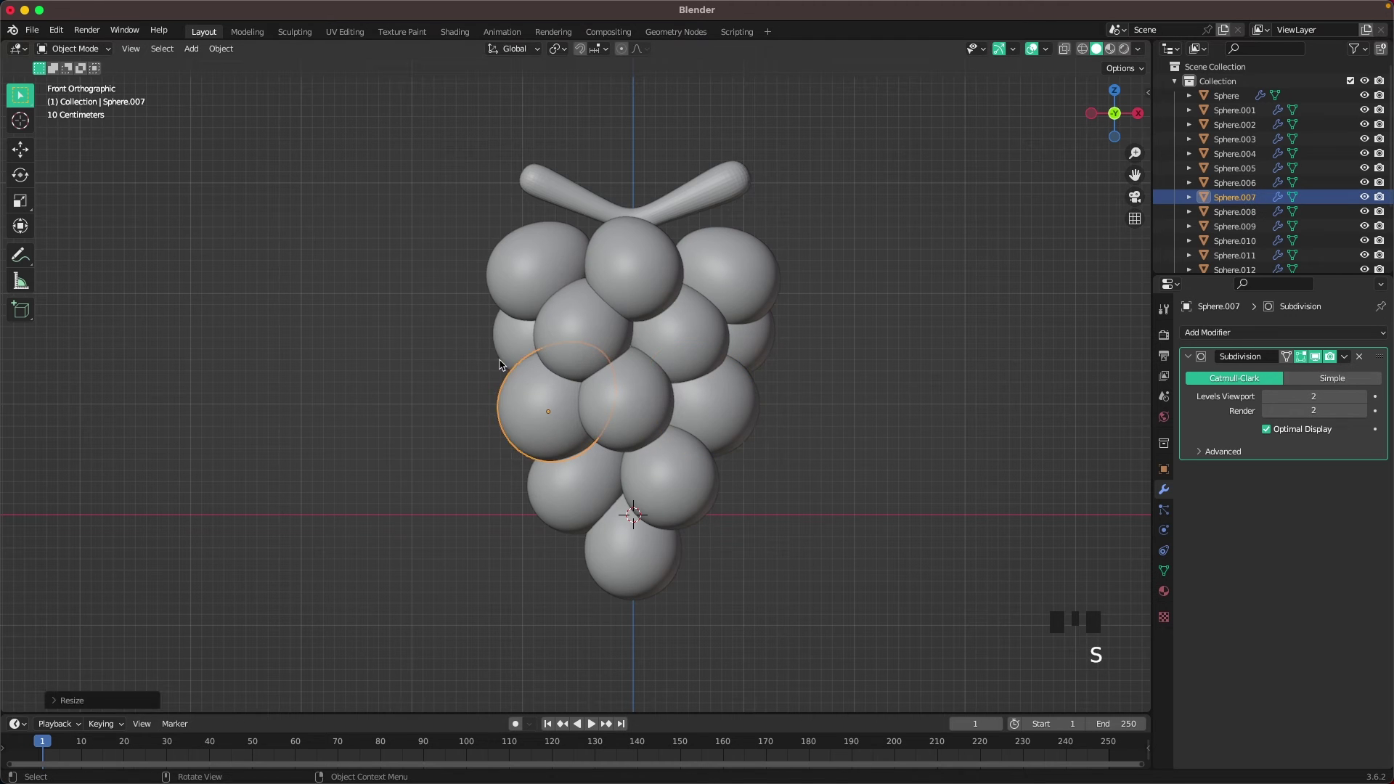
{"action": "left_click", "coordinate": [505, 340]}
{"action": "key", "text": "s"}
{"action": "key", "text": "g"}
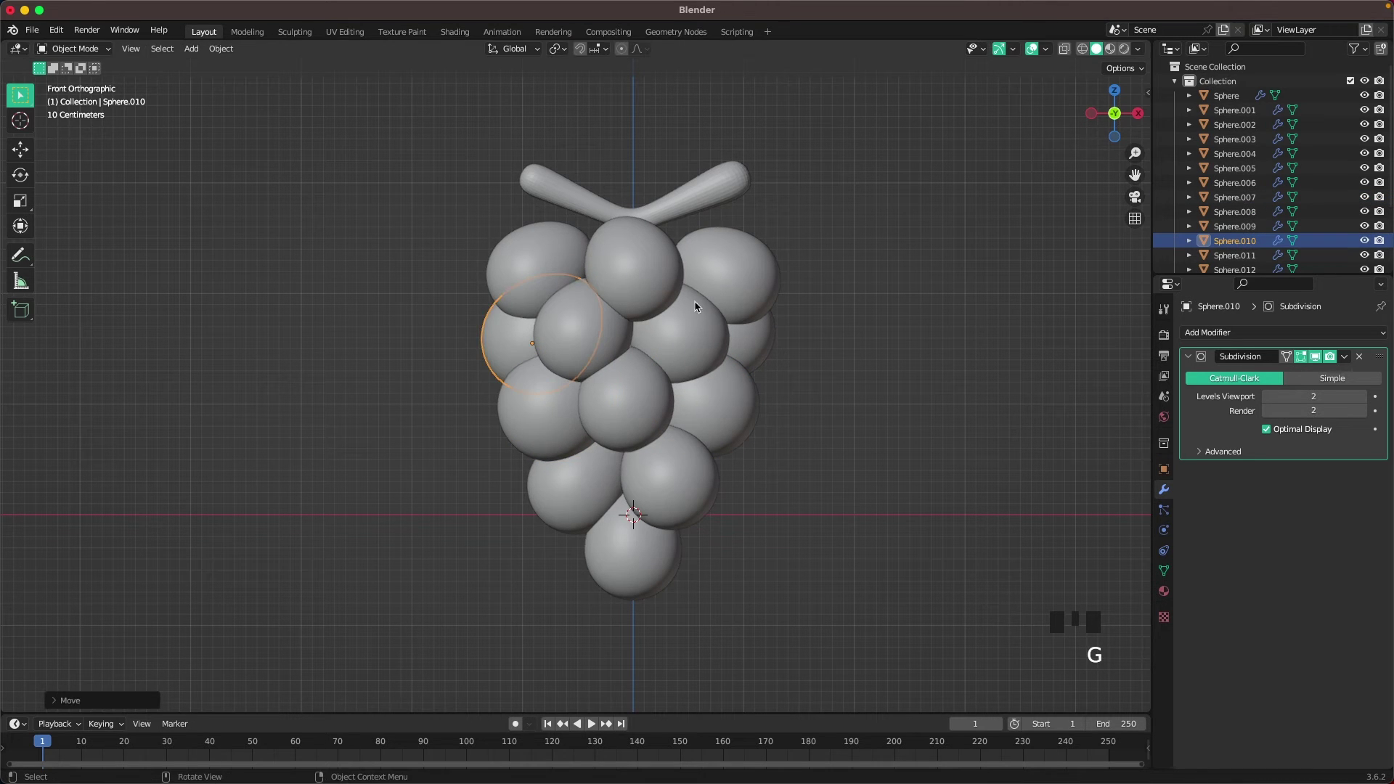
{"action": "left_click", "coordinate": [645, 281]}
{"action": "key", "text": "s"}
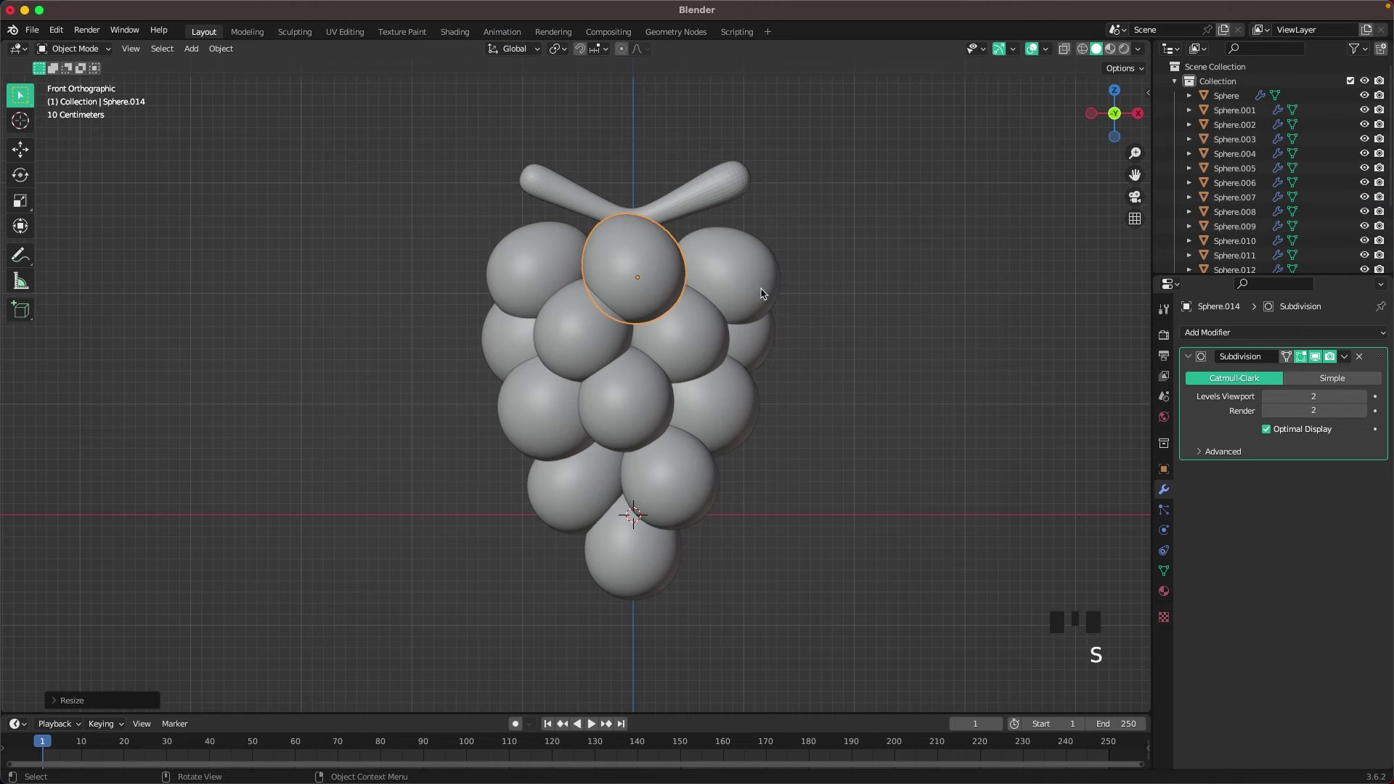
{"action": "key", "text": "r"}
{"action": "key", "text": "r"}
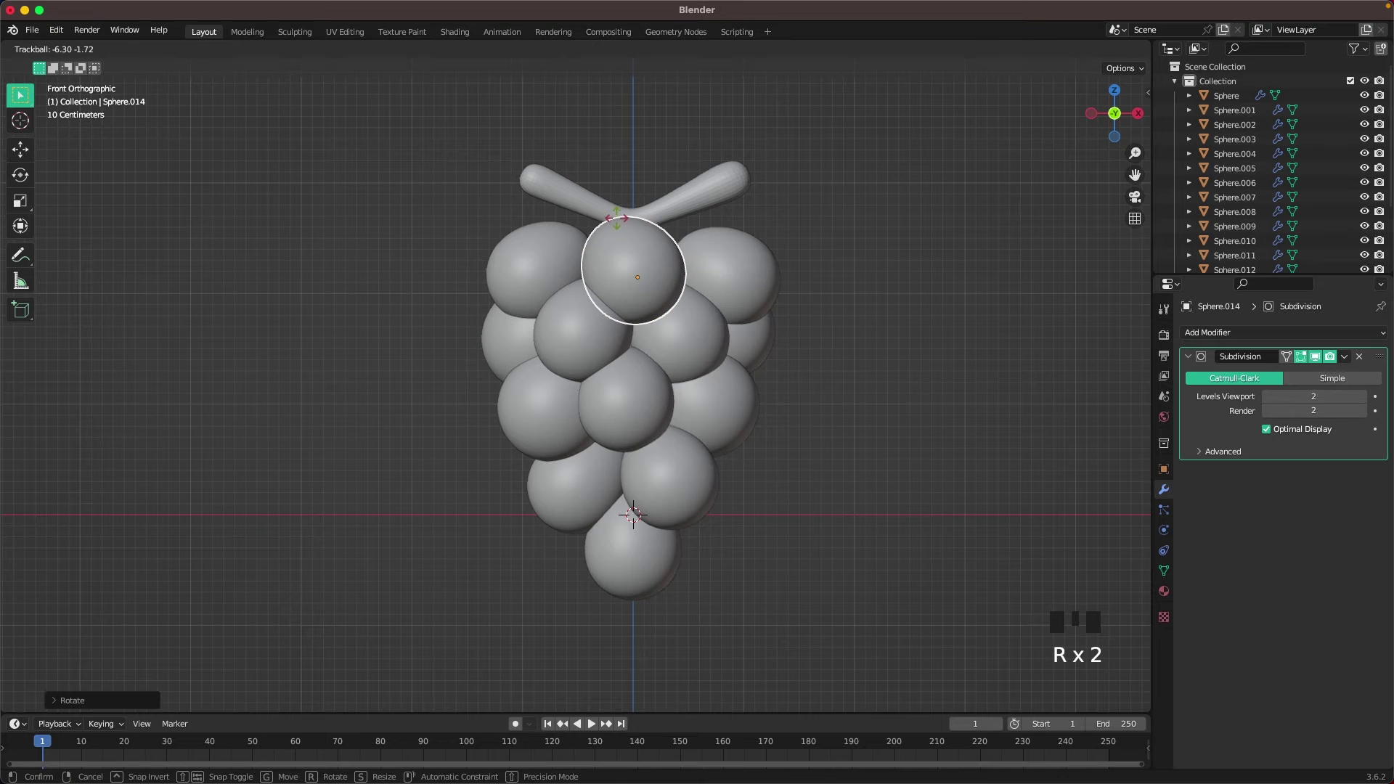
{"action": "left_click", "coordinate": [734, 266]}
Move the middle grape, resize the lower left grape, and pull the bottom grape upward into a tighter bunch
{"action": "key", "text": "g"}
{"action": "left_click", "coordinate": [760, 319]}
{"action": "left_click", "coordinate": [773, 347]}
{"action": "left_click", "coordinate": [661, 426]}
{"action": "key", "text": "b"}
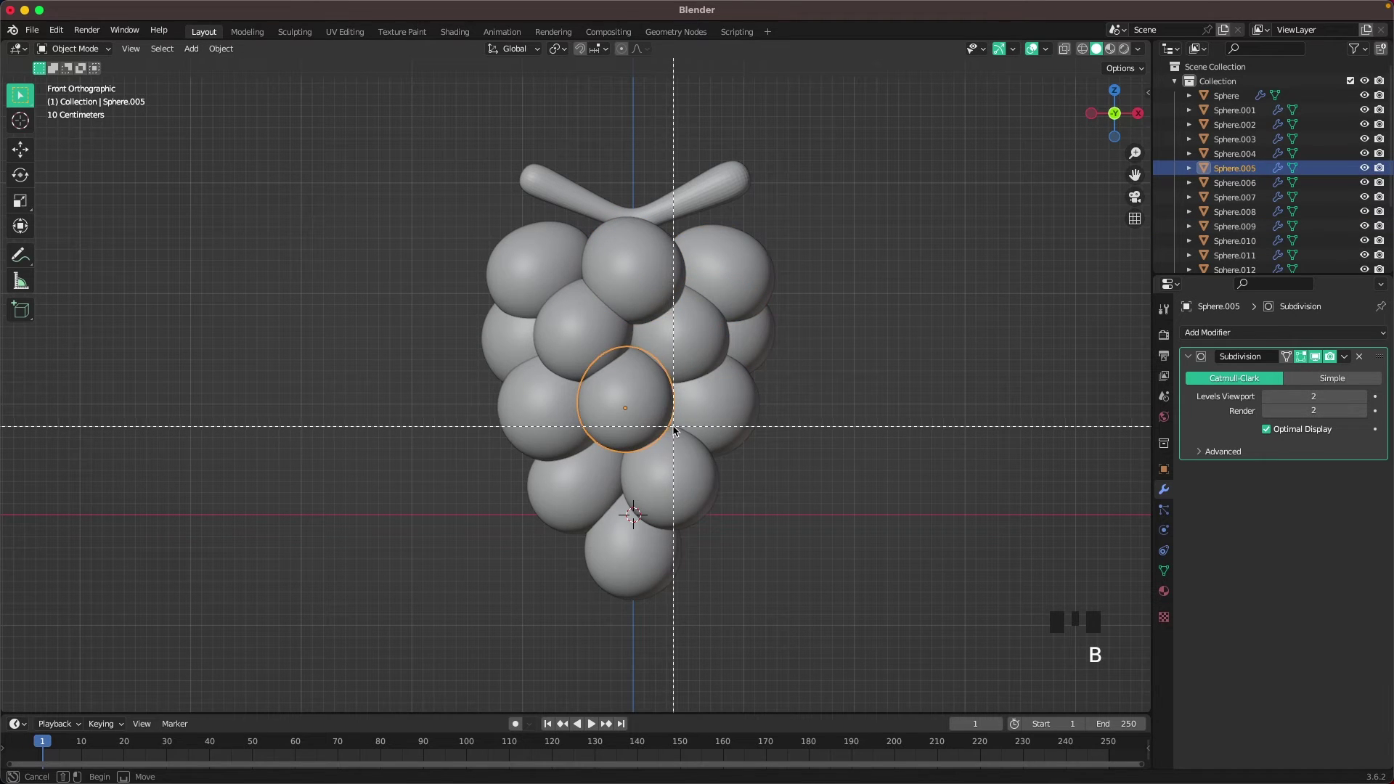
{"action": "key", "text": "g"}
{"action": "left_click", "coordinate": [691, 479]}
{"action": "key", "text": "s"}
{"action": "left_click", "coordinate": [594, 510]}
{"action": "key", "text": "s"}
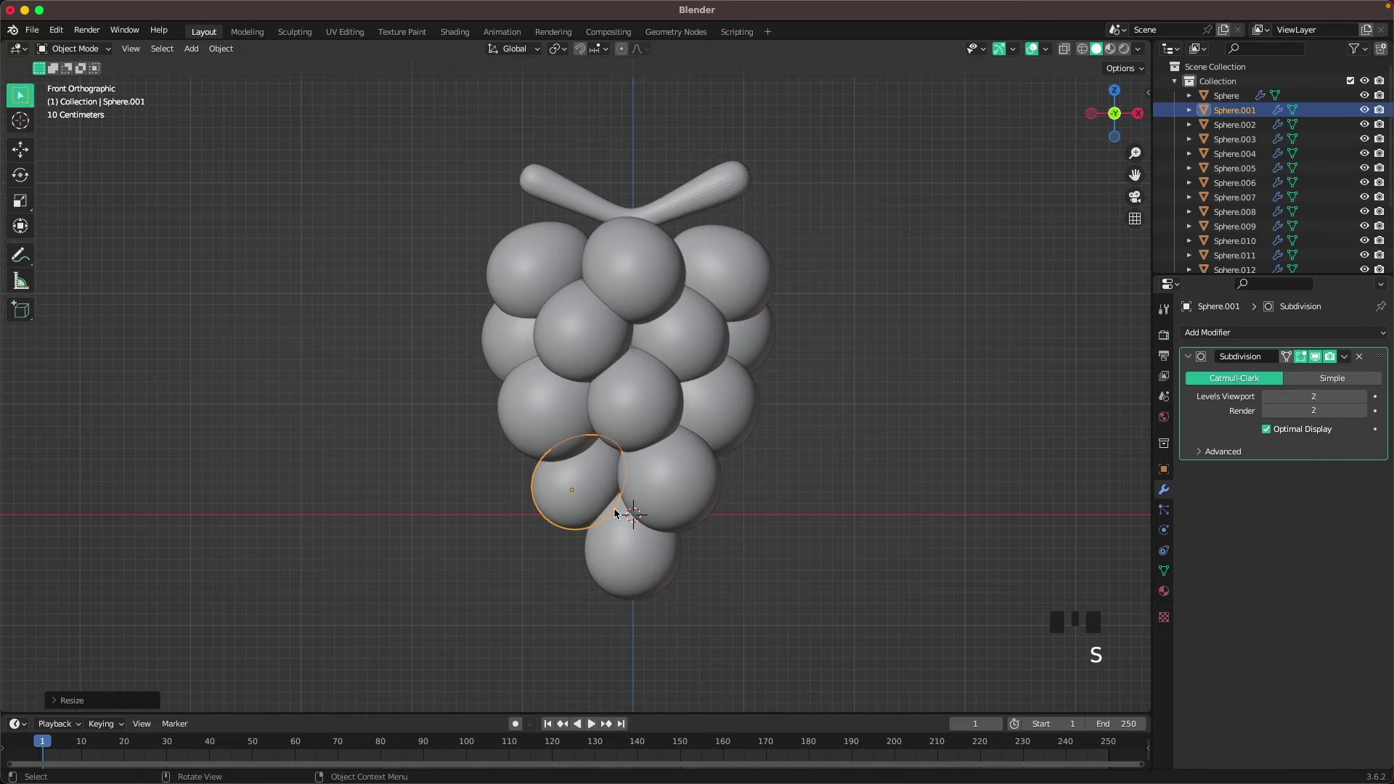
{"action": "key", "text": "g"}
{"action": "left_click", "coordinate": [625, 544]}
{"action": "key", "text": "g"}
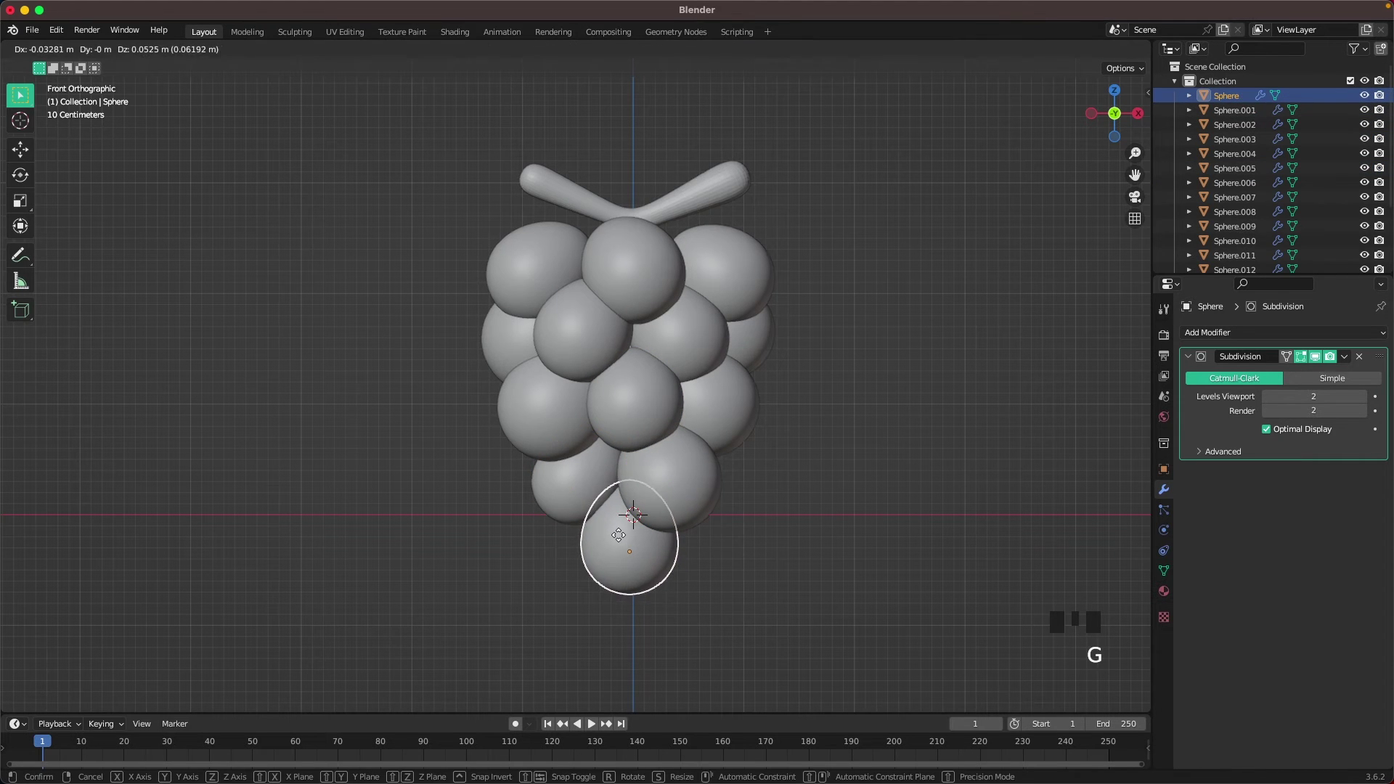
{"action": "left_click", "coordinate": [827, 385]}
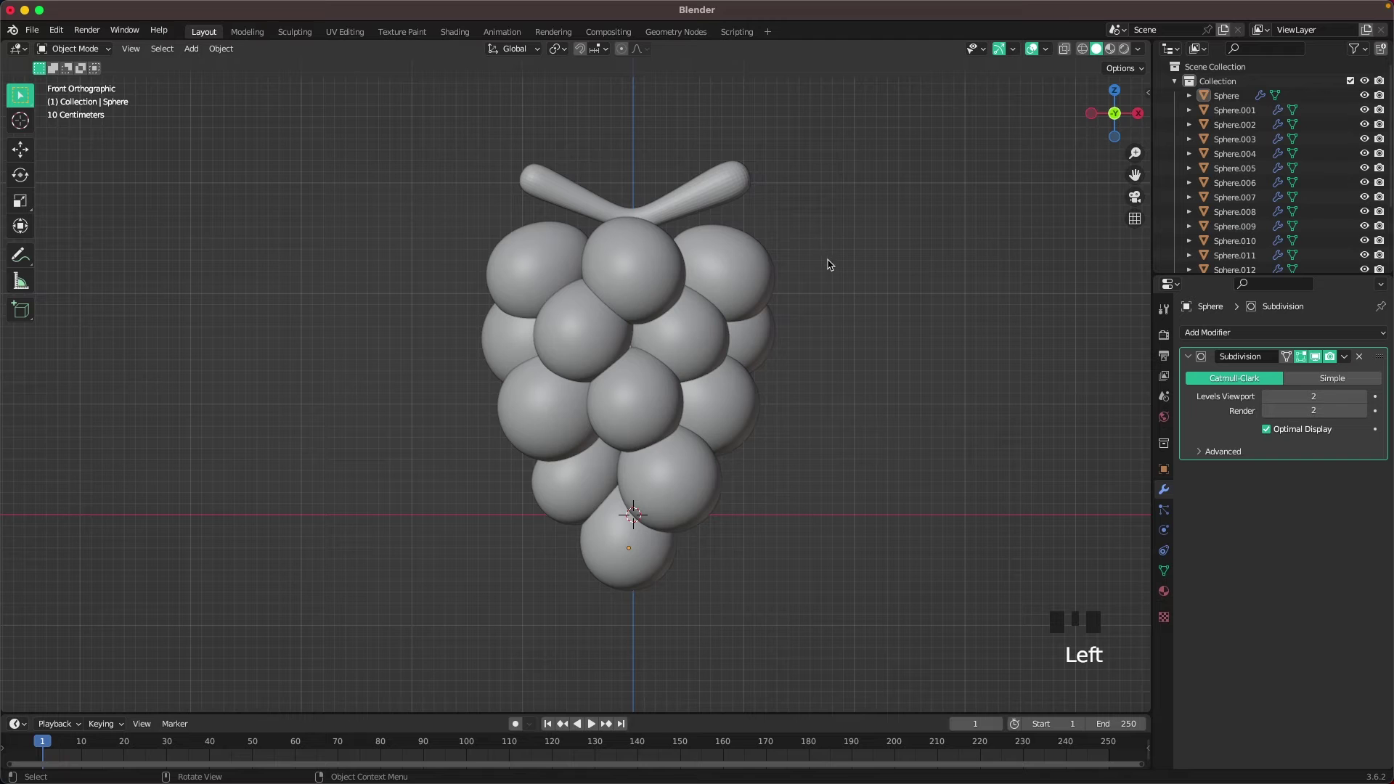
Resize the top middle grape once more, then lift the stem higher above the grapes
{"action": "left_click", "coordinate": [630, 266]}
{"action": "key", "text": "g"}
{"action": "key", "text": "s"}
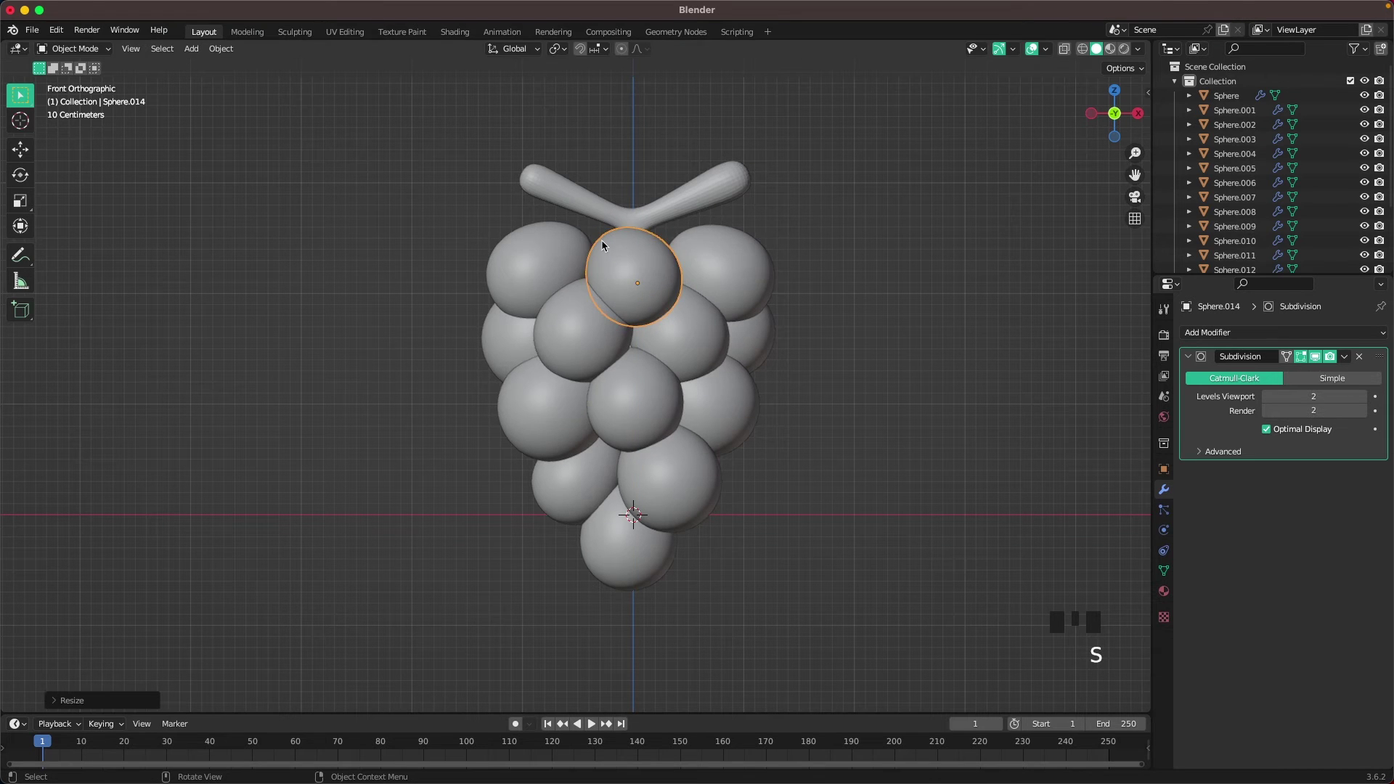
{"action": "left_click", "coordinate": [552, 258]}
{"action": "key", "text": "g"}
{"action": "left_click", "coordinate": [751, 277]}
{"action": "key", "text": "g"}
{"action": "left_click", "coordinate": [649, 213]}
{"action": "key", "text": "g"}
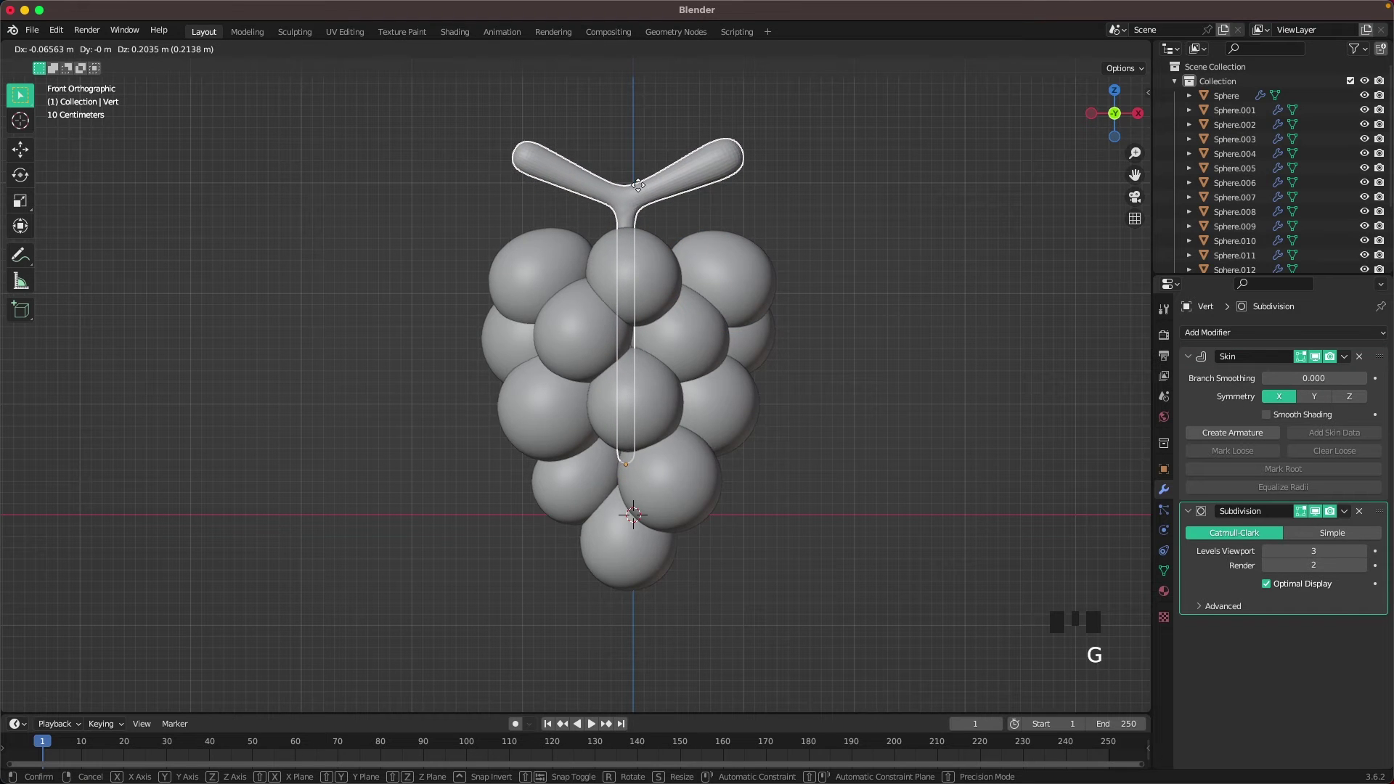
Rotate the stem, lower the whole grape bunch along Z, and add a Plane at the scene centre
{"action": "key", "text": "r"}
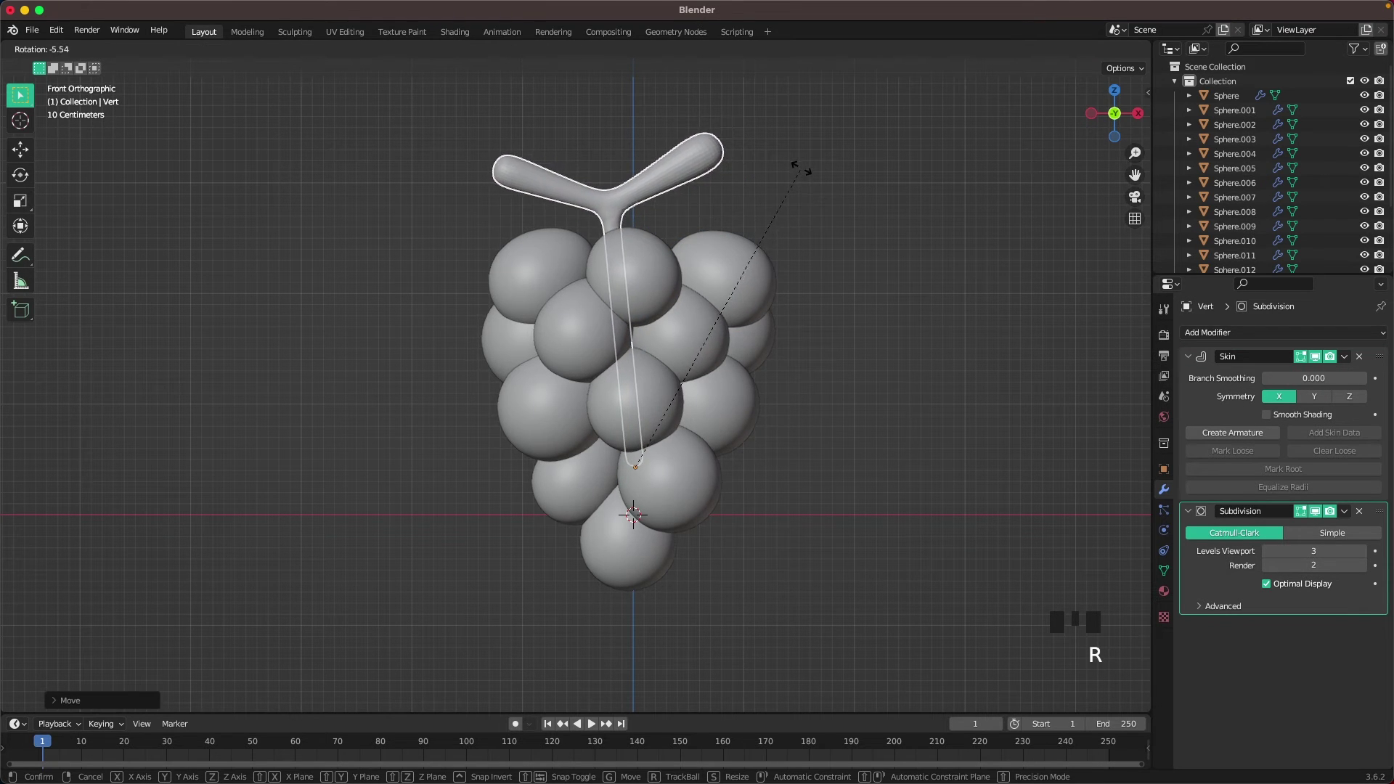
{"action": "left_click", "coordinate": [615, 291]}
{"action": "key", "text": "g"}
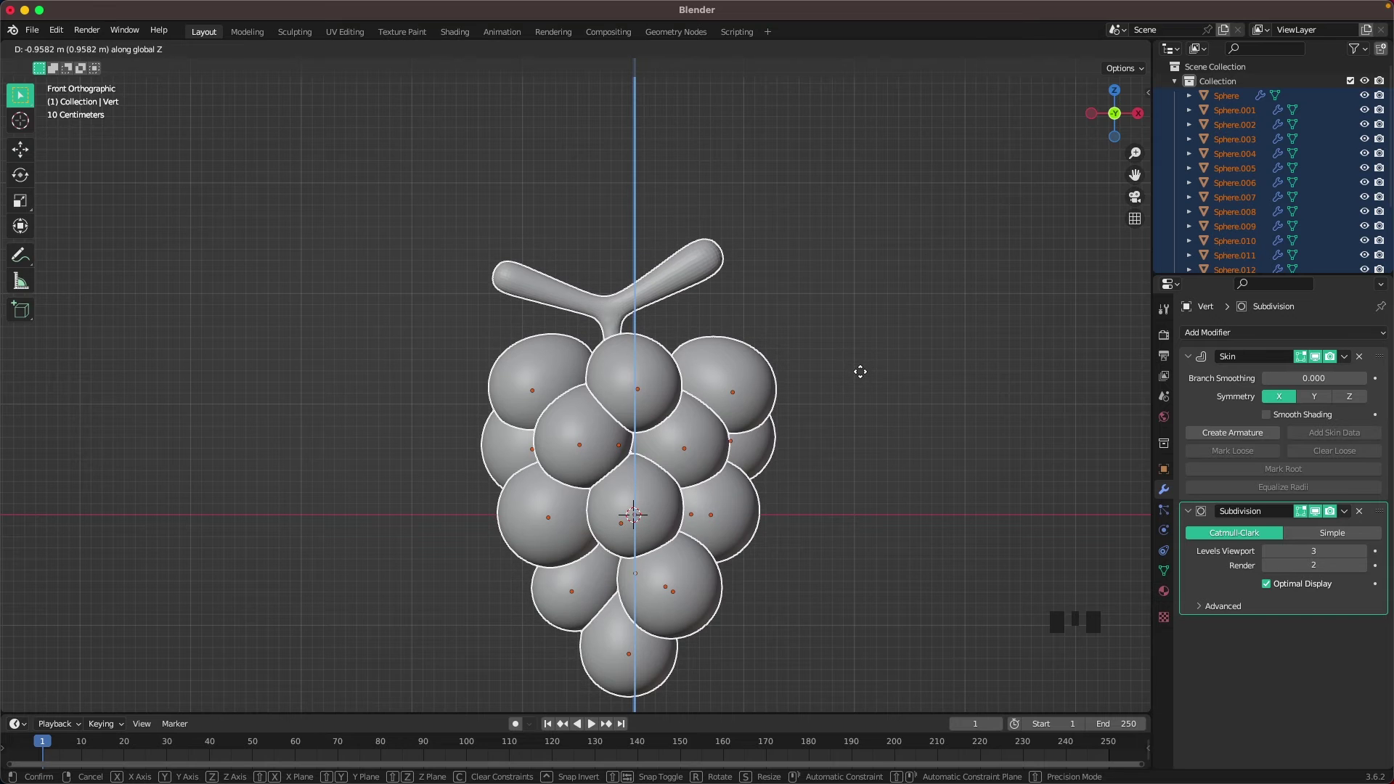
{"action": "left_click", "coordinate": [866, 384]}
{"action": "left_click_drag", "start_coordinate": [858, 456], "coordinate": [594, 384]}
{"action": "key", "text": "shift+a"}
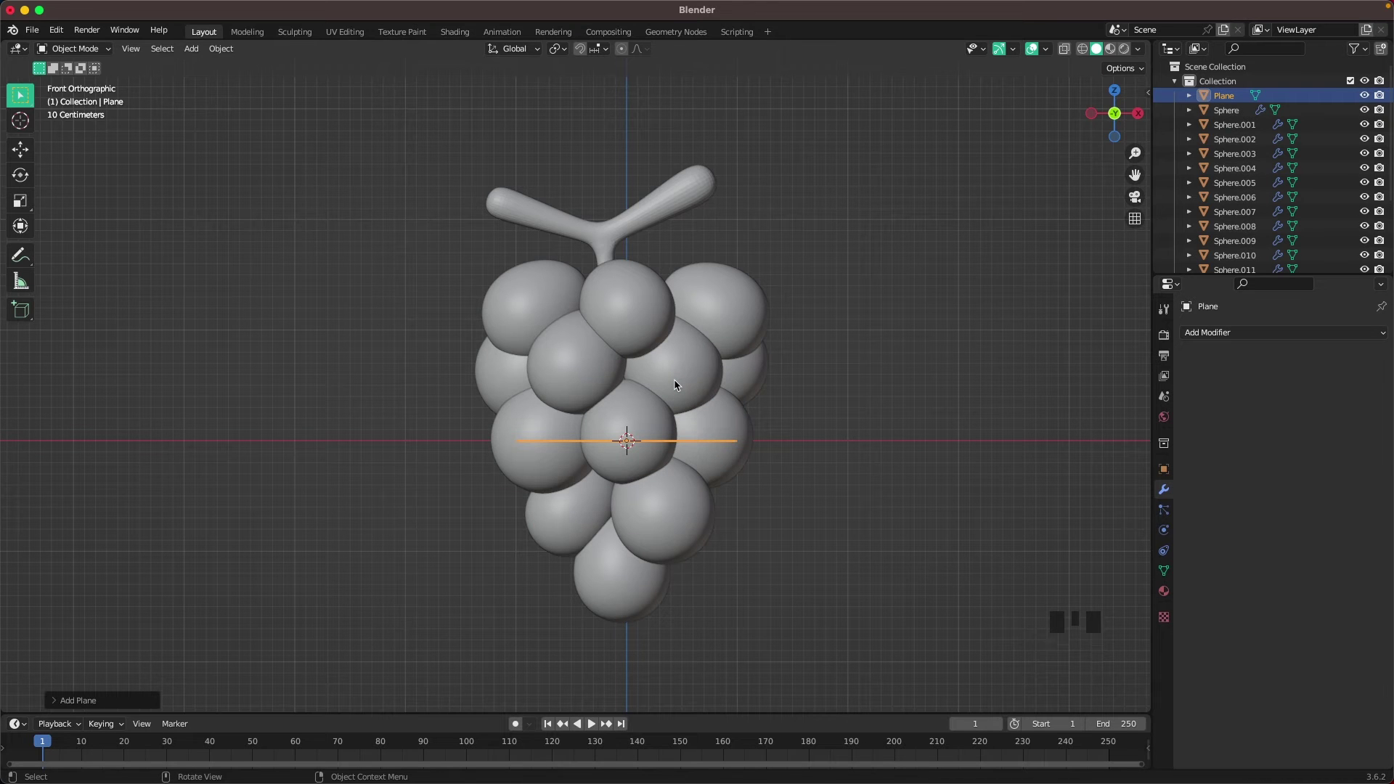
Rotate the plane 90° on X, push it back along Y behind the grapes as a backdrop, then add a camera
{"action": "key", "text": "r"}
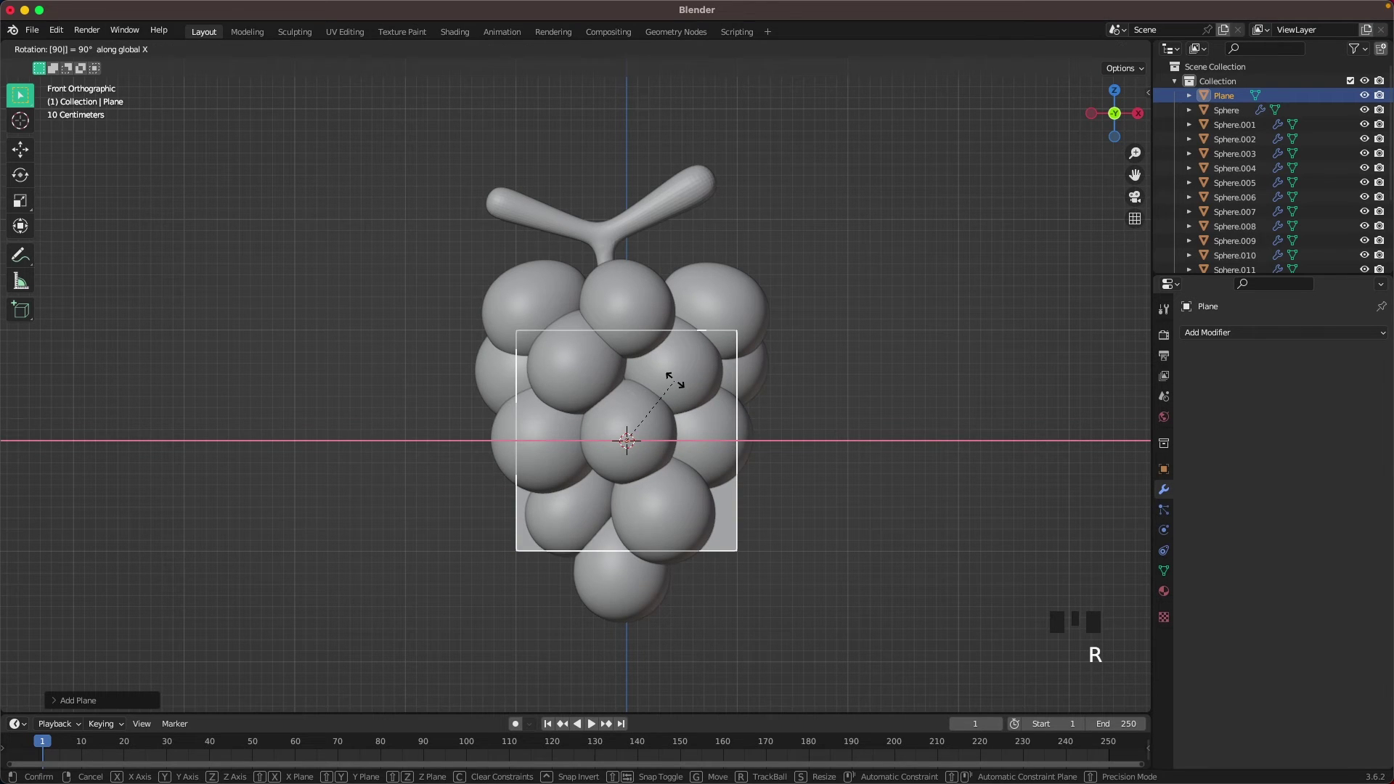
{"action": "left_click_drag", "start_coordinate": [554, 400], "coordinate": [671, 437]}
{"action": "scroll", "scroll_direction": "down", "scroll_amount": 3}
{"action": "left_click_drag", "start_coordinate": [759, 458], "coordinate": [784, 457]}
{"action": "key", "text": "g"}
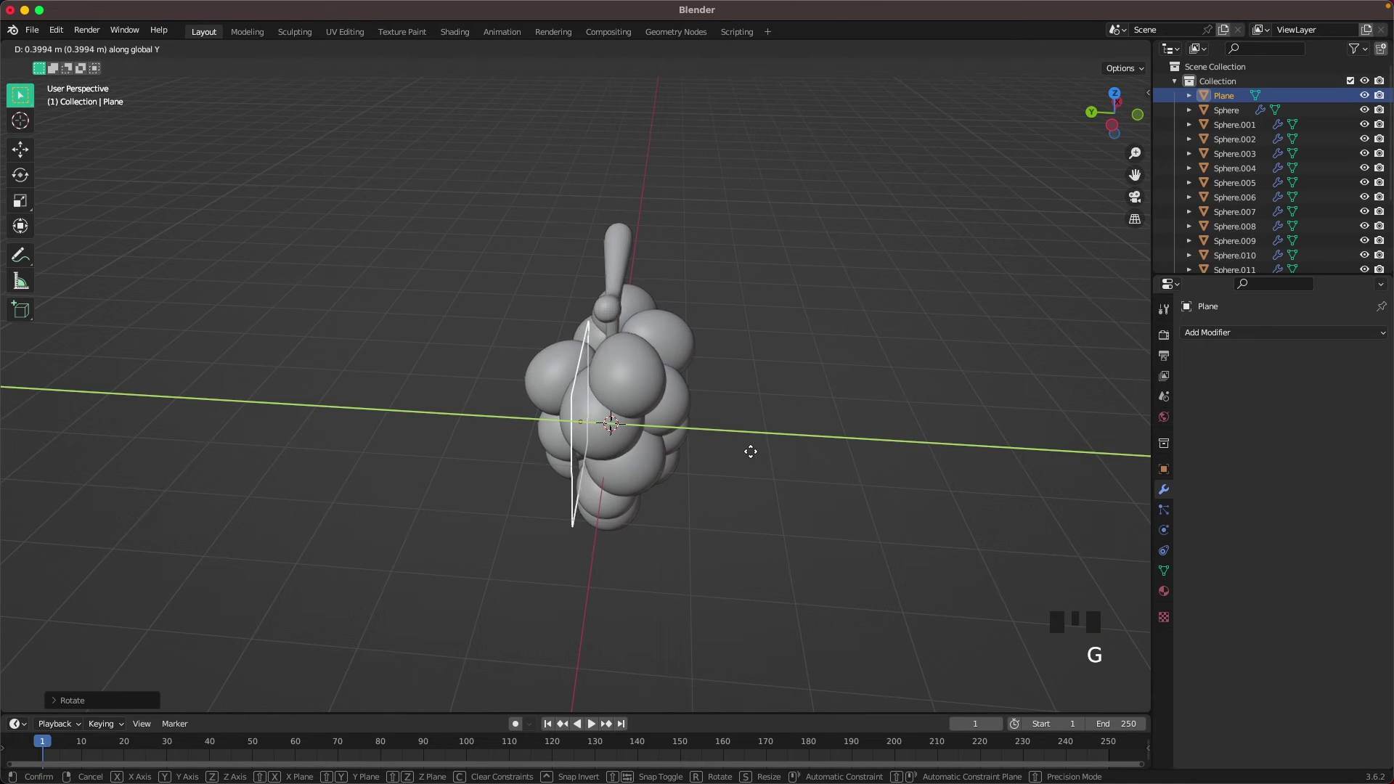
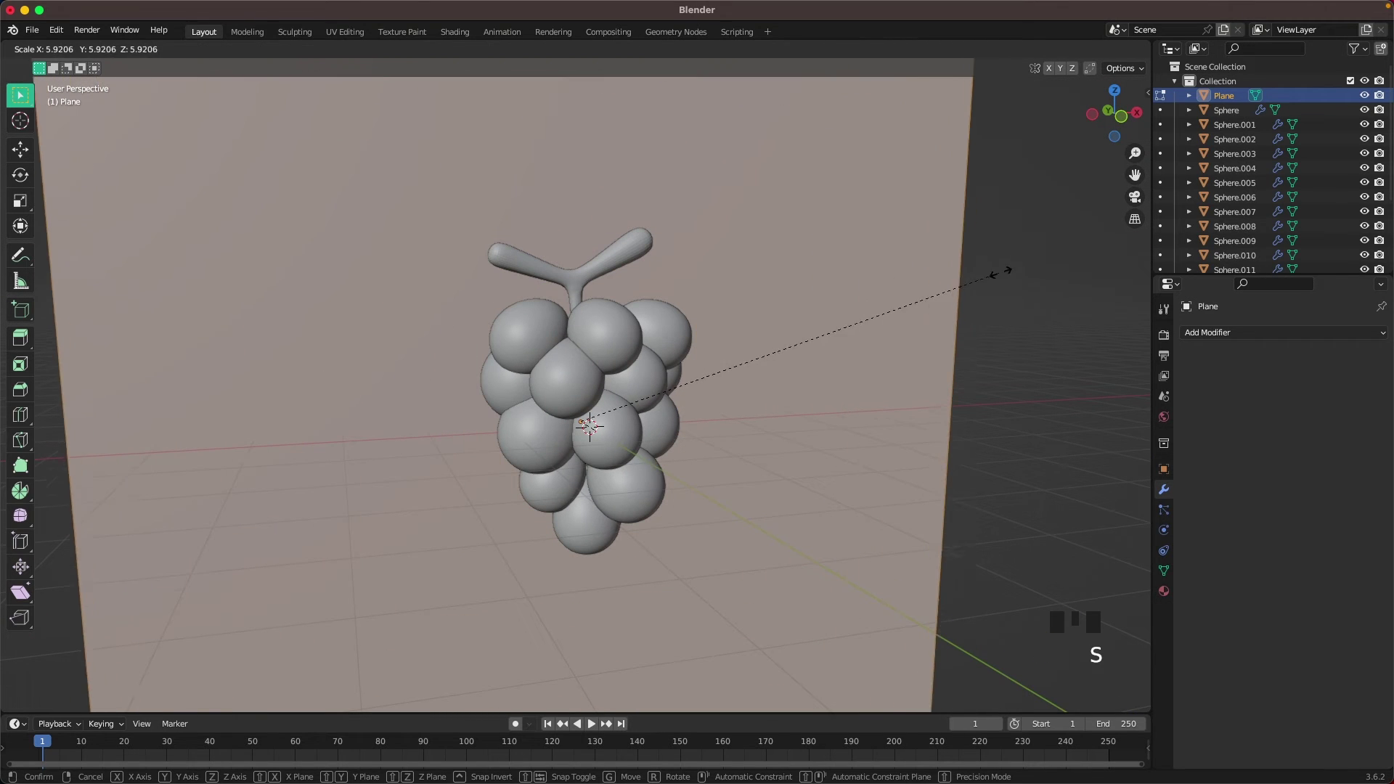
{"action": "key", "text": "`"}
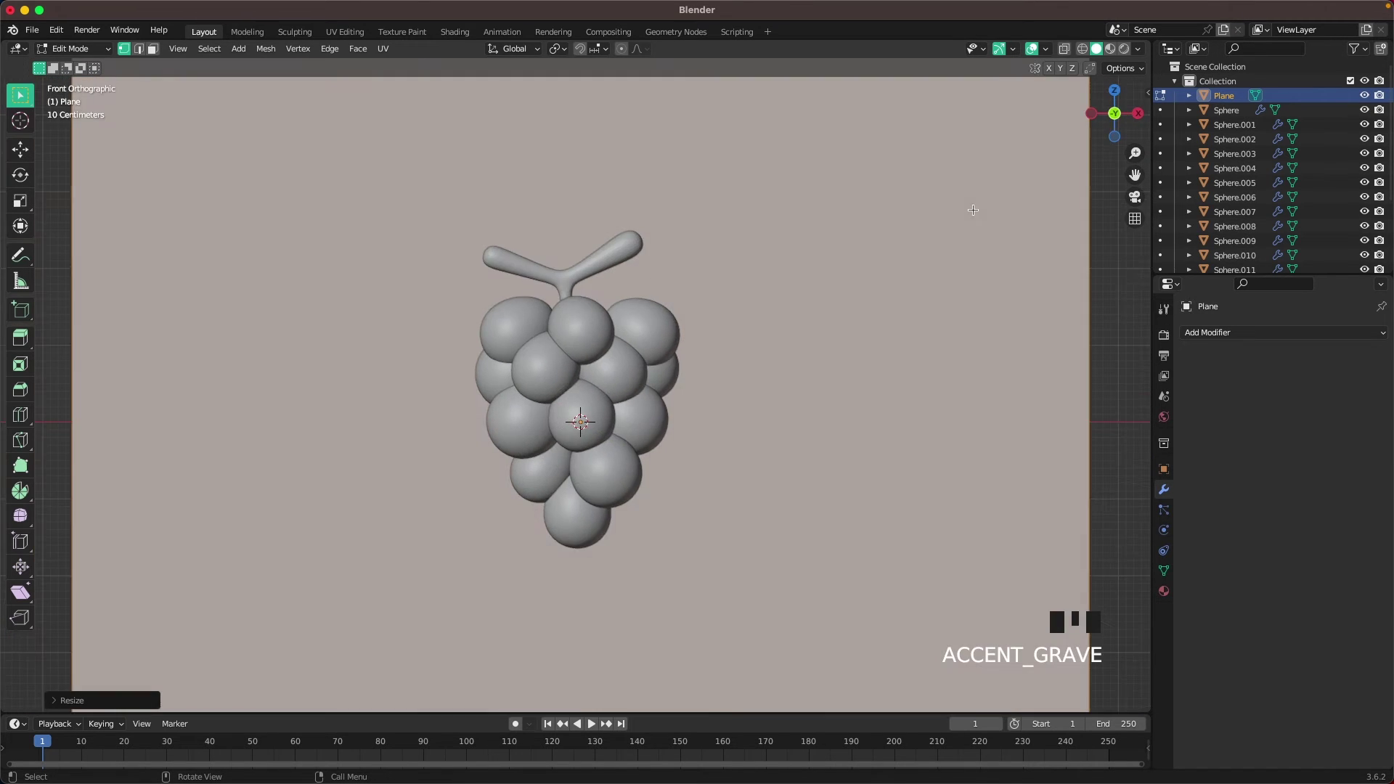
{"action": "key", "text": "Tab"}
{"action": "key", "text": "shift+a"}
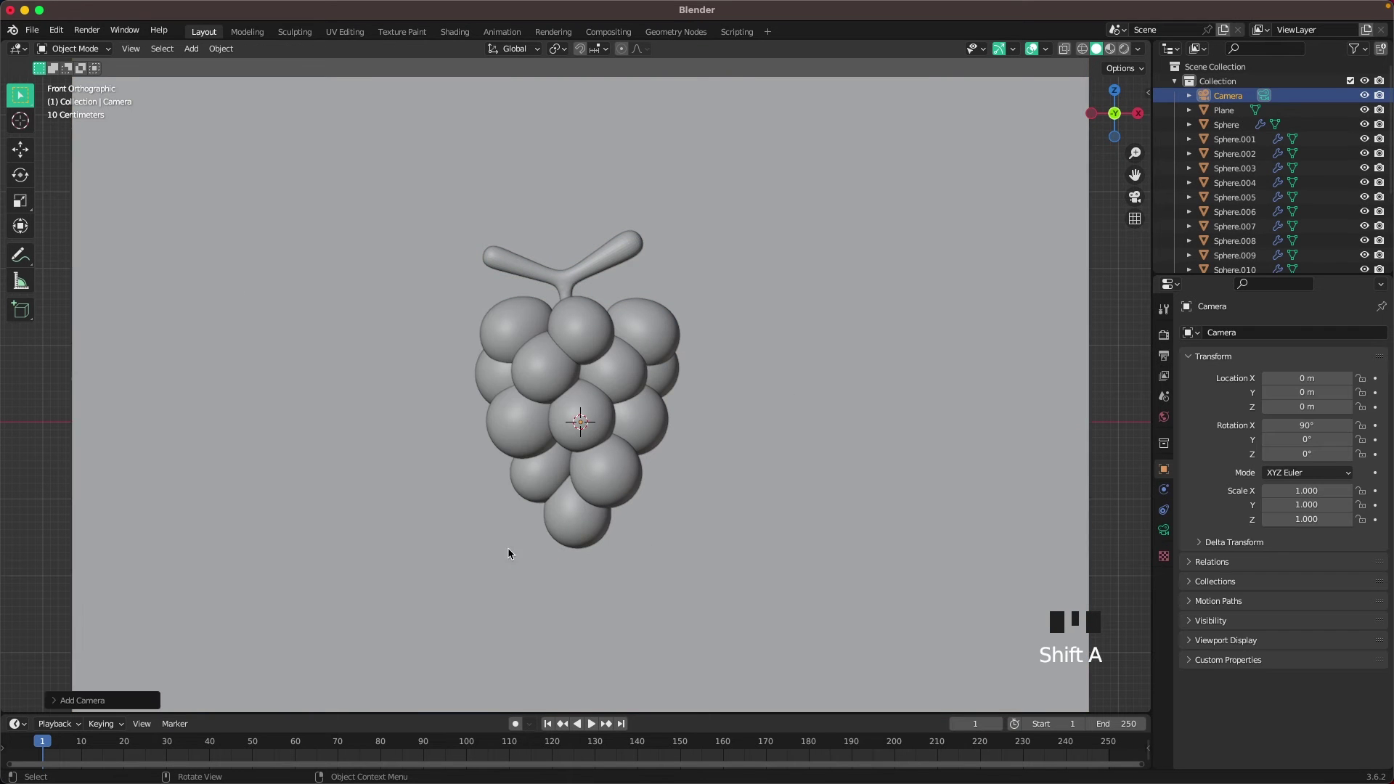
Move the camera back in front of the grapes and dolly it out so the bunch fits its view
{"action": "left_click_drag", "start_coordinate": [579, 354], "coordinate": [642, 400]}
{"action": "key", "text": "g"}
{"action": "key", "text": "`"}
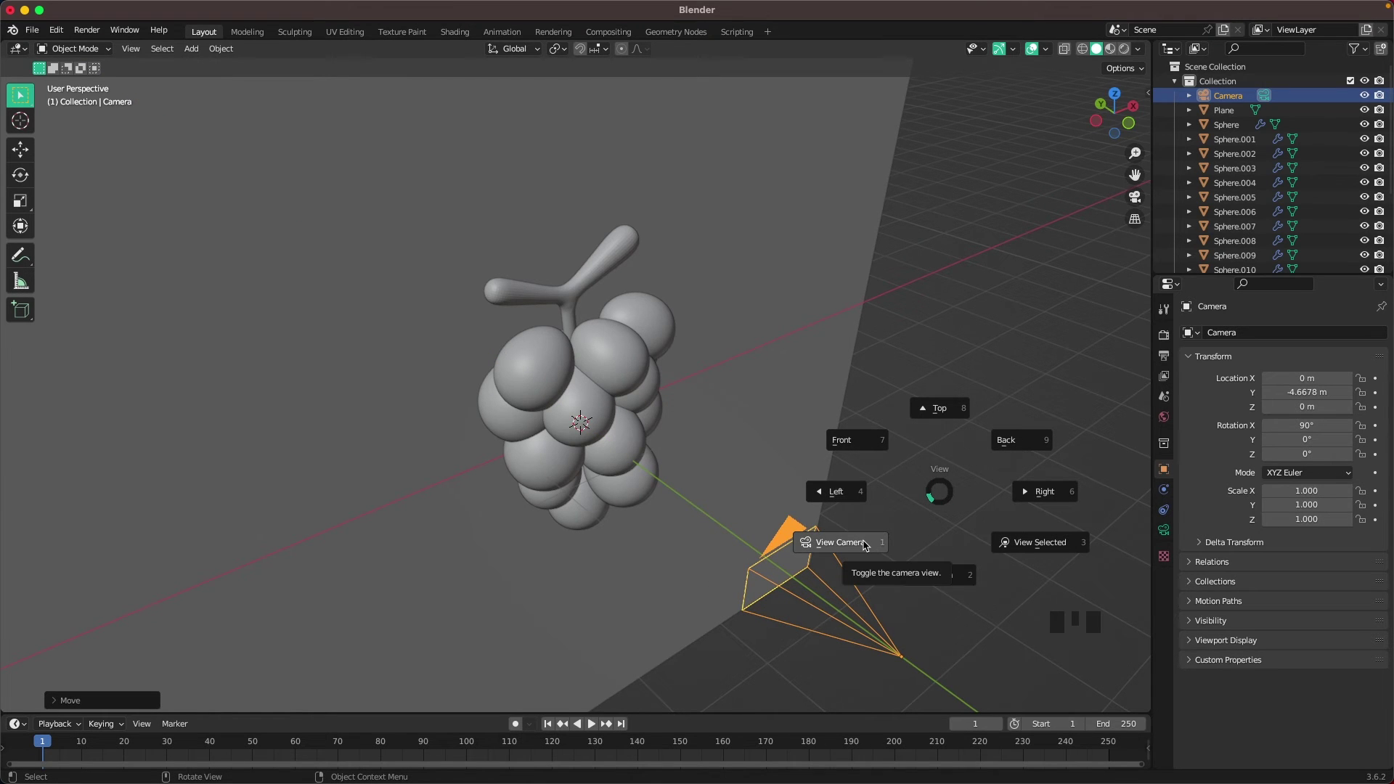
{"action": "scroll", "scroll_direction": "down", "scroll_amount": 3}
{"action": "key", "text": "g"}
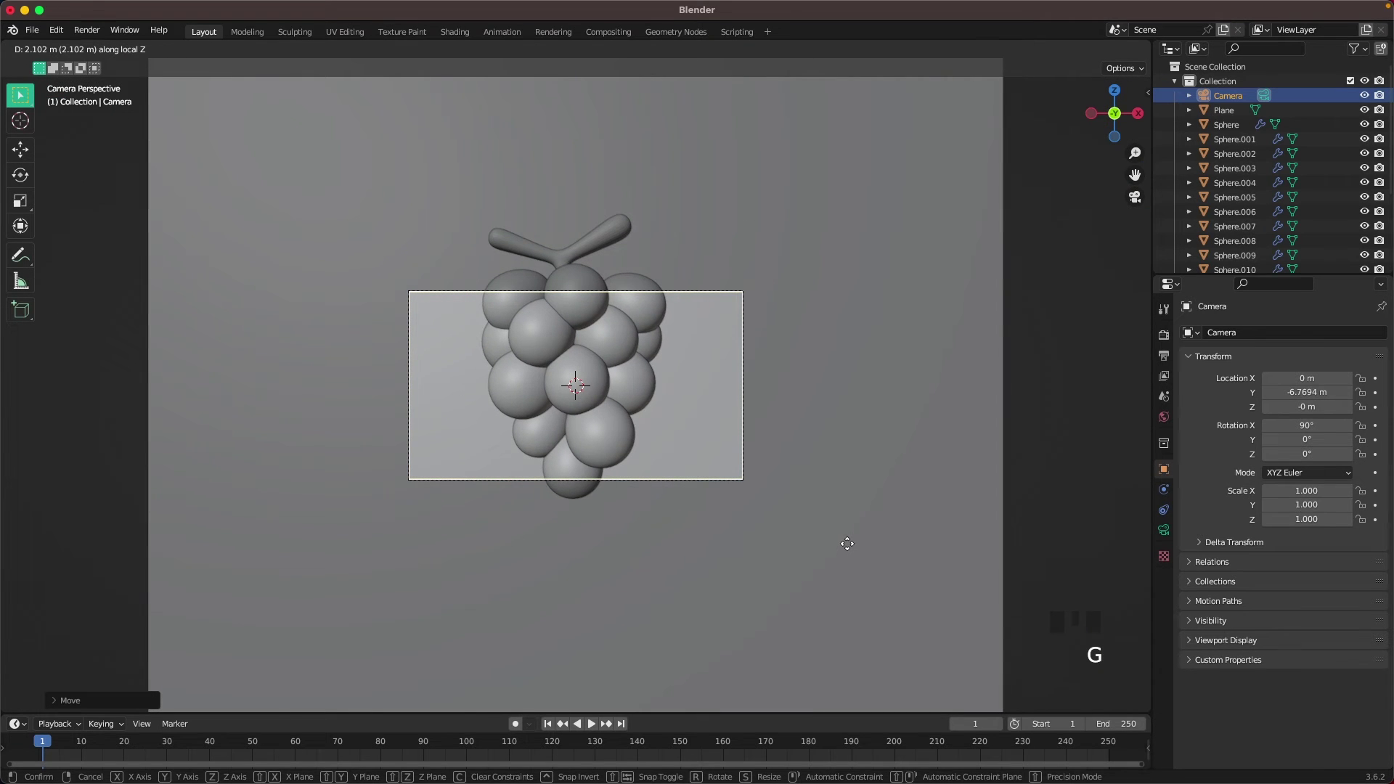
{"action": "left_click", "coordinate": [1166, 360]}
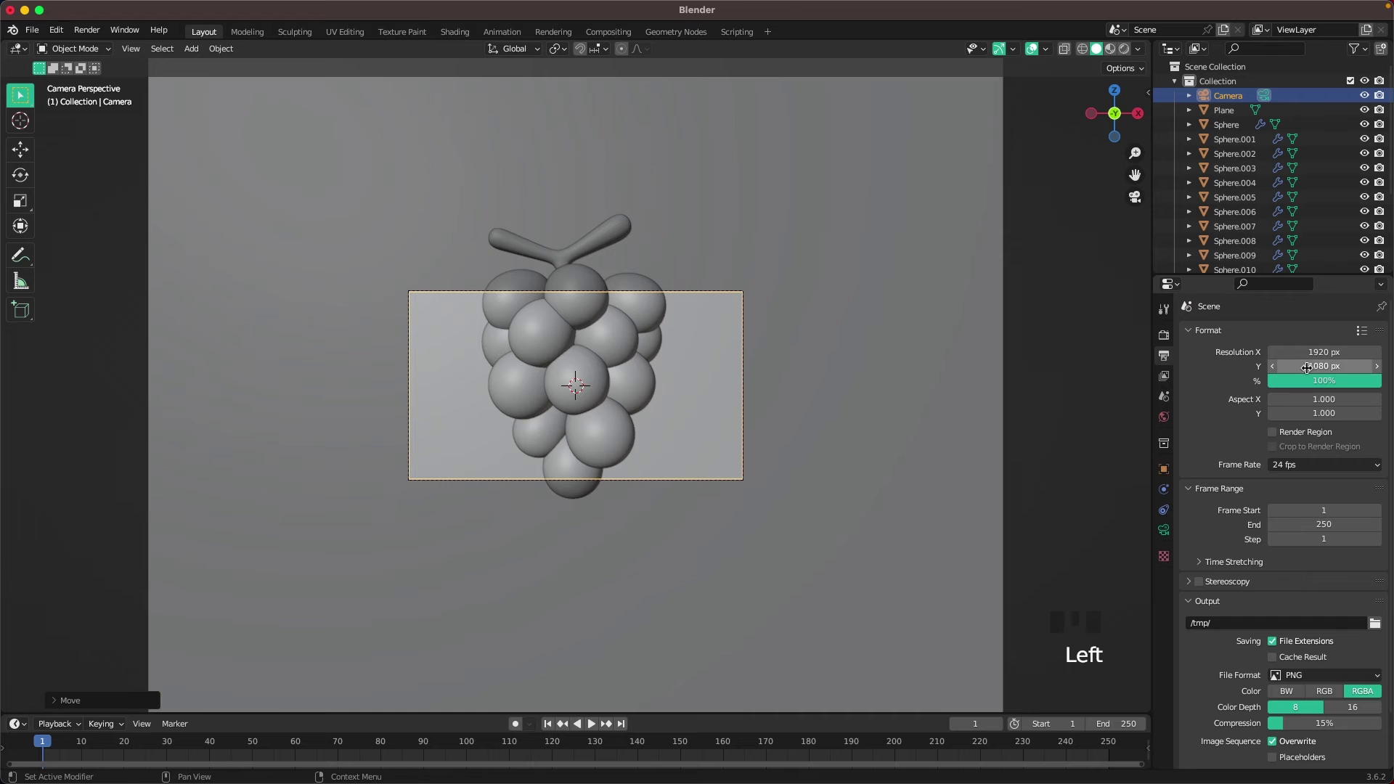
Set Resolution Y to 1920 for a square 1920×1920 render and centre the grapes and stem in frame
{"action": "left_click", "coordinate": [1313, 368]}
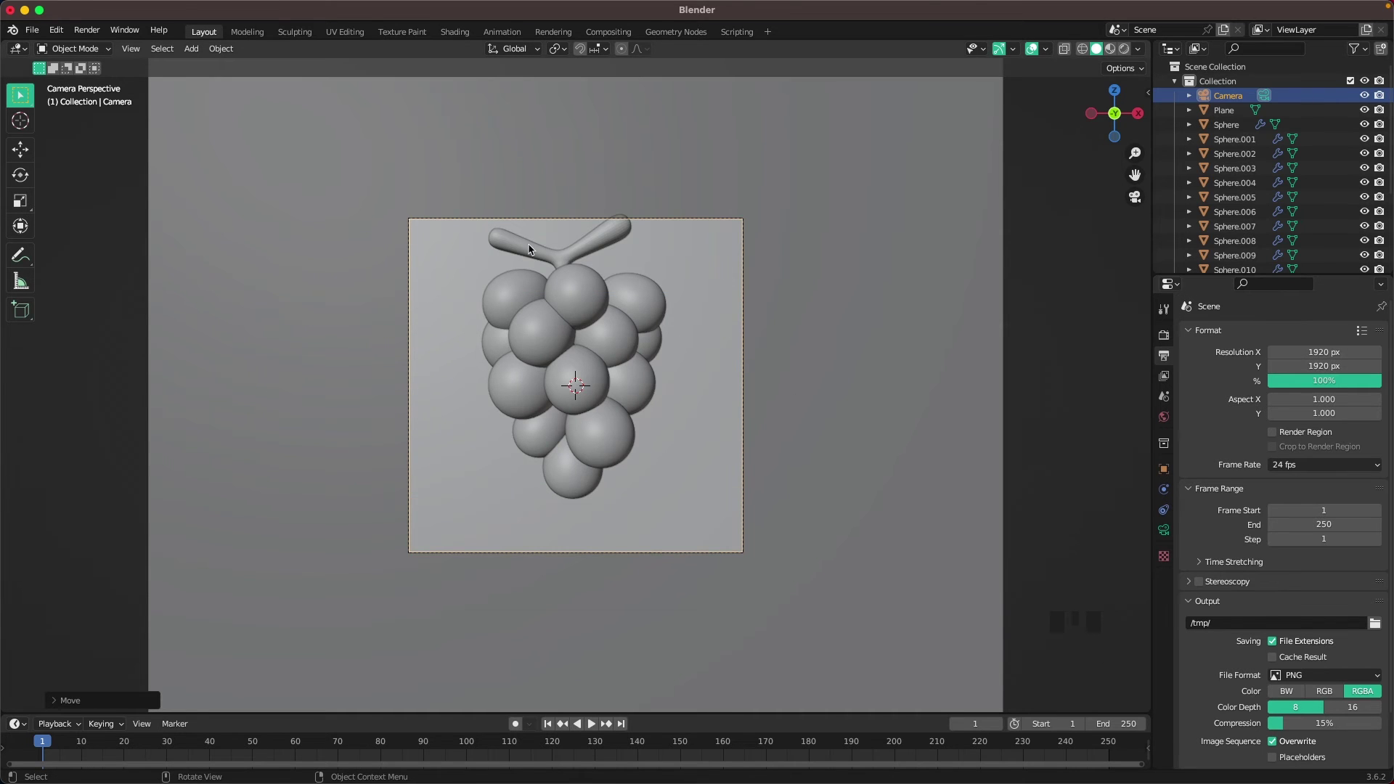
{"action": "left_click_drag", "start_coordinate": [523, 251], "coordinate": [541, 271]}
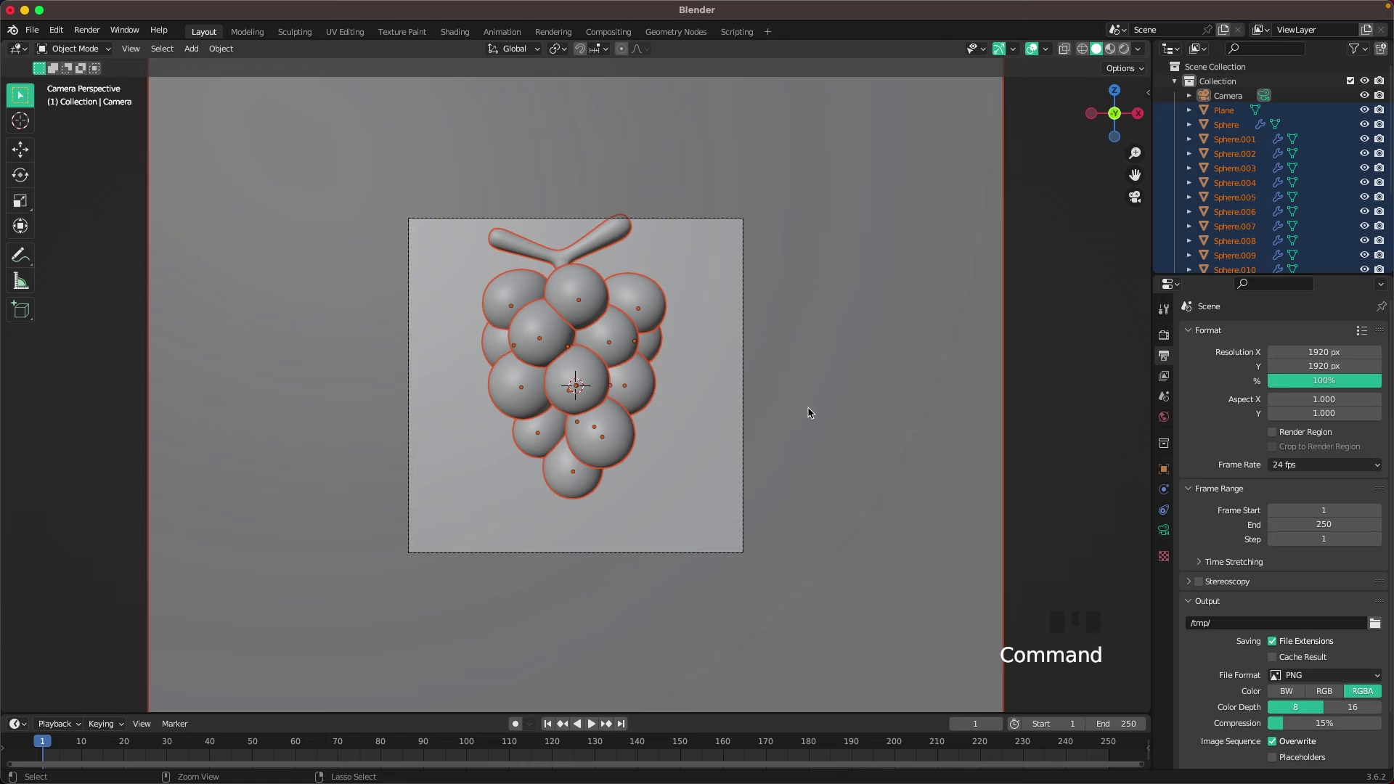
{"action": "left_click_drag", "start_coordinate": [825, 354], "coordinate": [836, 365]}
{"action": "key", "text": "g"}
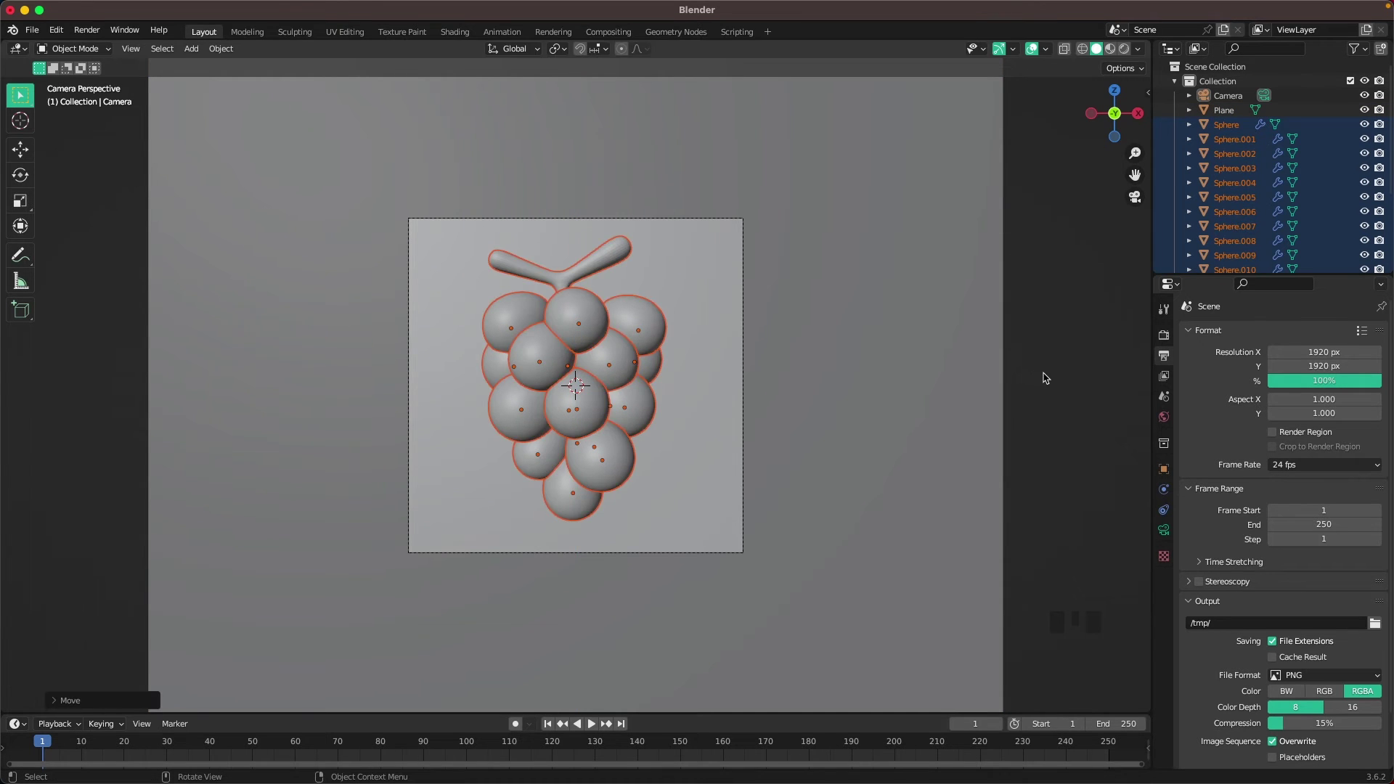
{"action": "key", "text": "g"}
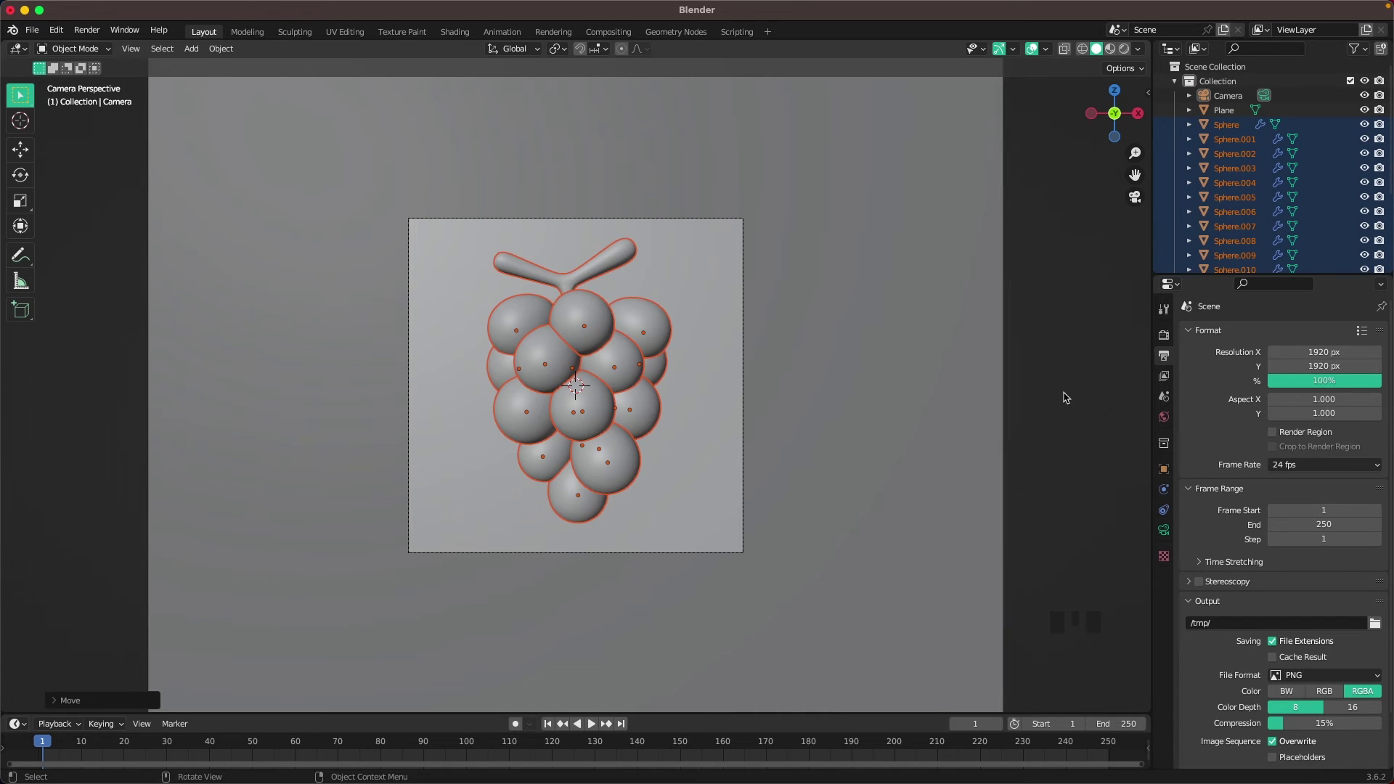
{"action": "left_click", "coordinate": [1068, 396]}
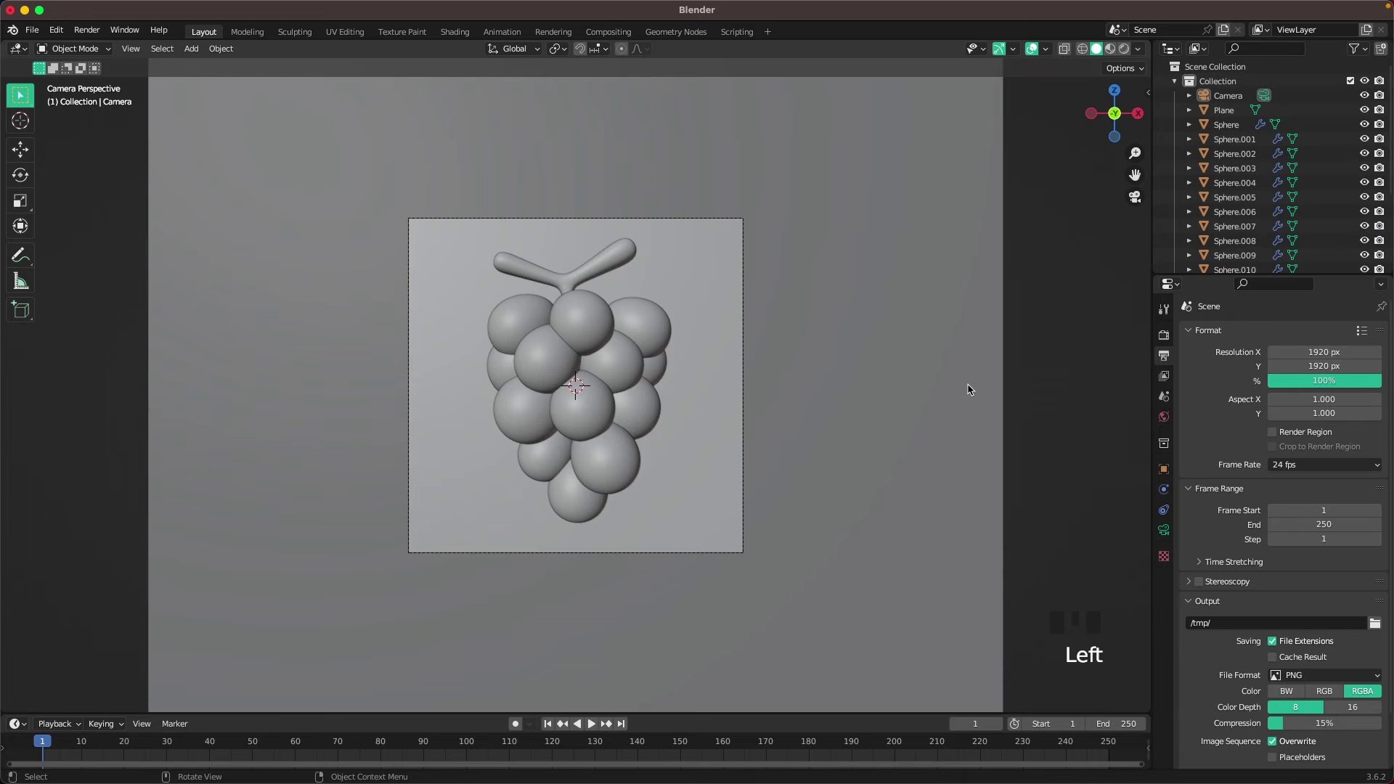
Shrink one of the lower grapes slightly and nudge it into place
{"action": "left_click", "coordinate": [606, 481]}
{"action": "scroll", "scroll_direction": "up", "scroll_amount": 3}
{"action": "key", "text": "s"}
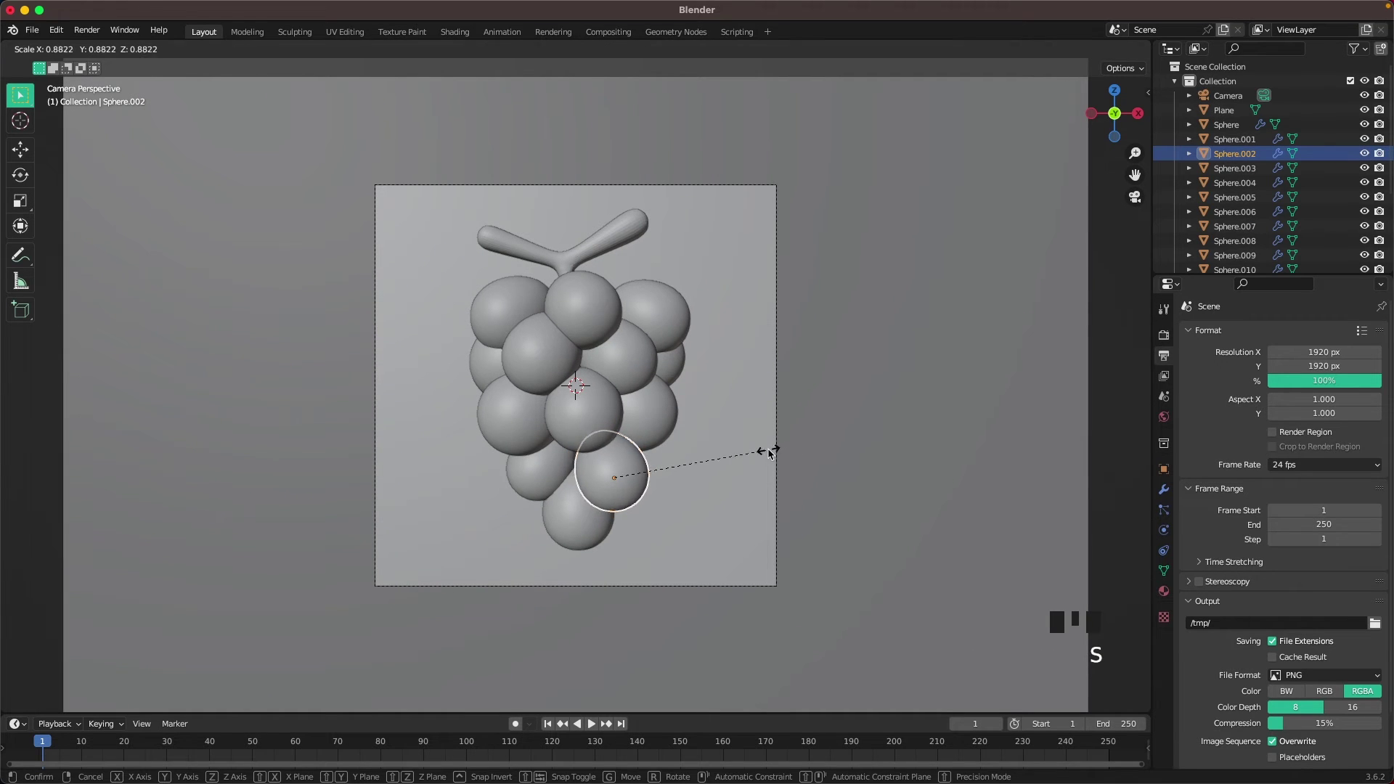
{"action": "key", "text": "r"}
{"action": "key", "text": "g"}
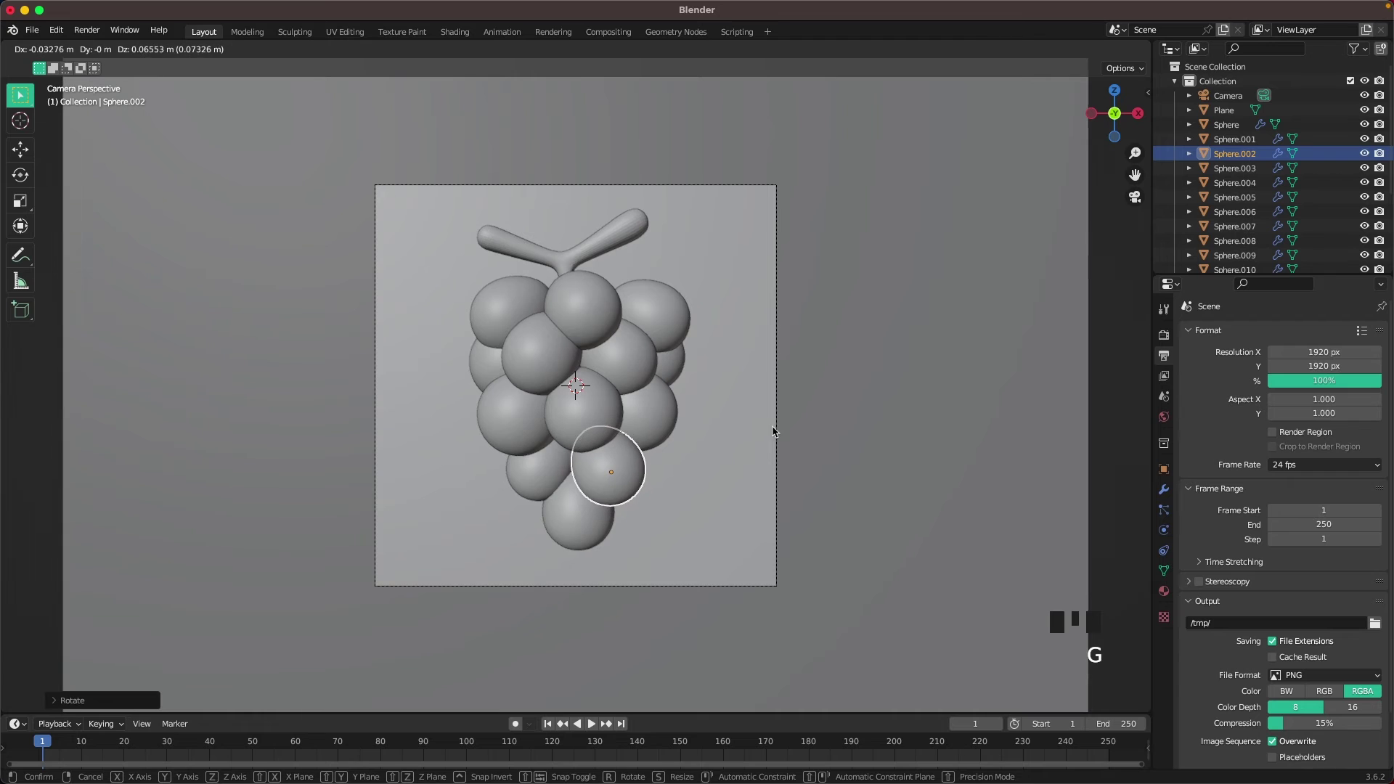
{"action": "left_click", "coordinate": [871, 430]}
Select the backdrop plane and switch the render engine to Cycles
{"action": "scroll", "scroll_direction": "down", "scroll_amount": 3}
{"action": "left_click", "coordinate": [1108, 421]}
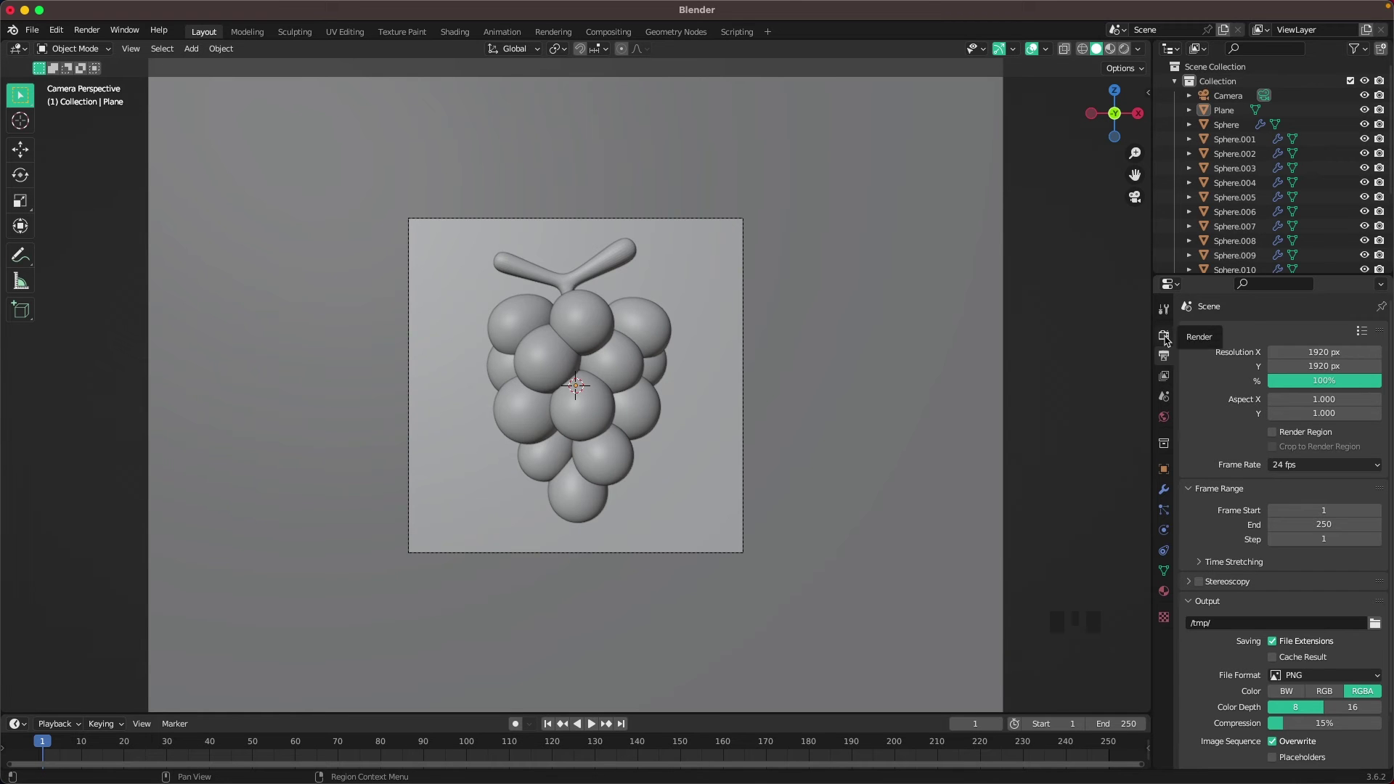
{"action": "left_click", "coordinate": [1169, 340]}
Set Cycles to GPU Compute with 128 viewport samples, 512 render samples and denoising enabled
{"action": "left_click_drag", "start_coordinate": [1307, 339], "coordinate": [1315, 506]}
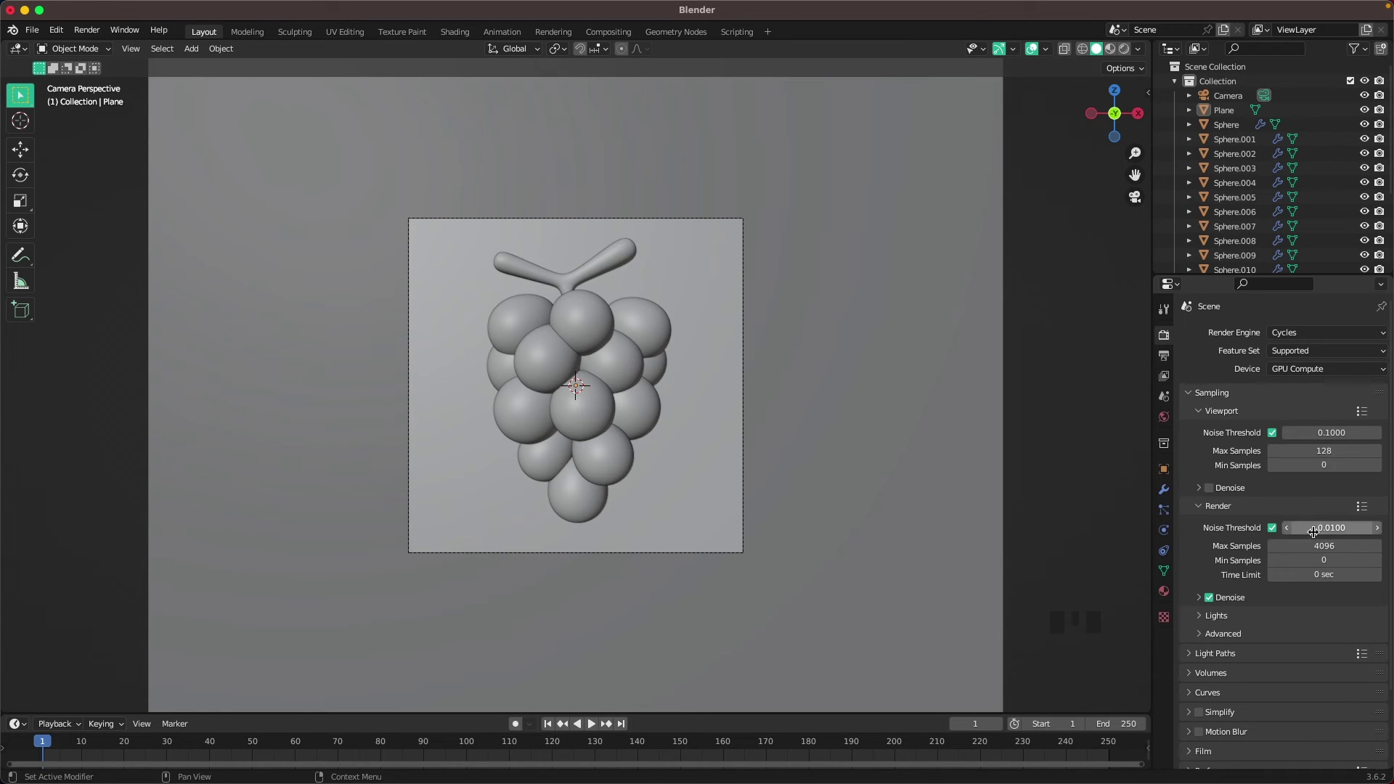
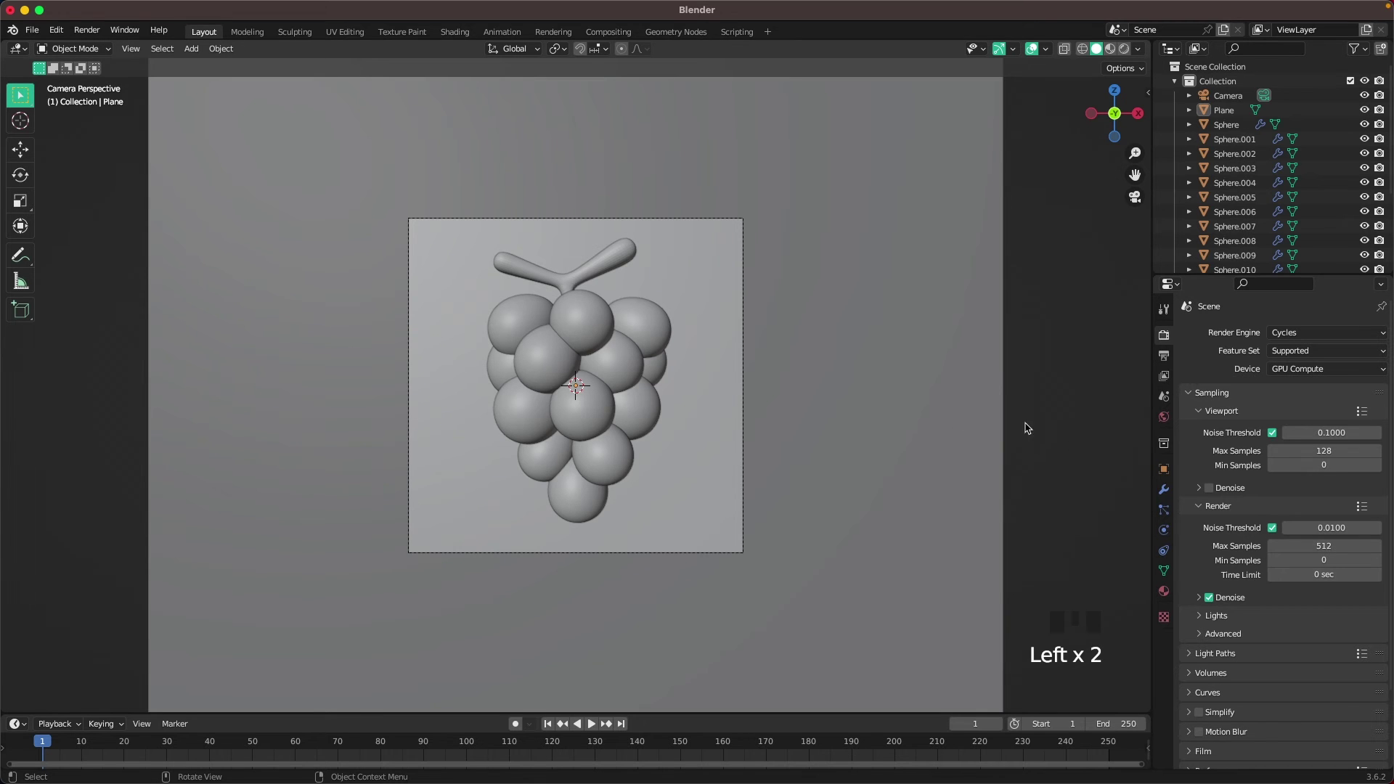
{"action": "scroll", "scroll_direction": "down", "scroll_amount": 3}
{"action": "left_click_drag", "start_coordinate": [1223, 764], "coordinate": [1247, 718]}
{"action": "scroll", "scroll_direction": "down", "scroll_amount": 3}
{"action": "scroll", "scroll_direction": "down", "scroll_amount": 3}
{"action": "left_click_drag", "start_coordinate": [1289, 684], "coordinate": [1039, 446]}
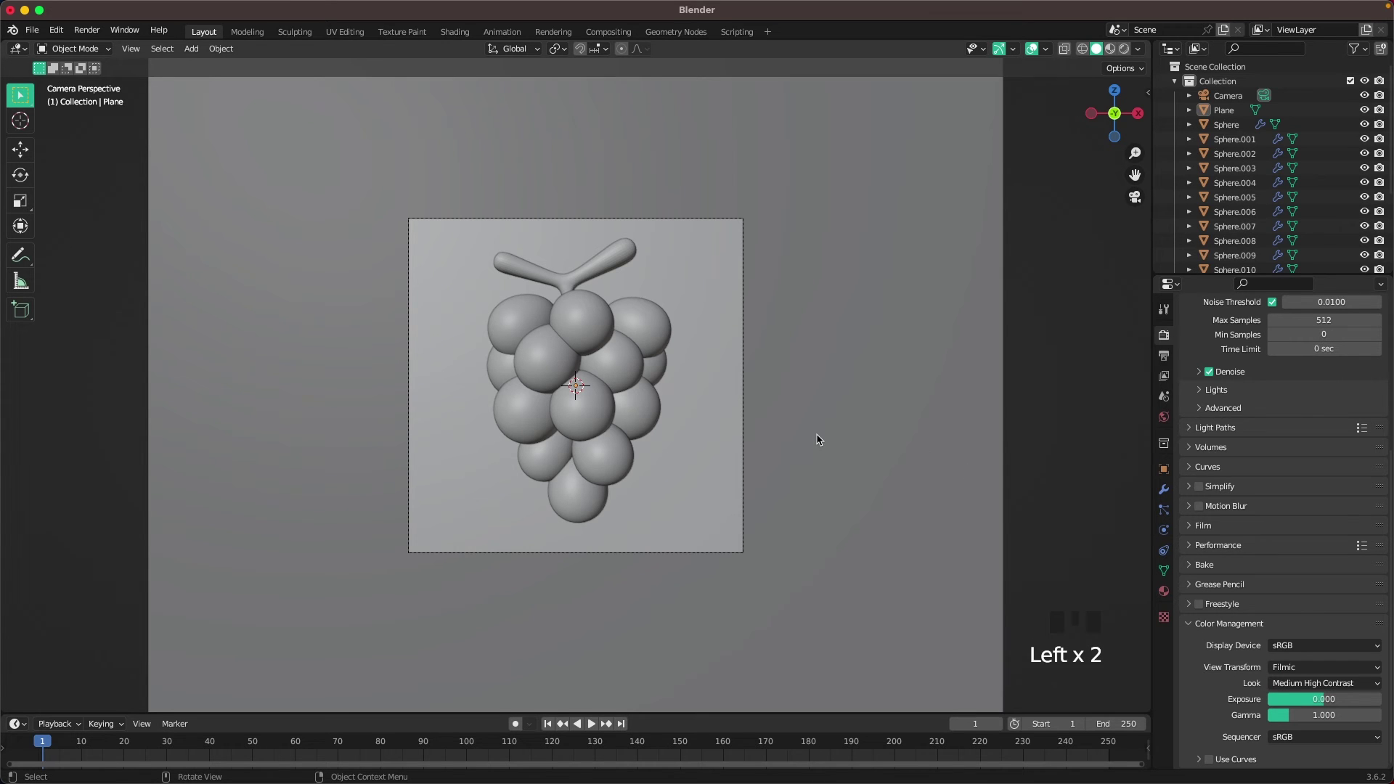
Switch the viewport to Rendered shading and let the unlit camera preview finish
{"action": "key", "text": "z"}
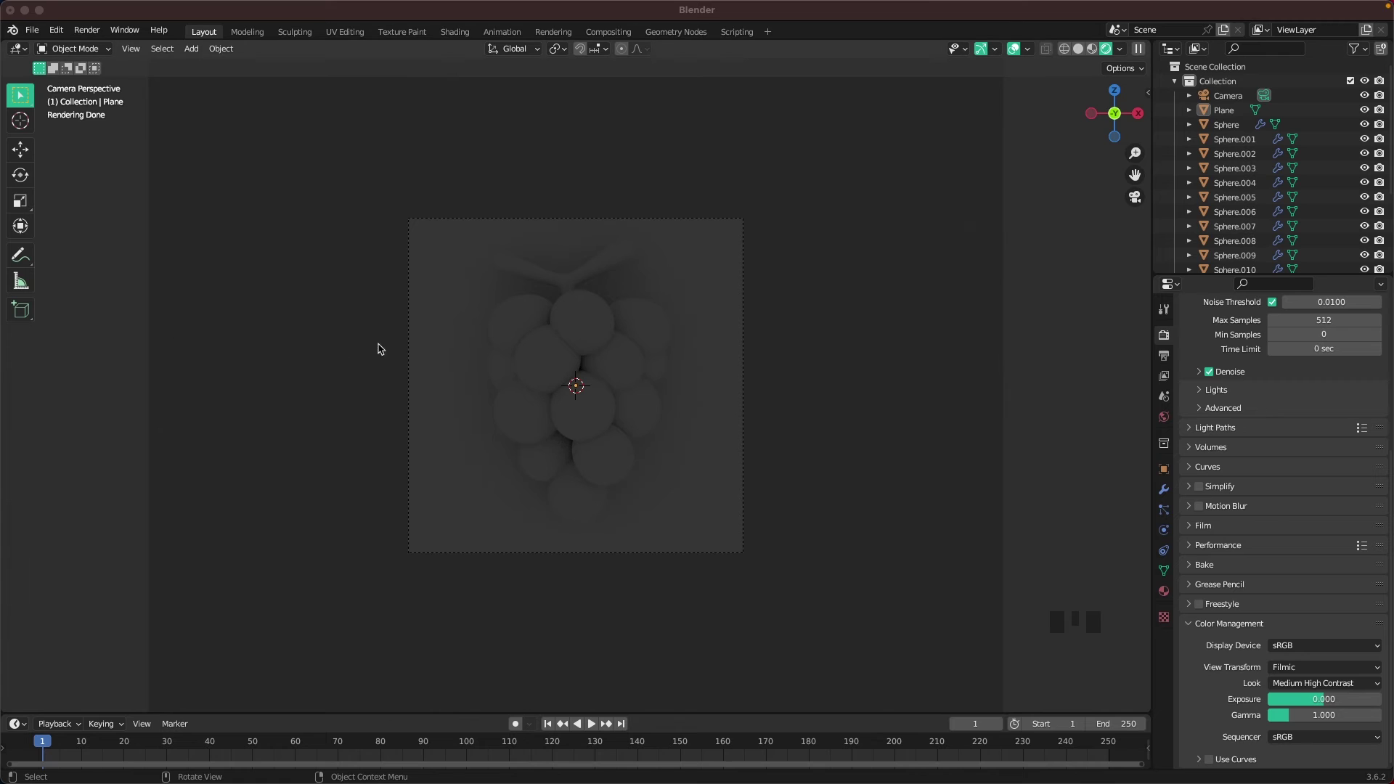
{"action": "left_click", "coordinate": [1043, 314]}
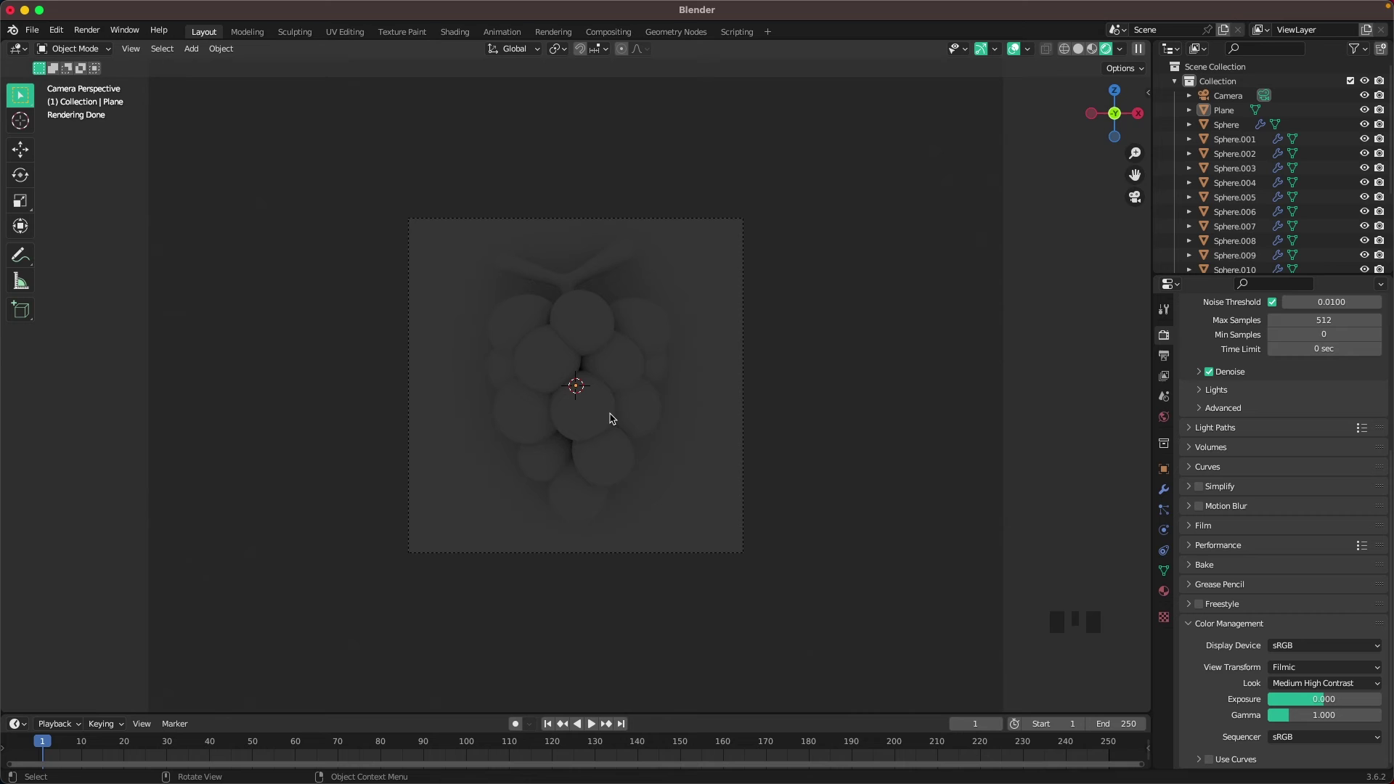
{"action": "key", "text": "."}
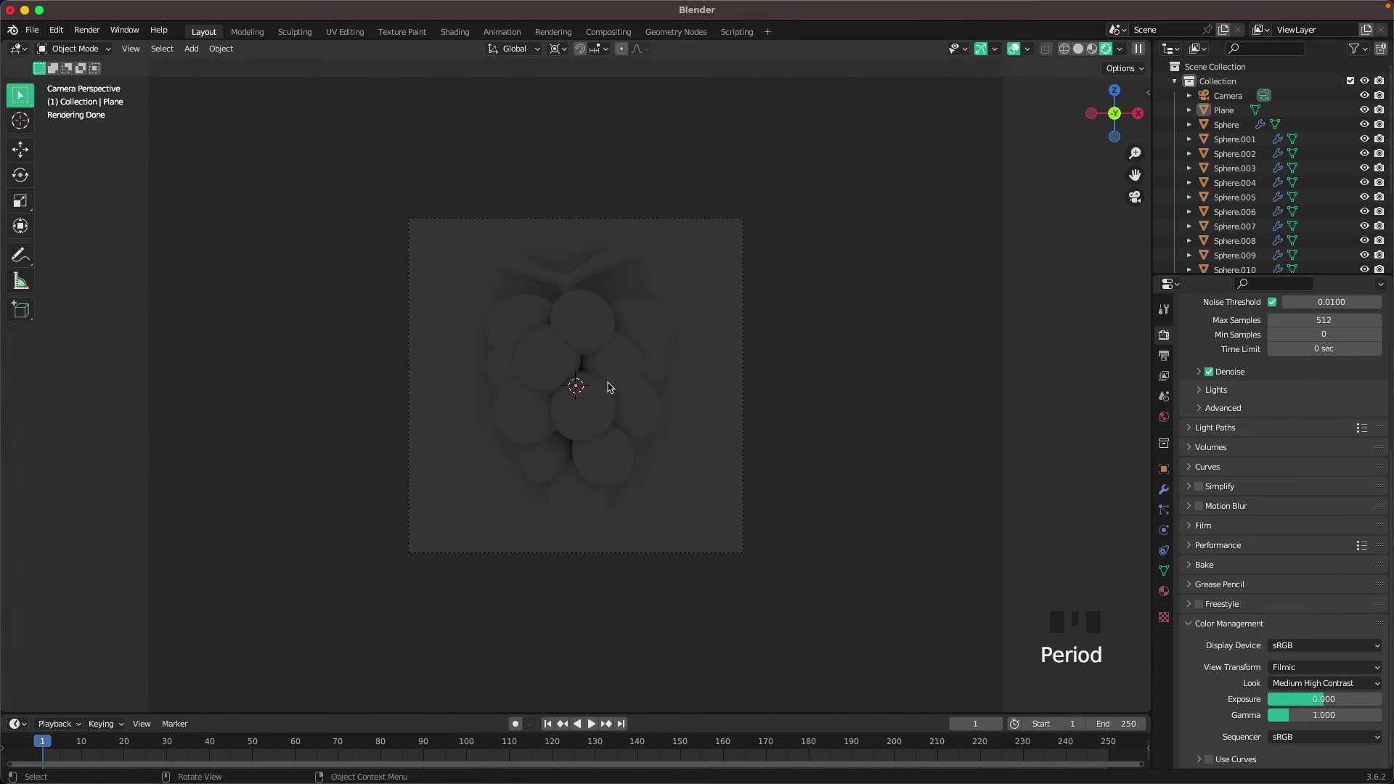
Add an area light, raise it to the upper left and tilt it down onto the grape bunch
{"action": "key", "text": "shift+a"}
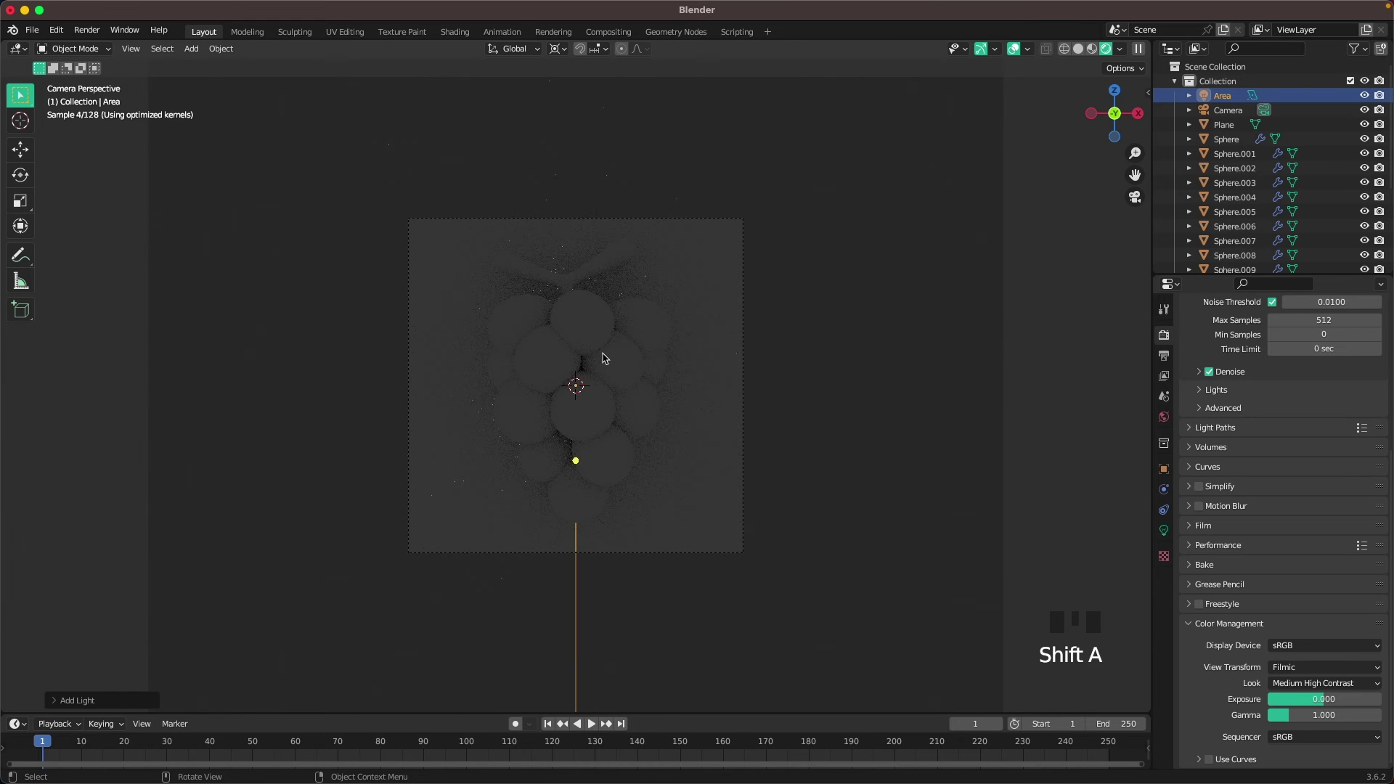
{"action": "key", "text": "g"}
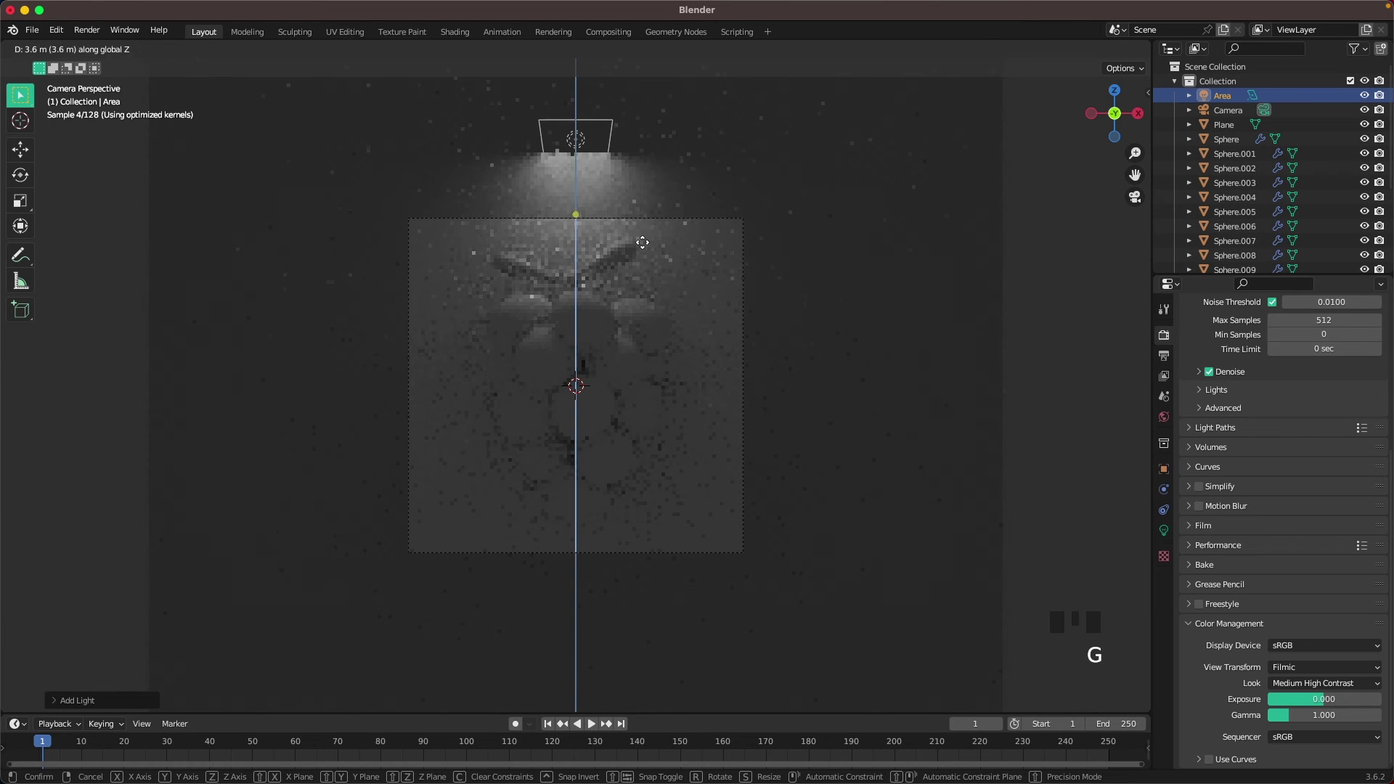
{"action": "key", "text": "r"}
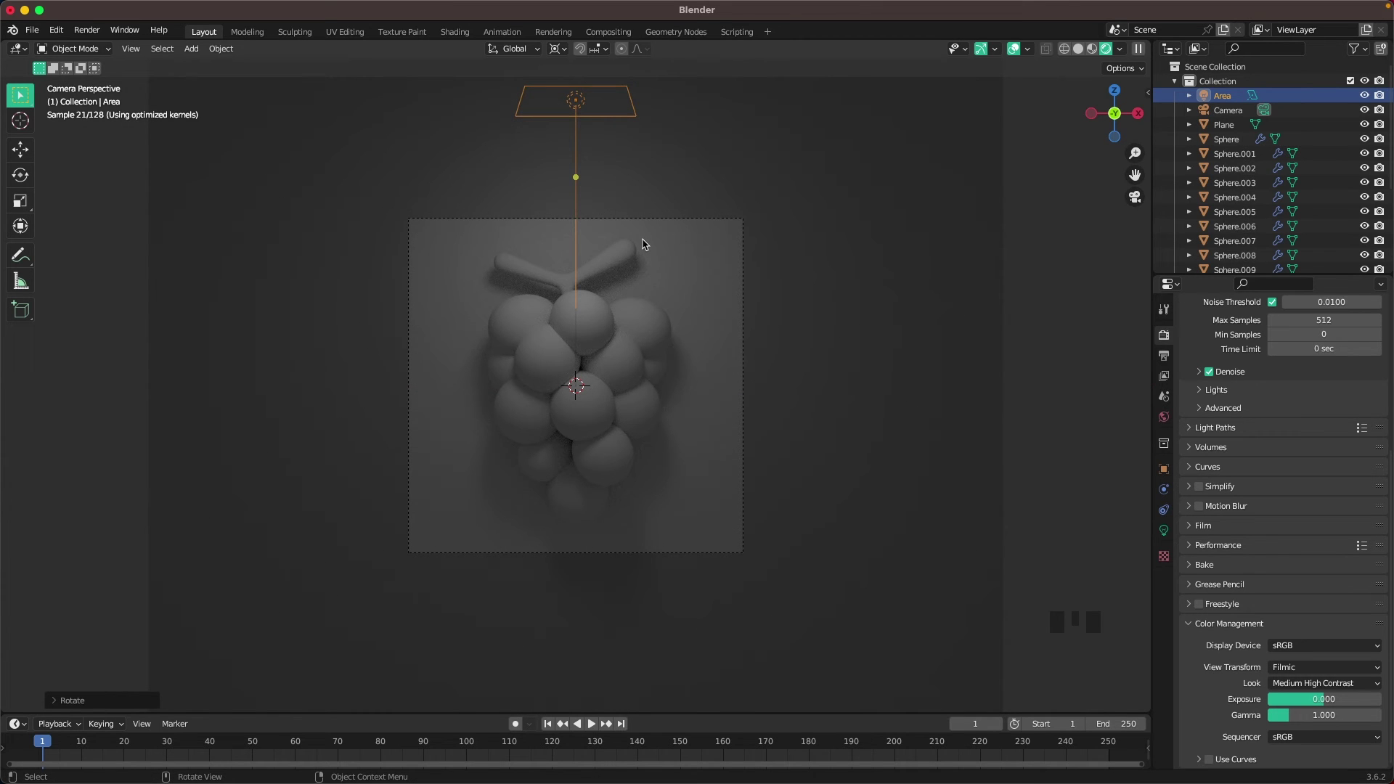
{"action": "key", "text": "r"}
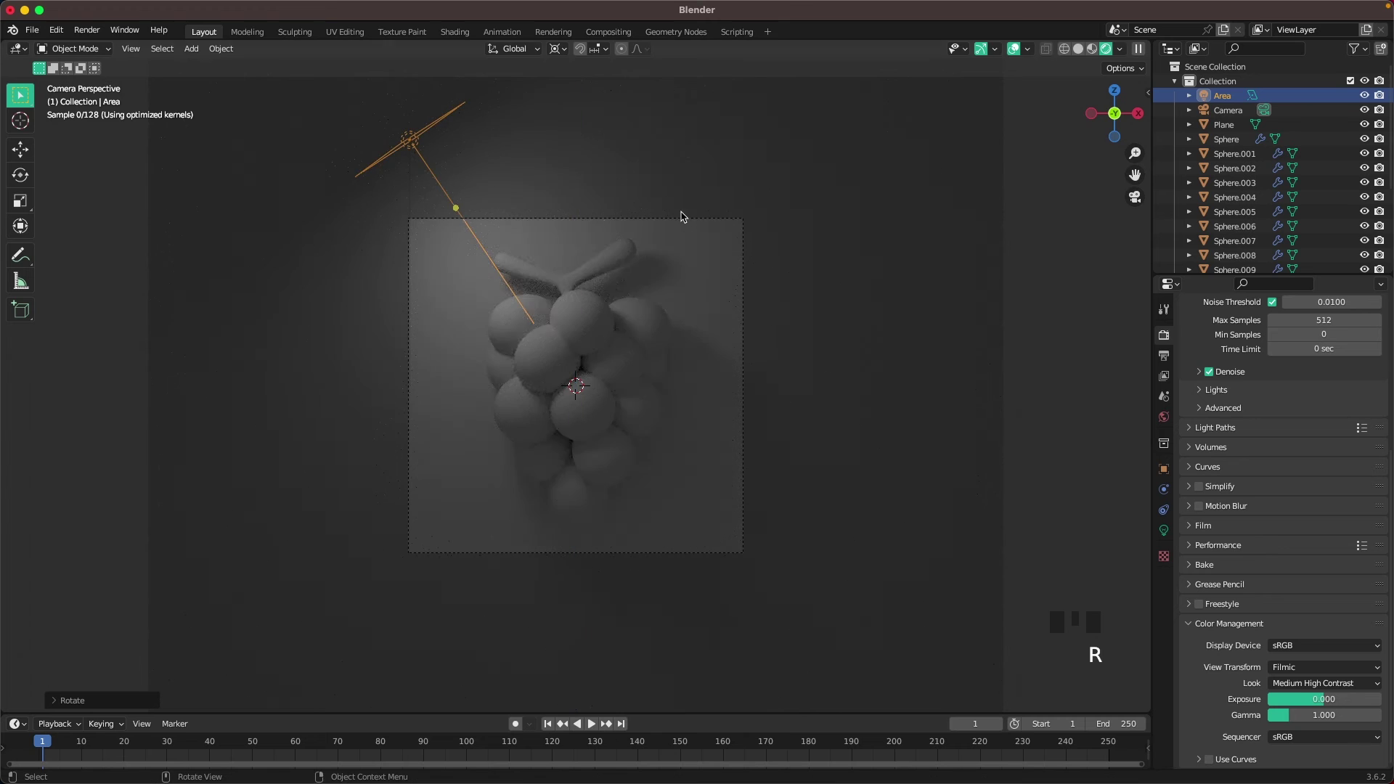
{"action": "key", "text": "r"}
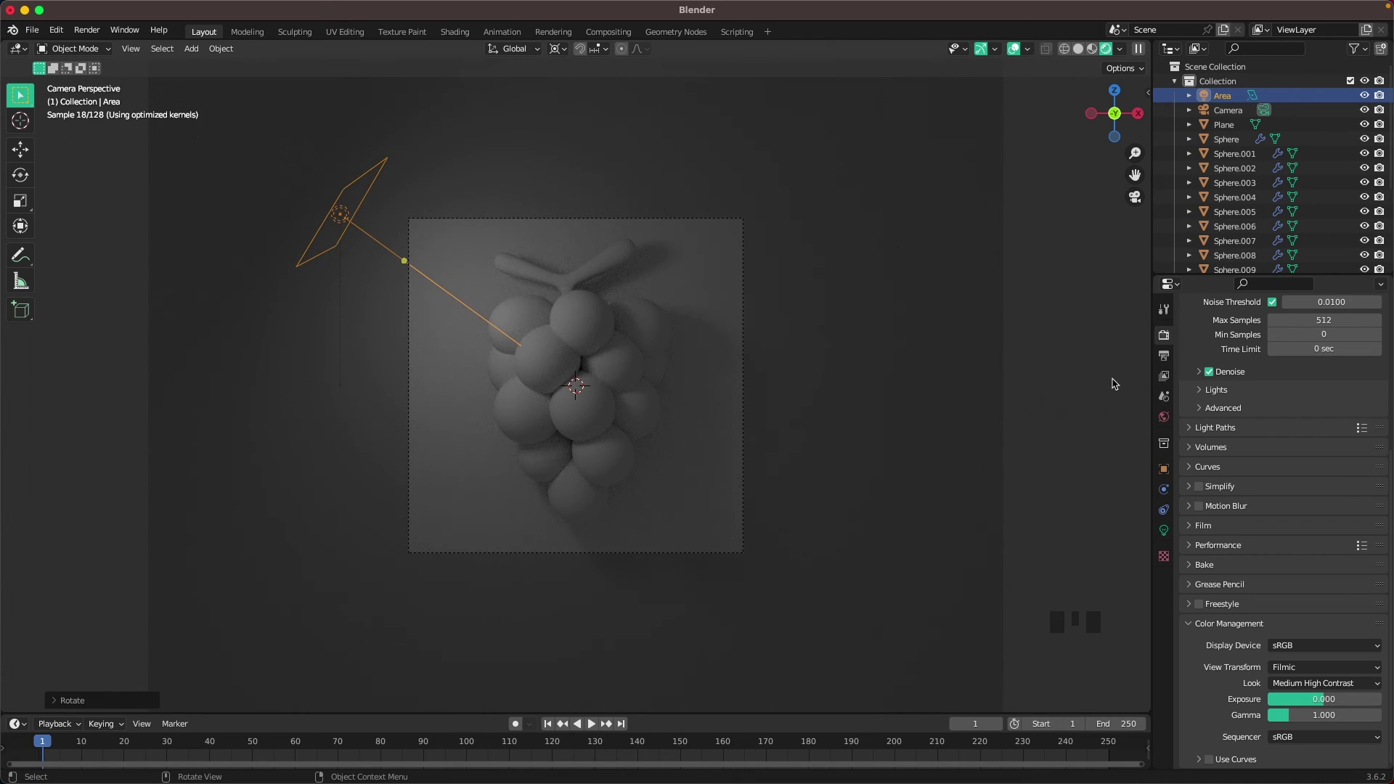
{"action": "left_click", "coordinate": [1118, 383]}
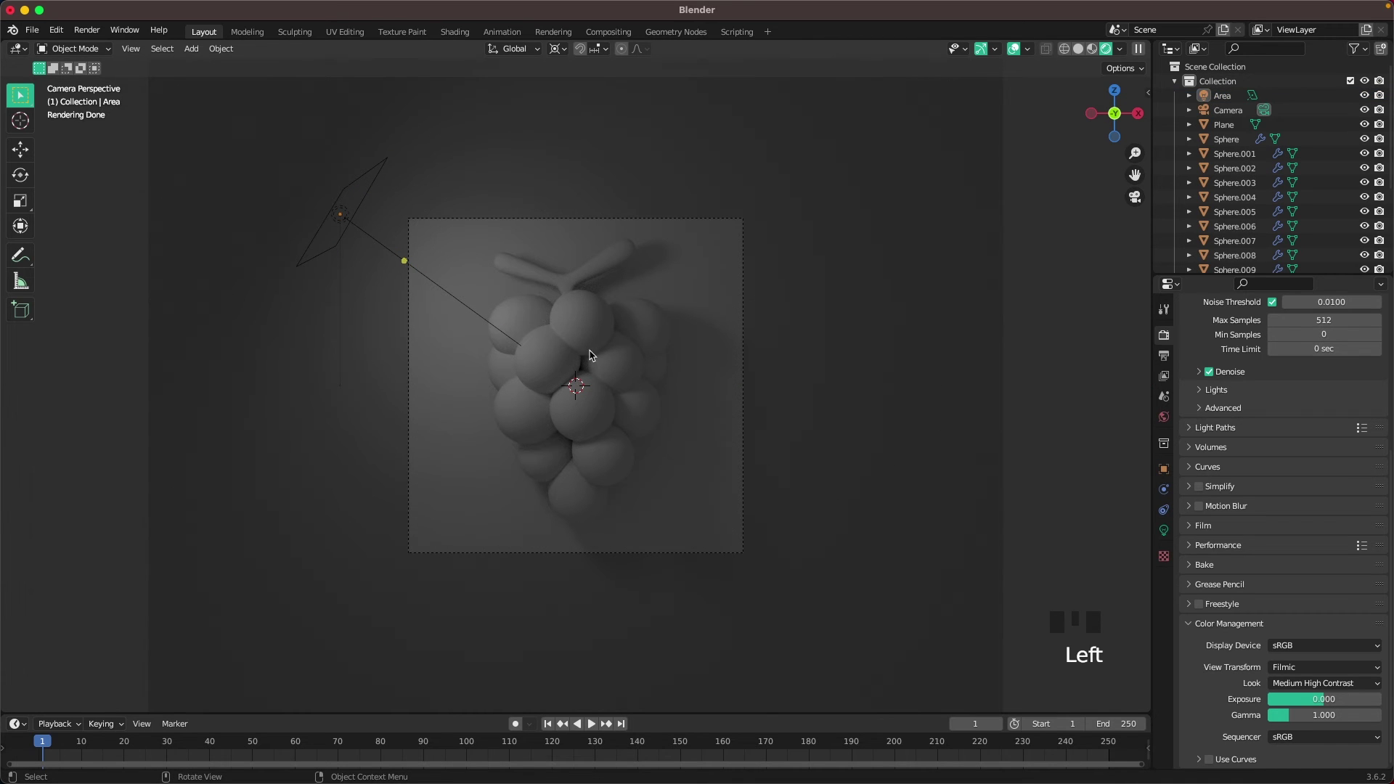
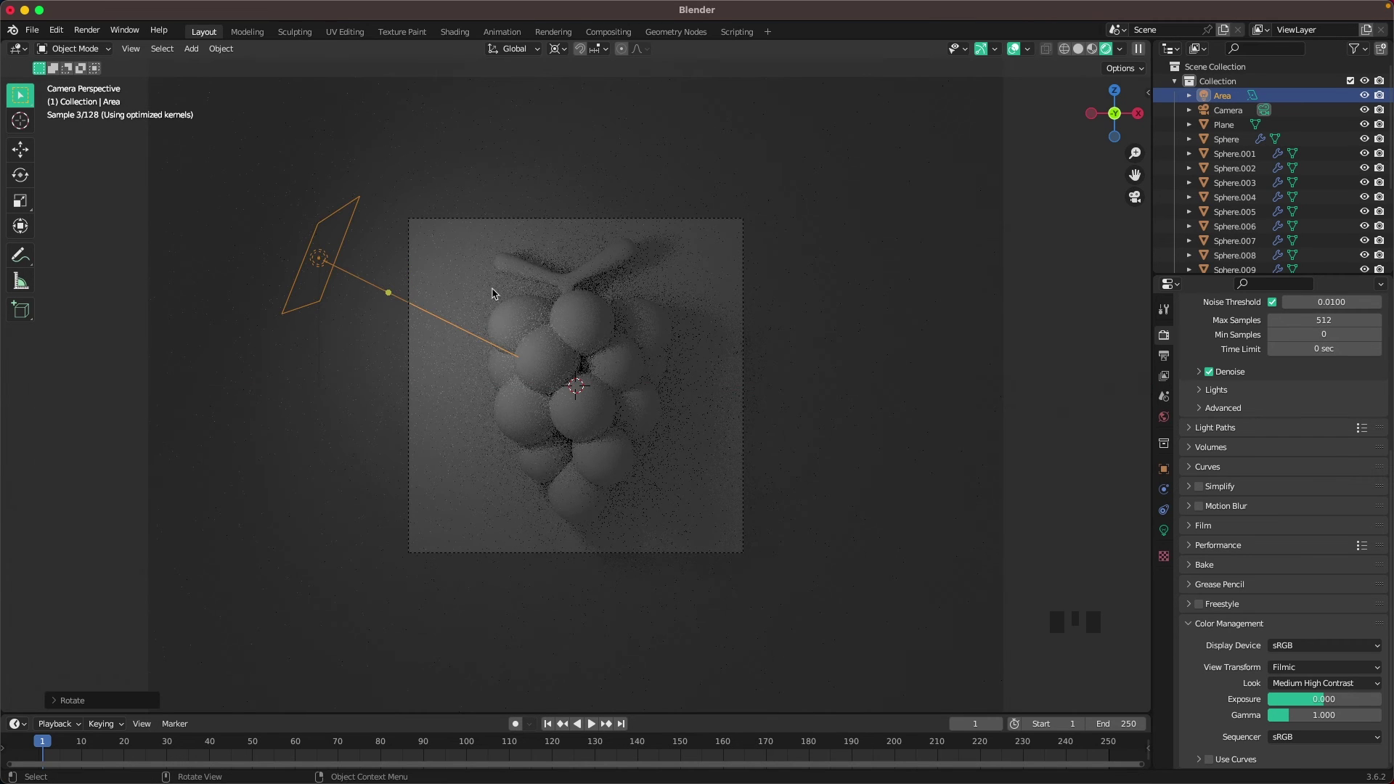
Tint the area light purple via a hex colour and raise its power to 50 W
{"action": "left_click", "coordinate": [1170, 535]}
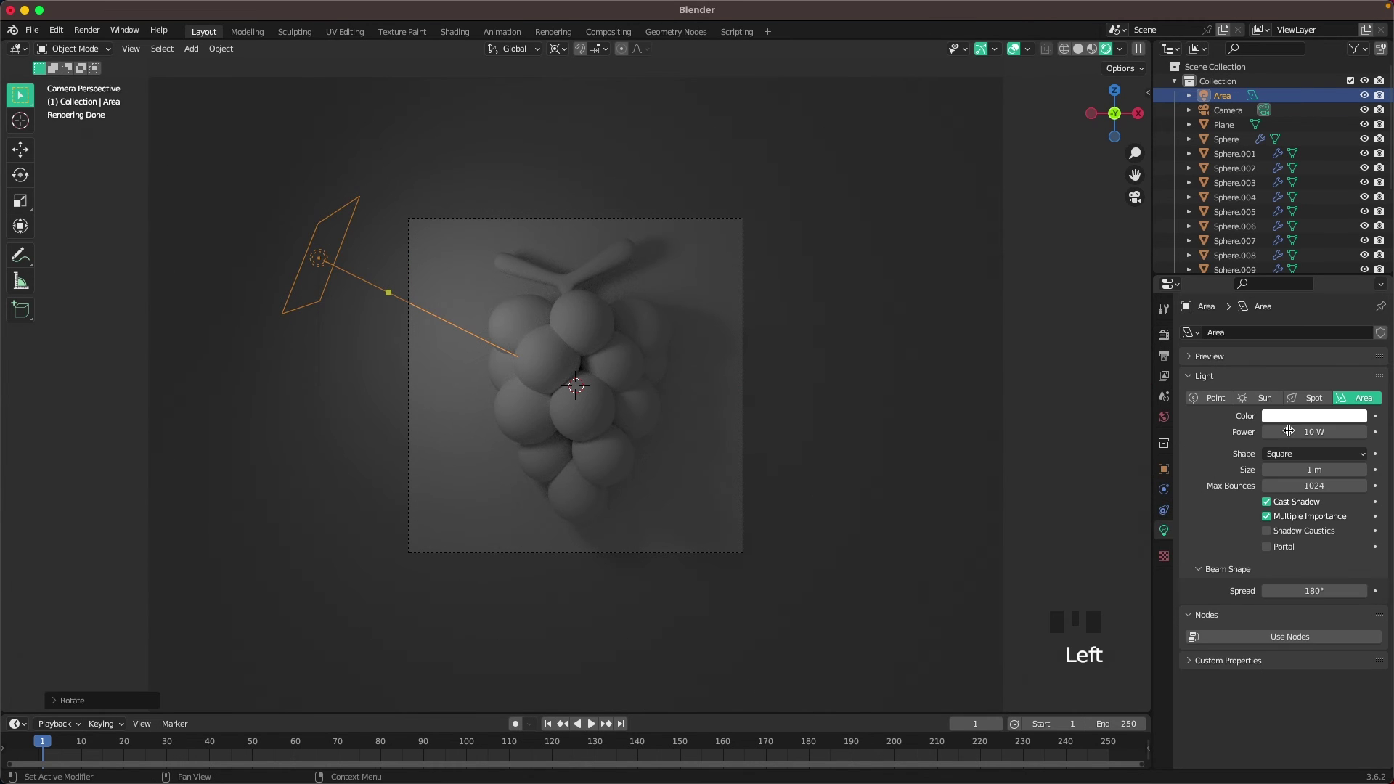
{"action": "left_click", "coordinate": [1324, 419]}
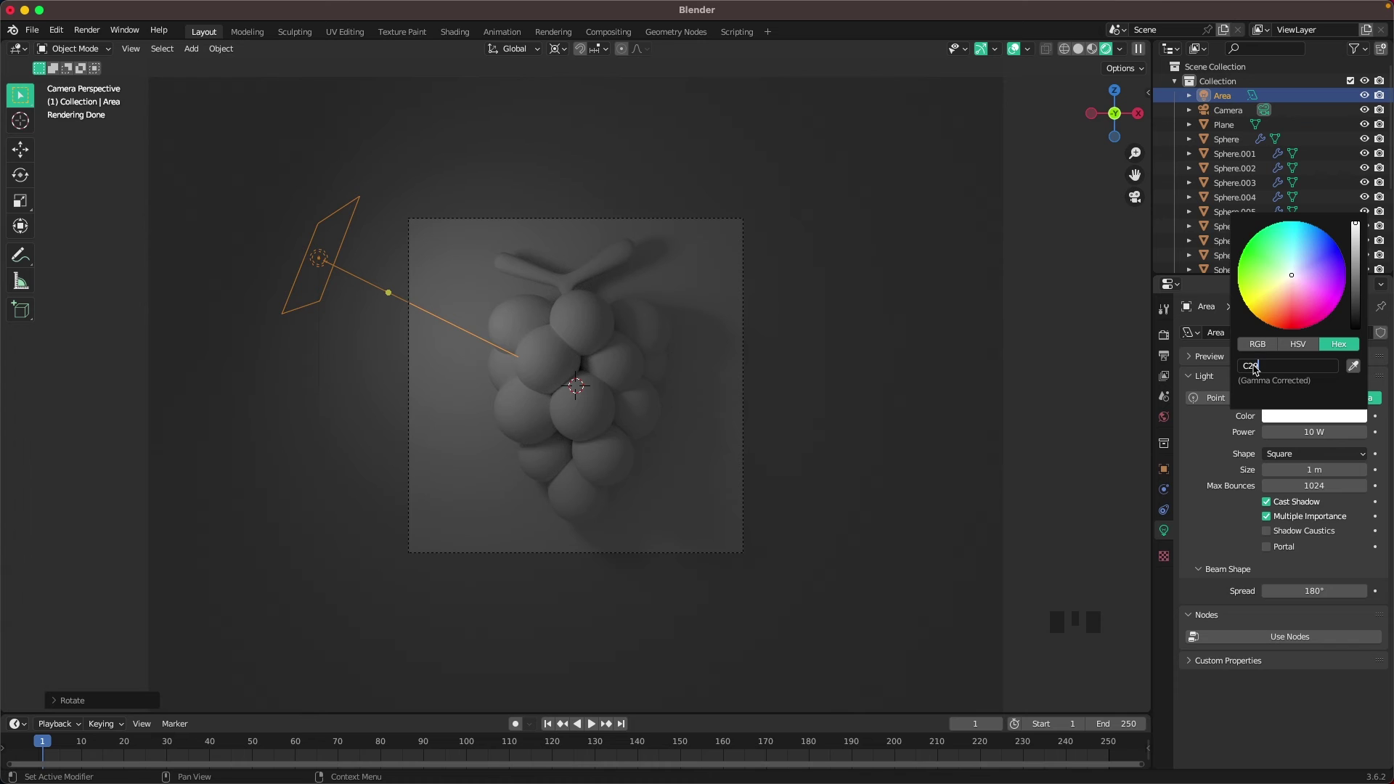
{"action": "key", "text": "shift+f"}
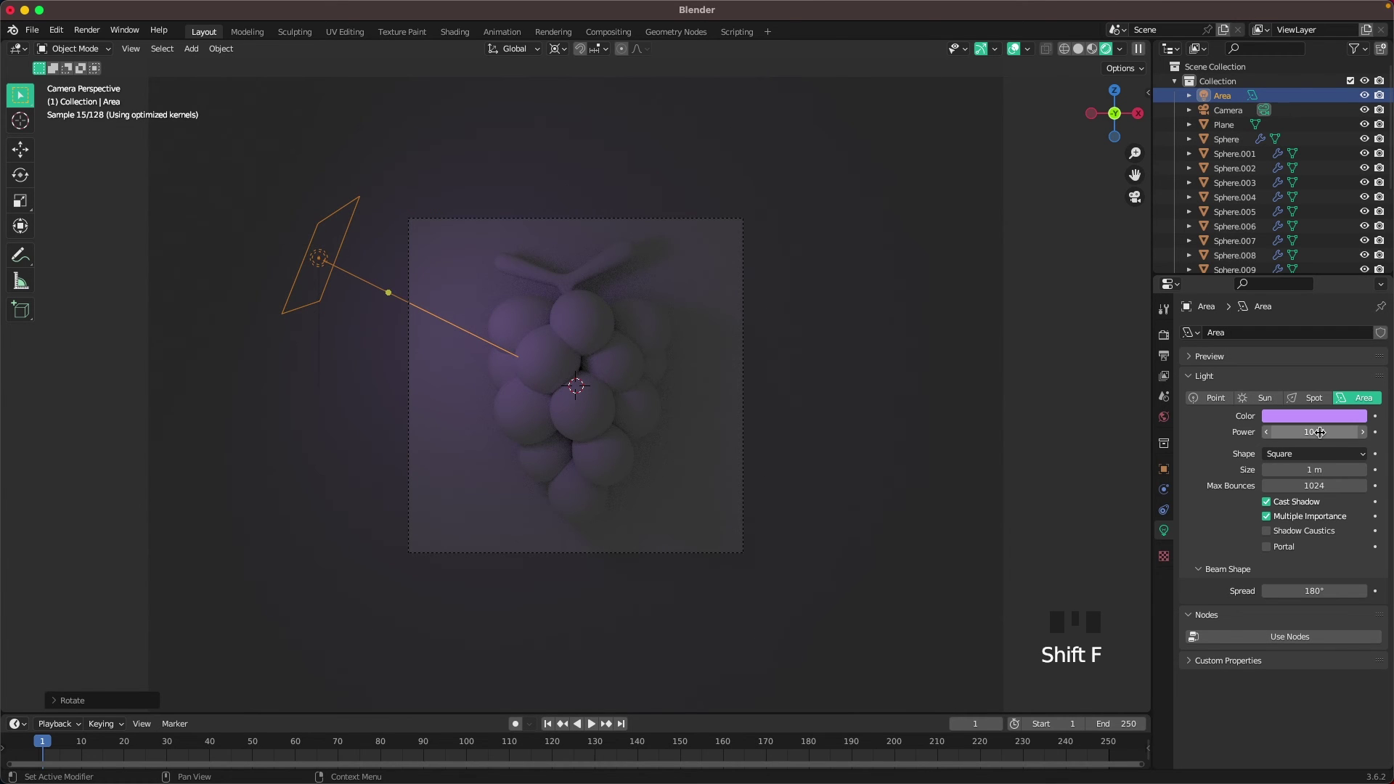
{"action": "left_click", "coordinate": [1328, 433]}
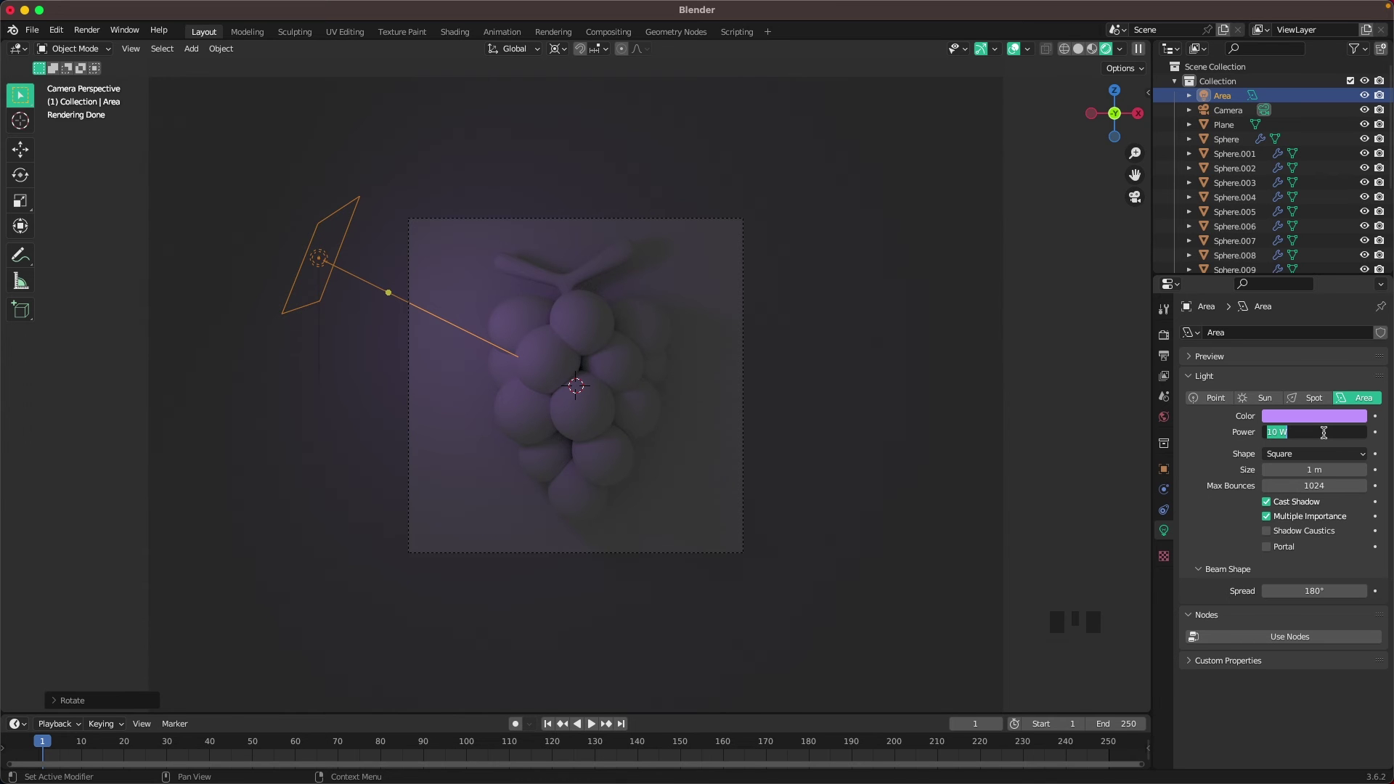
{"action": "key", "text": "0"}
{"action": "left_click_drag", "start_coordinate": [1328, 434], "coordinate": [1092, 388]}
Add a second area light, raise it high to the upper right and tilt it toward the grapes
{"action": "key", "text": "shift+a"}
{"action": "scroll", "scroll_direction": "down", "scroll_amount": 3}
{"action": "key", "text": "g"}
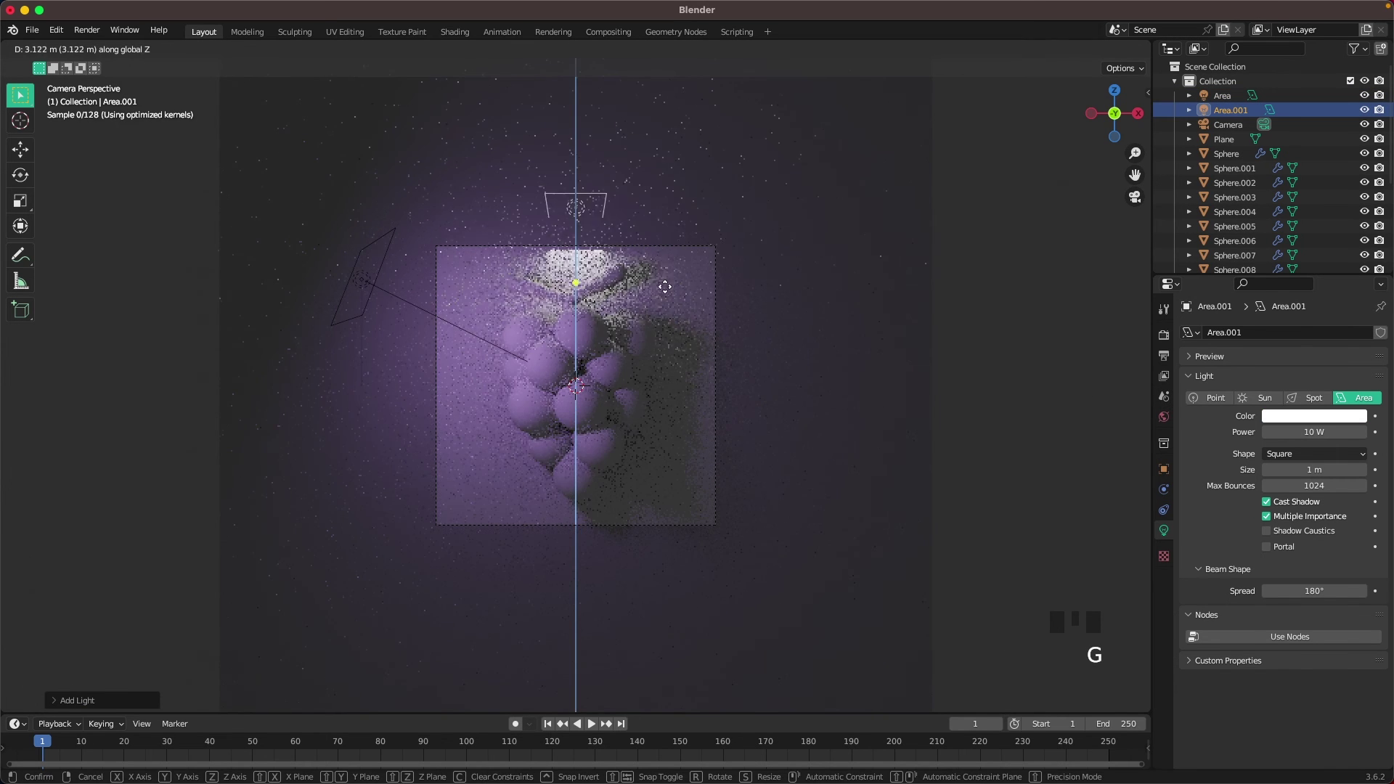
{"action": "key", "text": "r"}
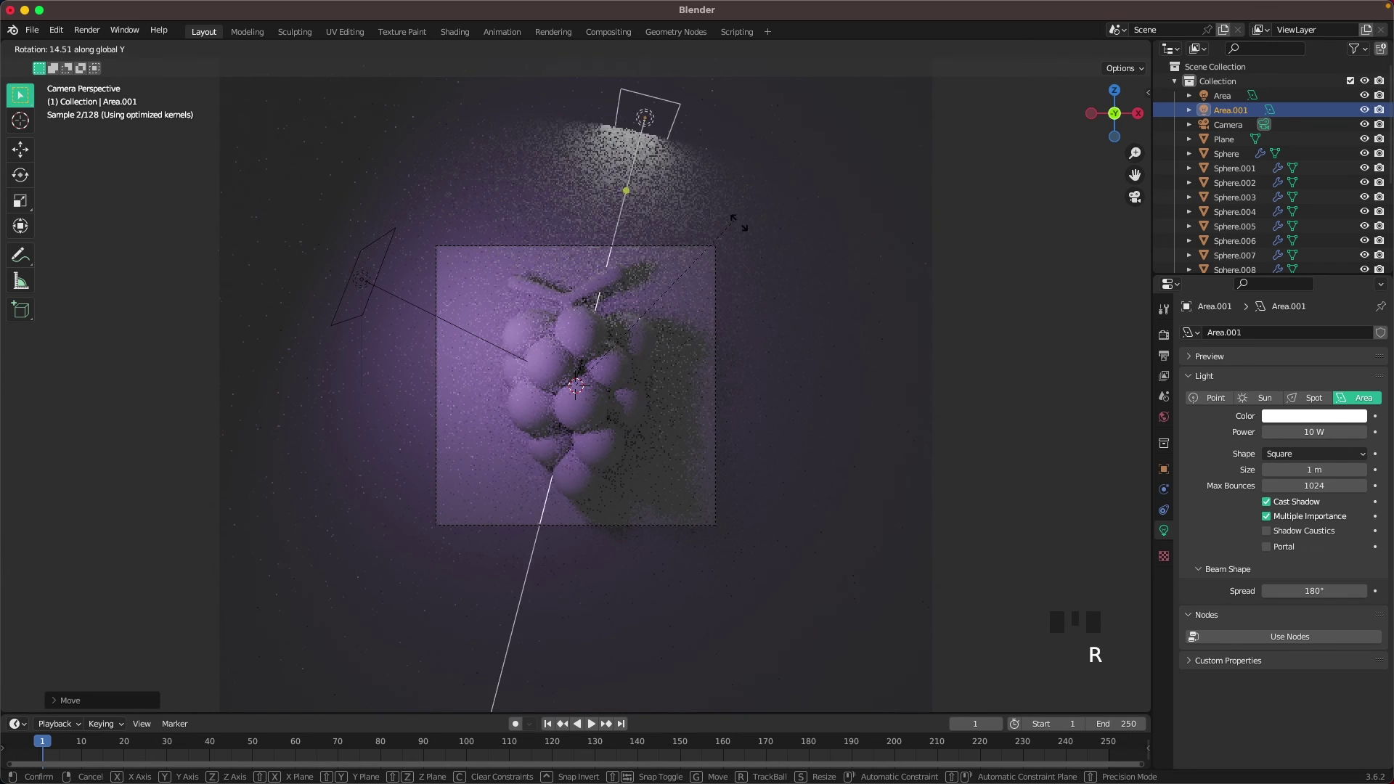
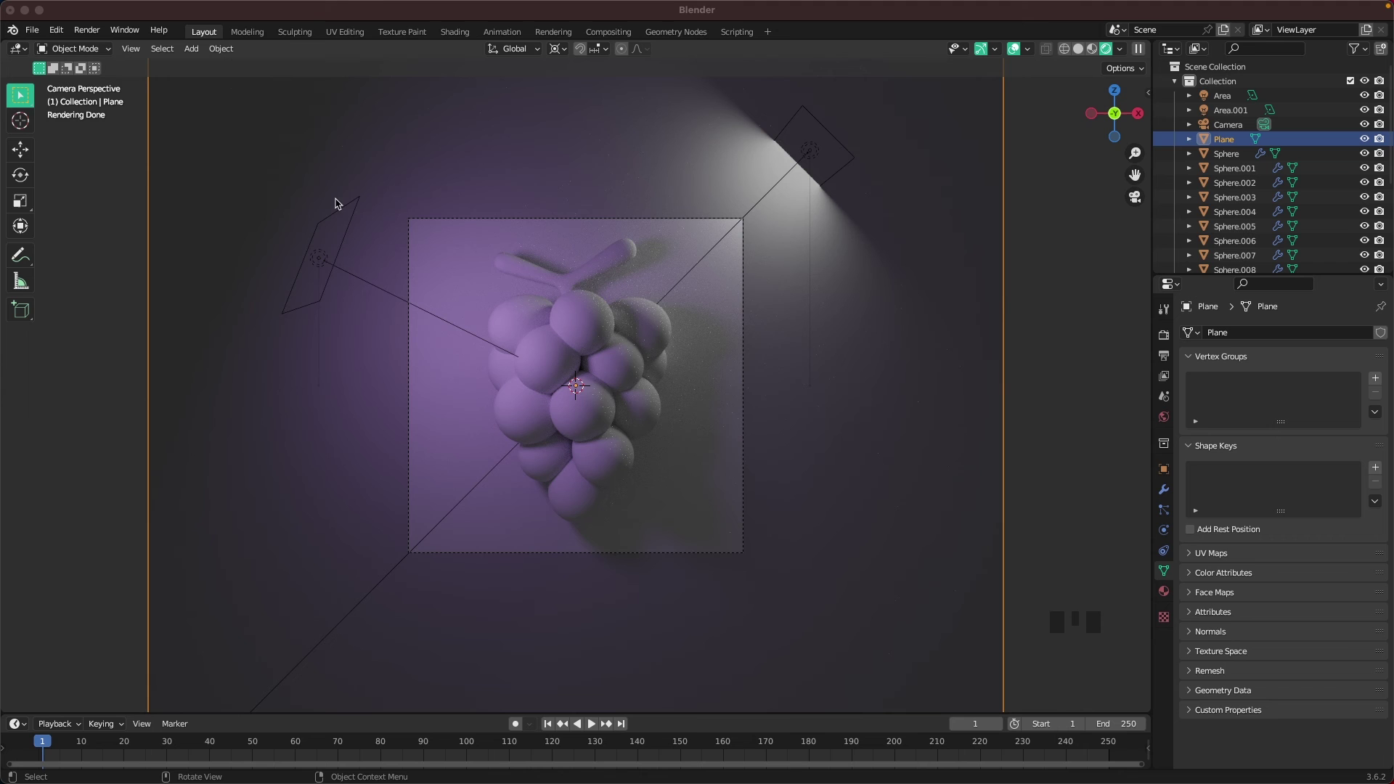
Create a purple material named Background on the backdrop plane
{"action": "left_click", "coordinate": [1001, 375]}
{"action": "left_click", "coordinate": [1051, 364]}
{"action": "left_click", "coordinate": [999, 367]}
{"action": "left_click", "coordinate": [1174, 596]}
{"action": "left_click_drag", "start_coordinate": [1293, 400], "coordinate": [1322, 529]}
{"action": "left_click", "coordinate": [1322, 529]}
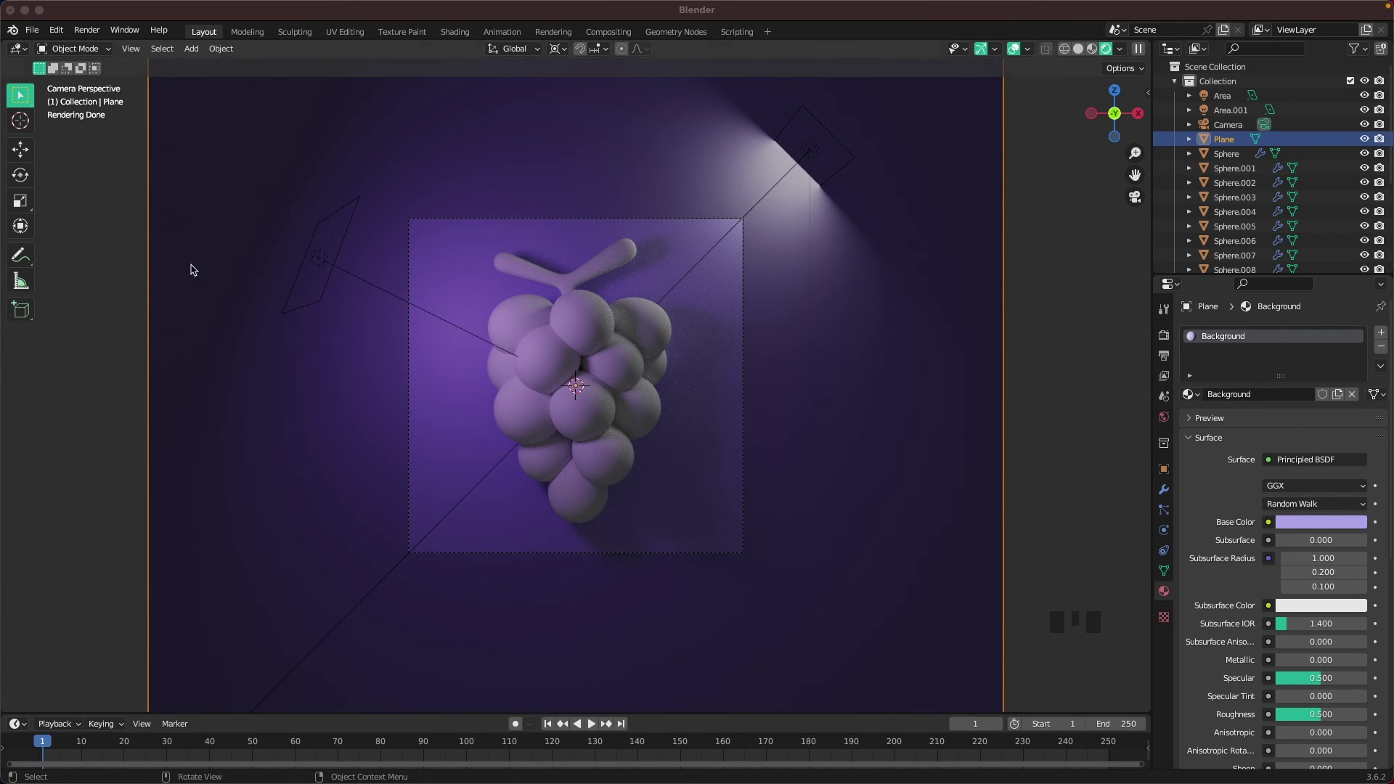
{"action": "left_click", "coordinate": [589, 323]}
{"action": "left_click", "coordinate": [588, 496]}
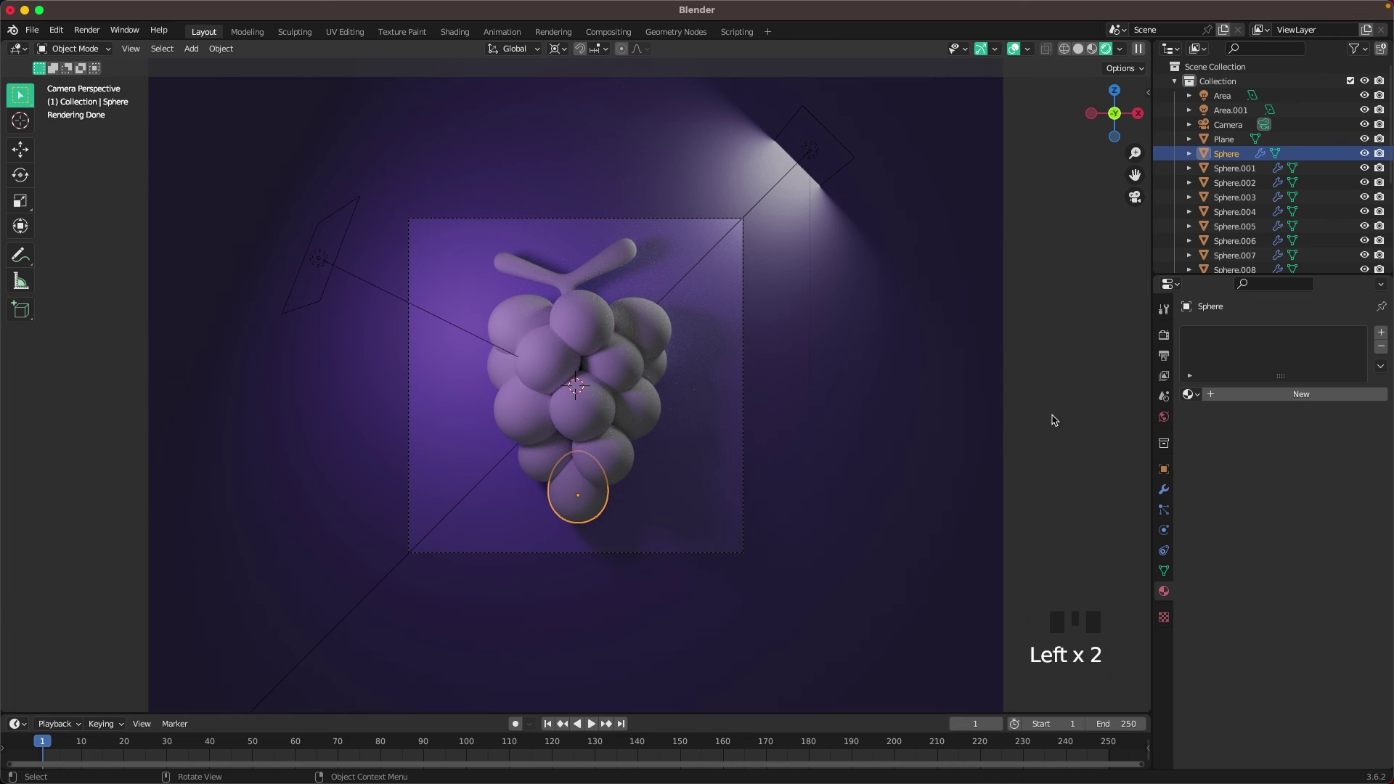
Set the Grape material base colour to purple 795CC6 and roughness 0.3, then select the stem
{"action": "left_click_drag", "start_coordinate": [1280, 403], "coordinate": [1309, 527]}
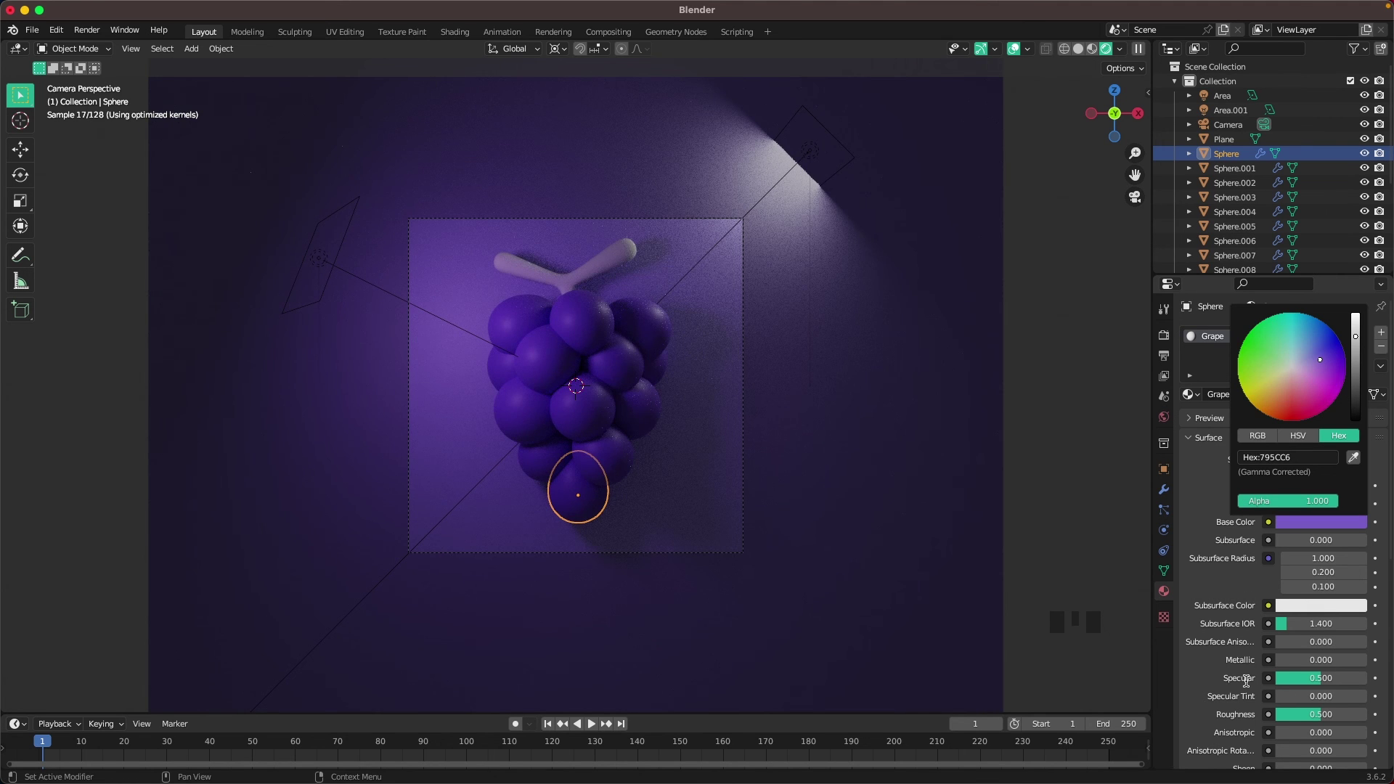
{"action": "left_click", "coordinate": [1328, 718]}
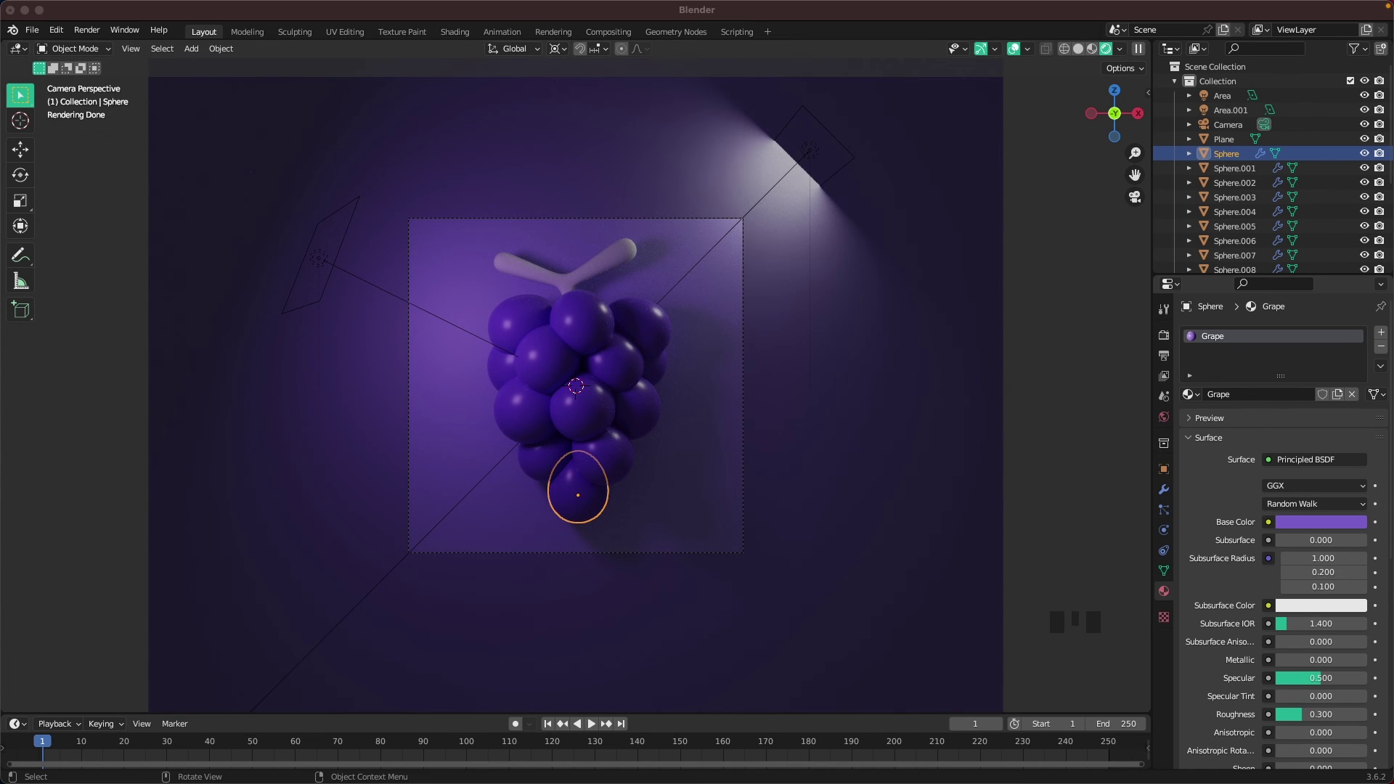
{"action": "left_click", "coordinate": [613, 260]}
Colour the stem's Vine material green 39CB73 with roughness 0.3
{"action": "left_click_drag", "start_coordinate": [1325, 401], "coordinate": [1314, 527]}
{"action": "left_click", "coordinate": [1313, 527]}
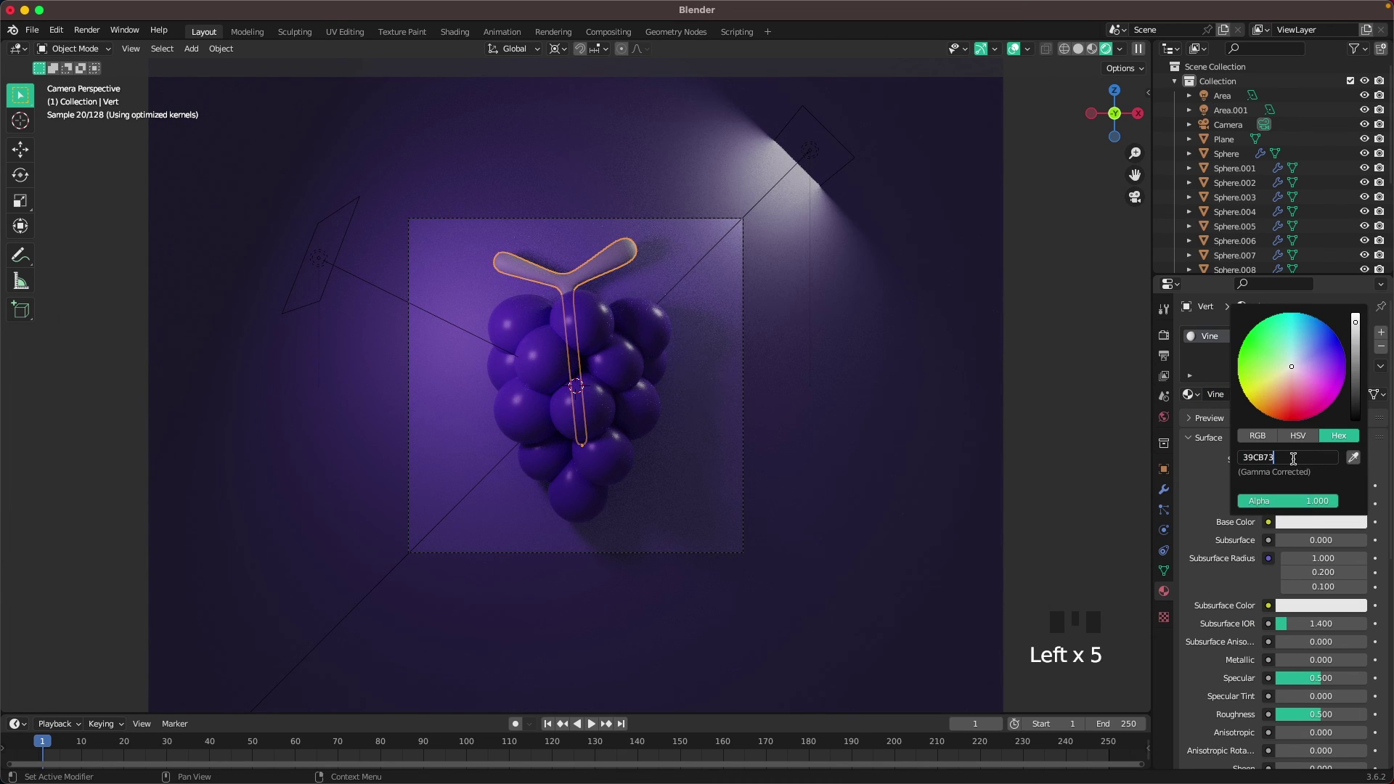
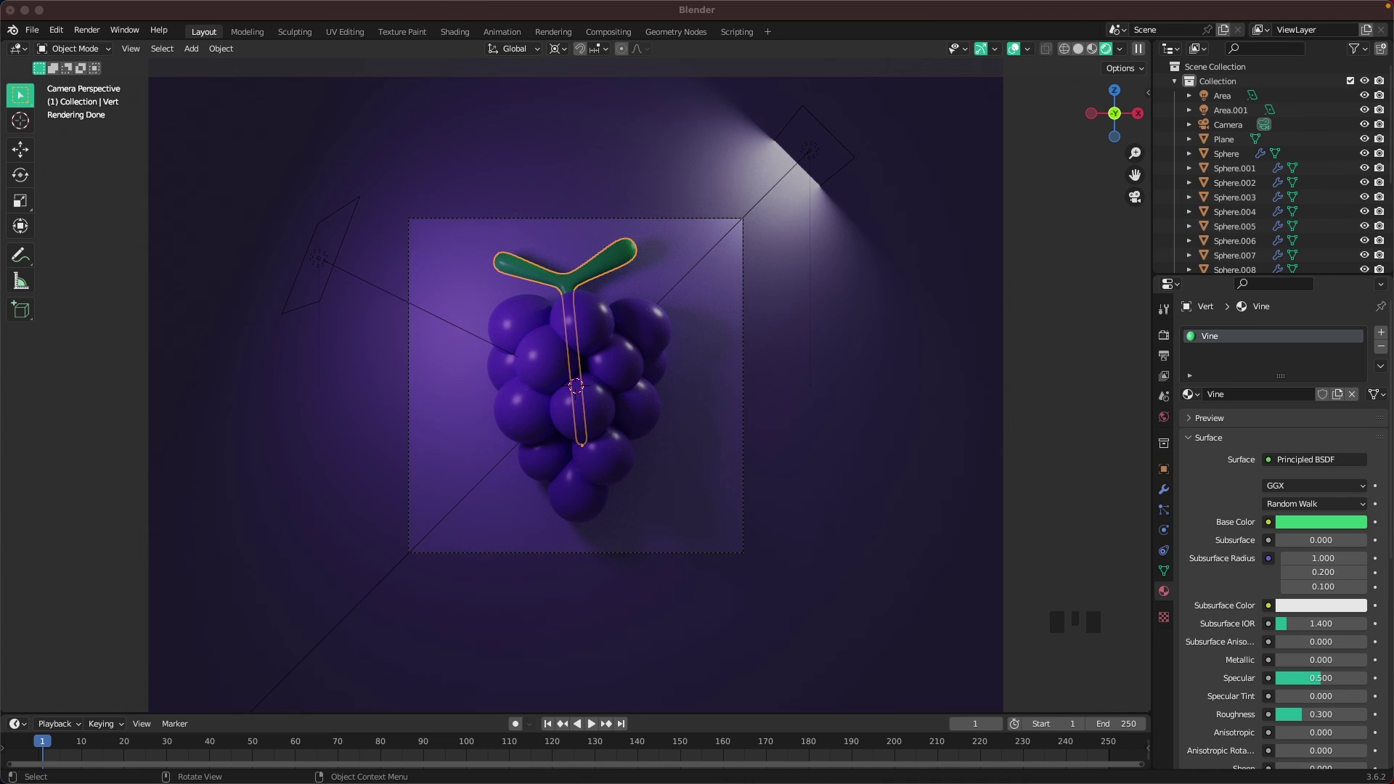
{"action": "left_click", "coordinate": [1085, 433]}
{"action": "scroll", "scroll_direction": "down", "scroll_amount": 3}
Set the World background colour to pink FF97F6, washing the scene in pink-purple light
{"action": "left_click", "coordinate": [1172, 420]}
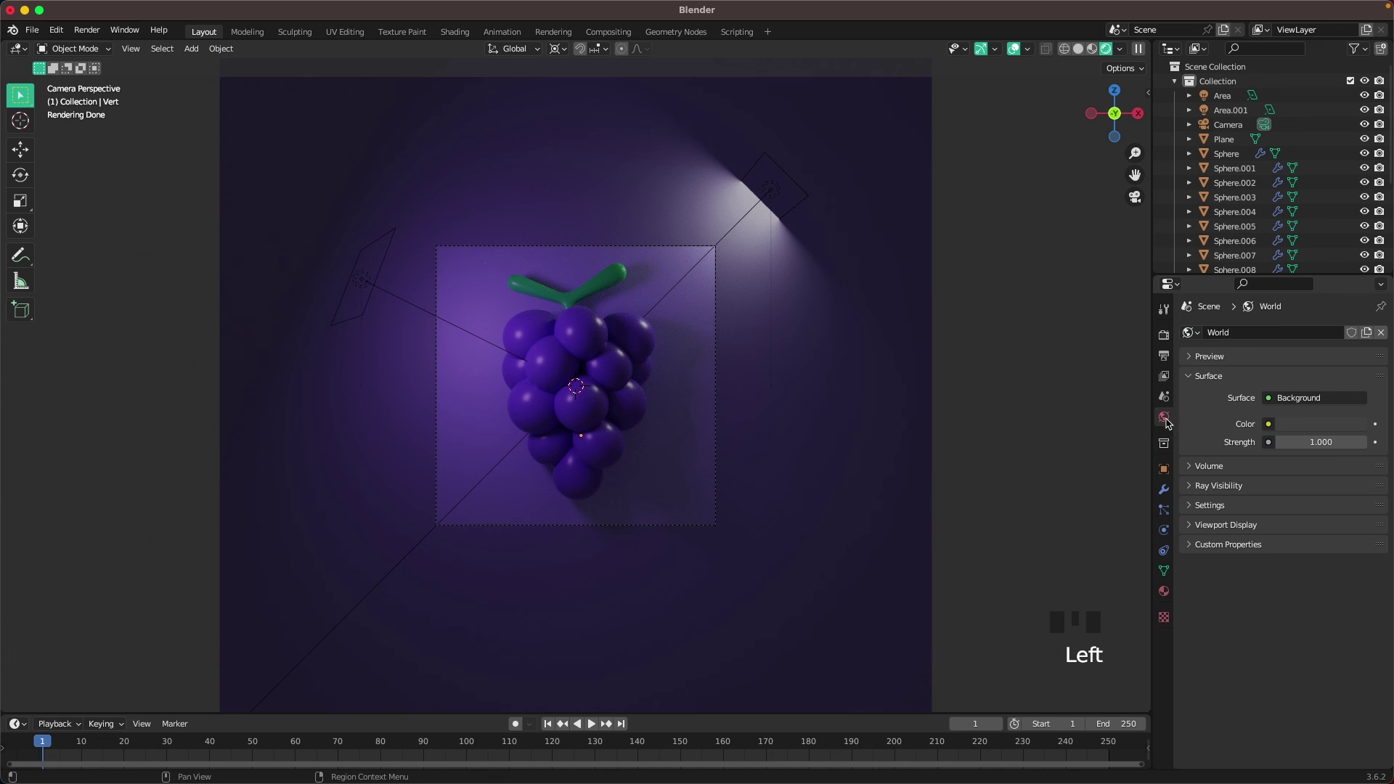
{"action": "left_click", "coordinate": [1302, 429]}
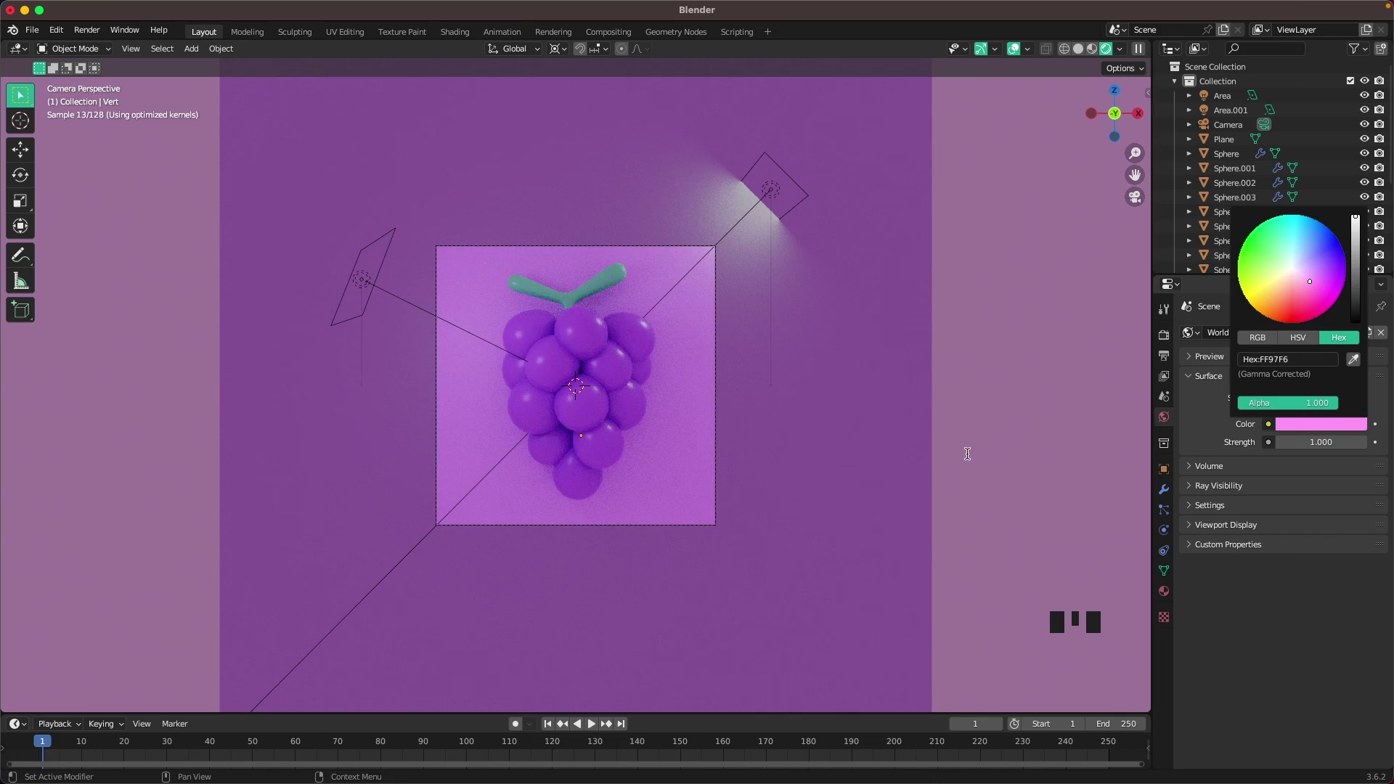
{"action": "scroll", "scroll_direction": "up", "scroll_amount": 3}
{"action": "scroll", "scroll_direction": "up", "scroll_amount": 3}
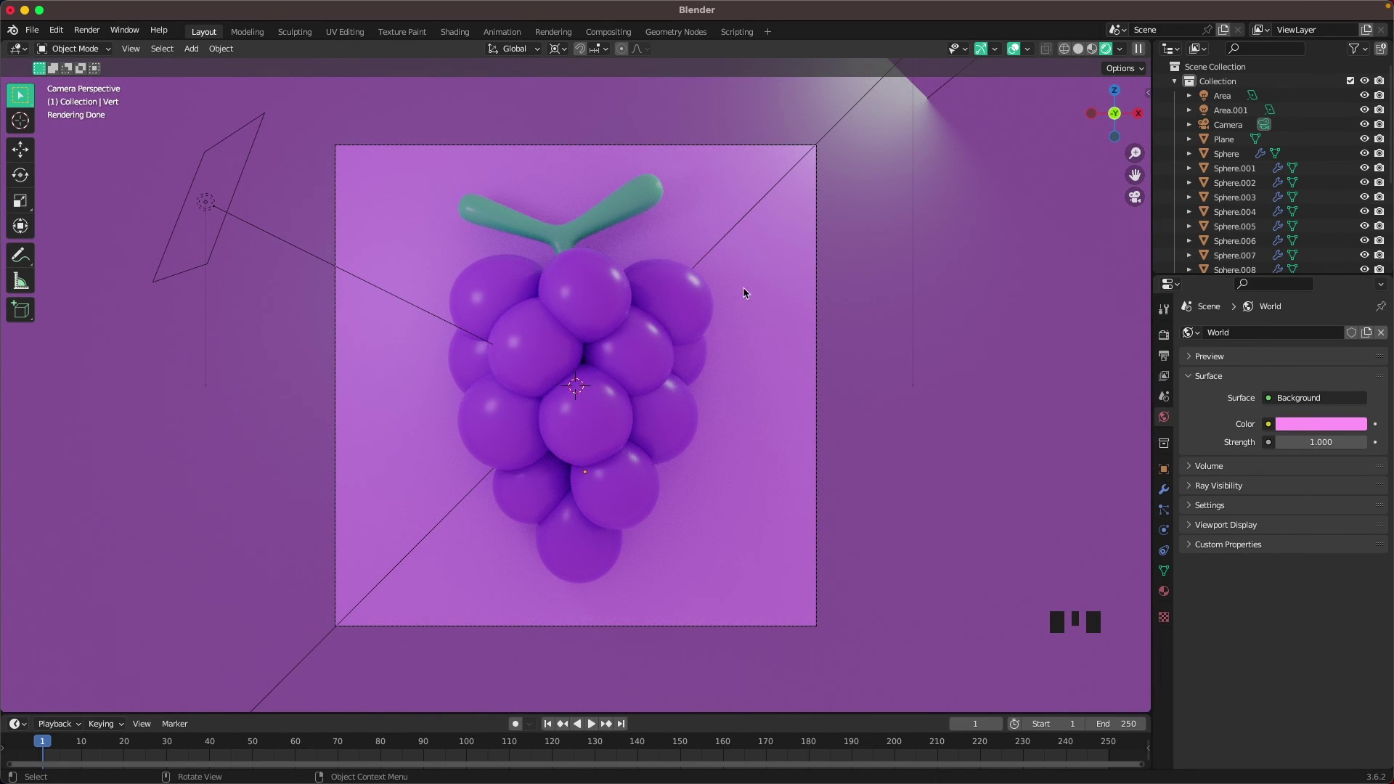
{"action": "scroll", "scroll_direction": "down", "scroll_amount": 3}
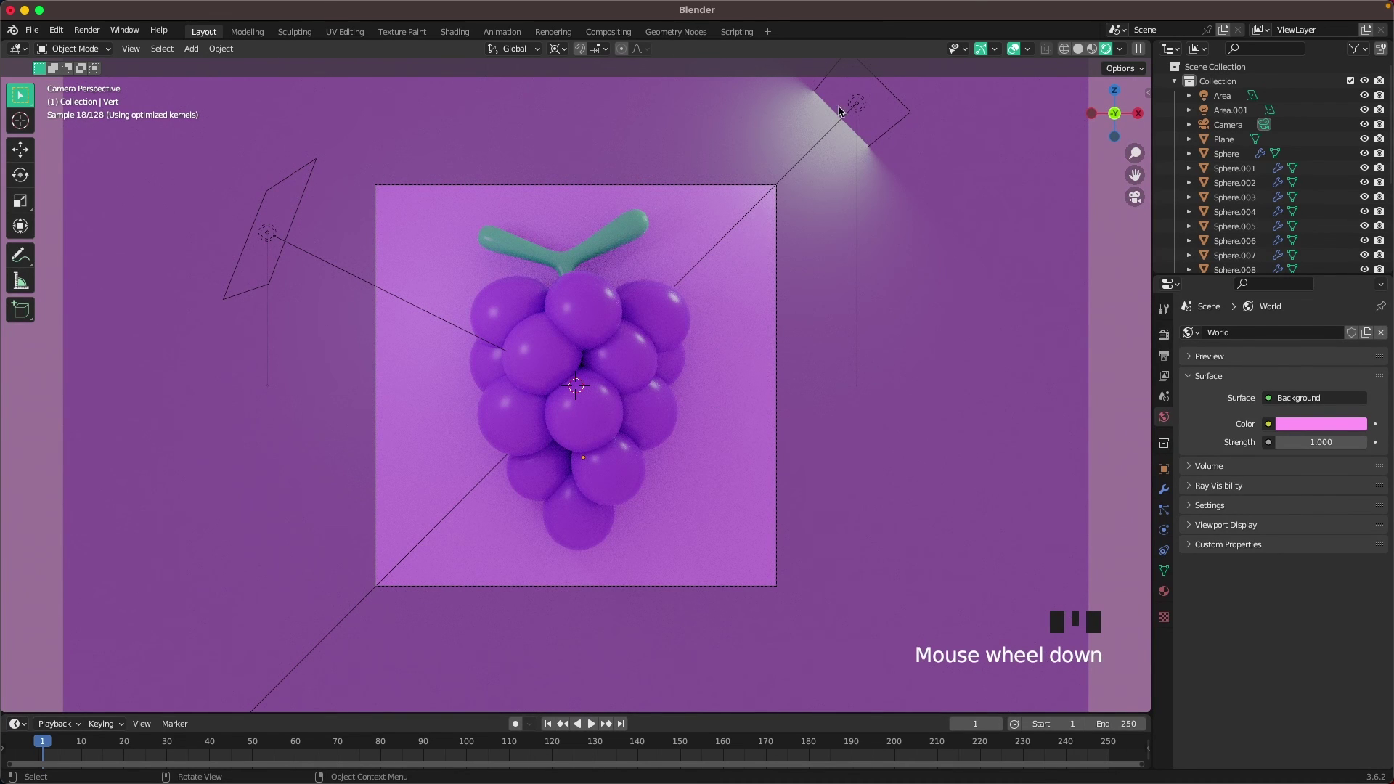
Select the upper-right area light in the viewport
{"action": "left_click", "coordinate": [864, 114]}
{"action": "scroll", "scroll_direction": "down", "scroll_amount": 3}
Push the upper-right area light farther out along its local Z axis
{"action": "key", "text": "g"}
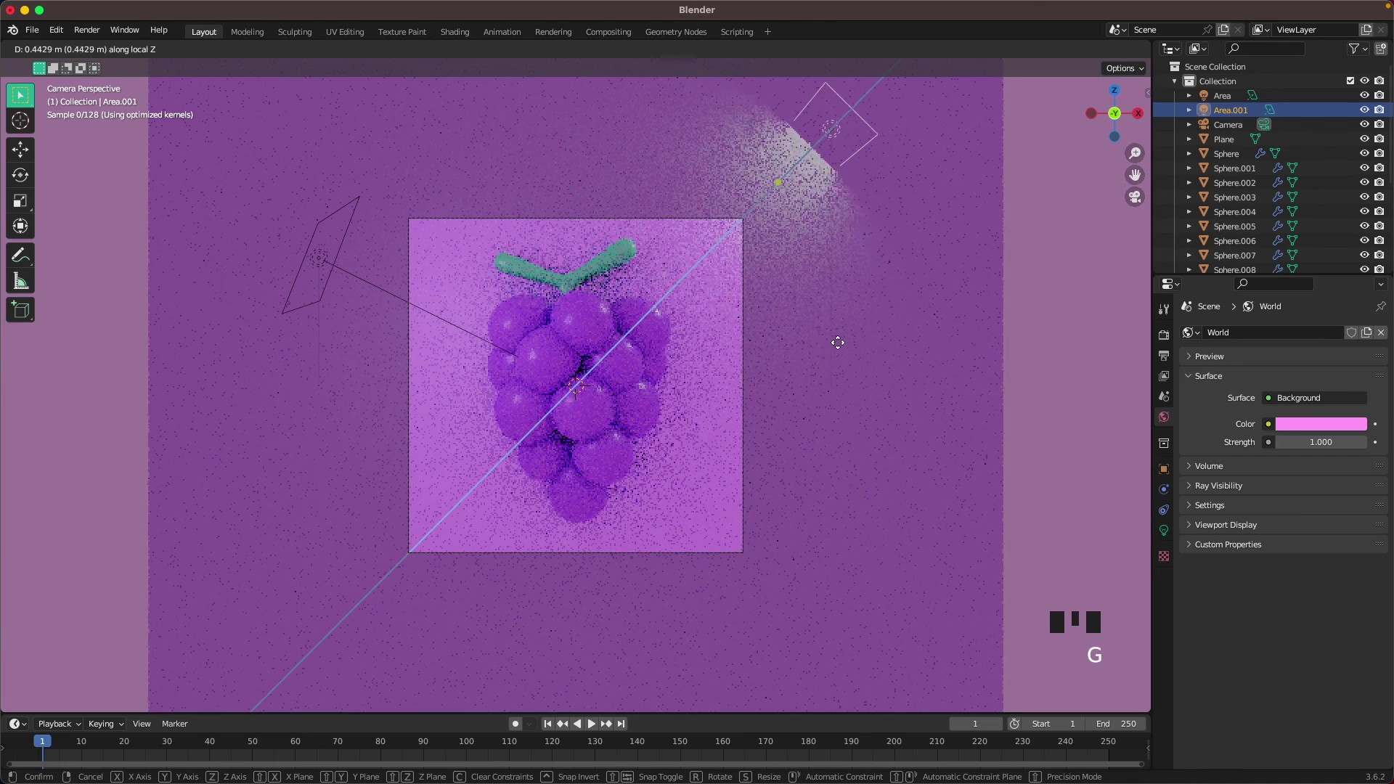
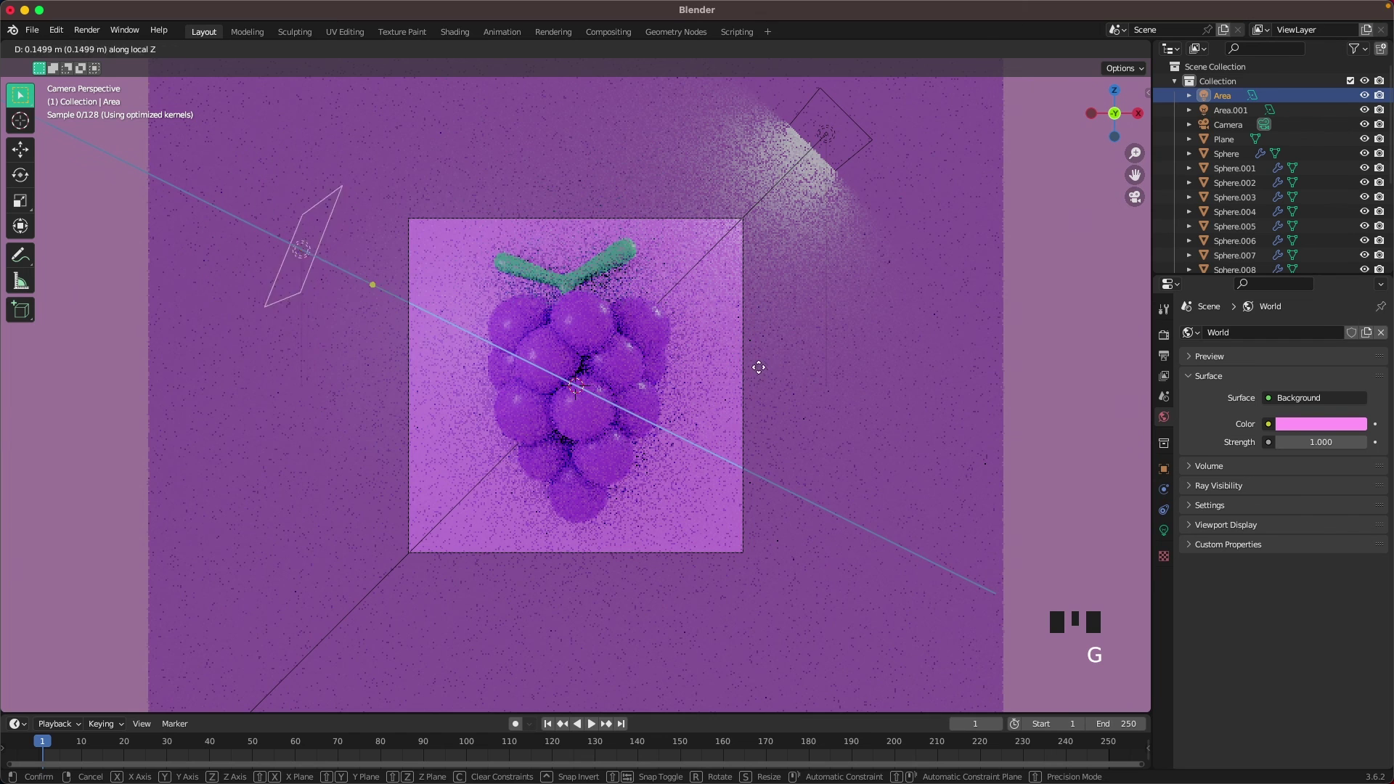
{"action": "left_click", "coordinate": [1167, 537]}
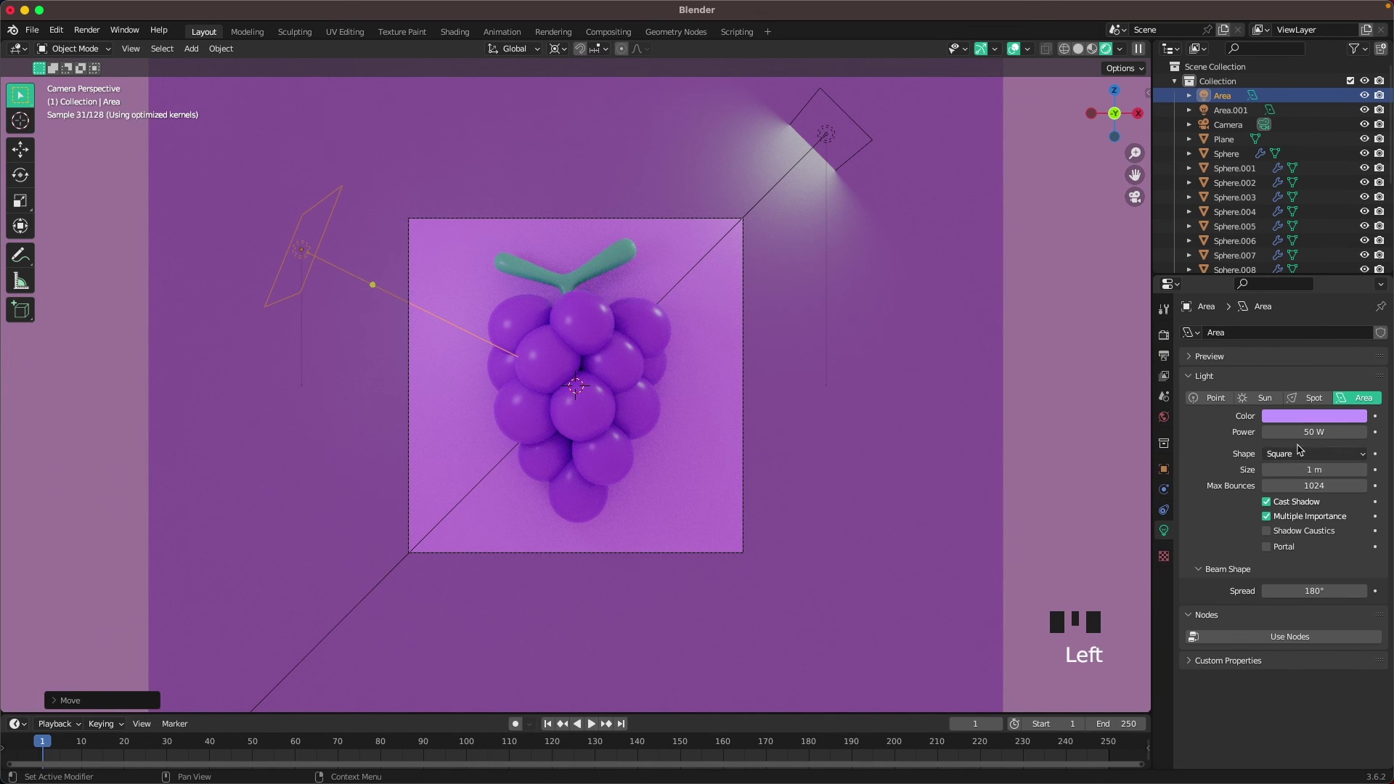
Raise the left area light's power to 200 W and pull it farther from the grapes
{"action": "left_click", "coordinate": [1311, 432]}
{"action": "key", "text": "0"}
{"action": "left_click", "coordinate": [1312, 432]}
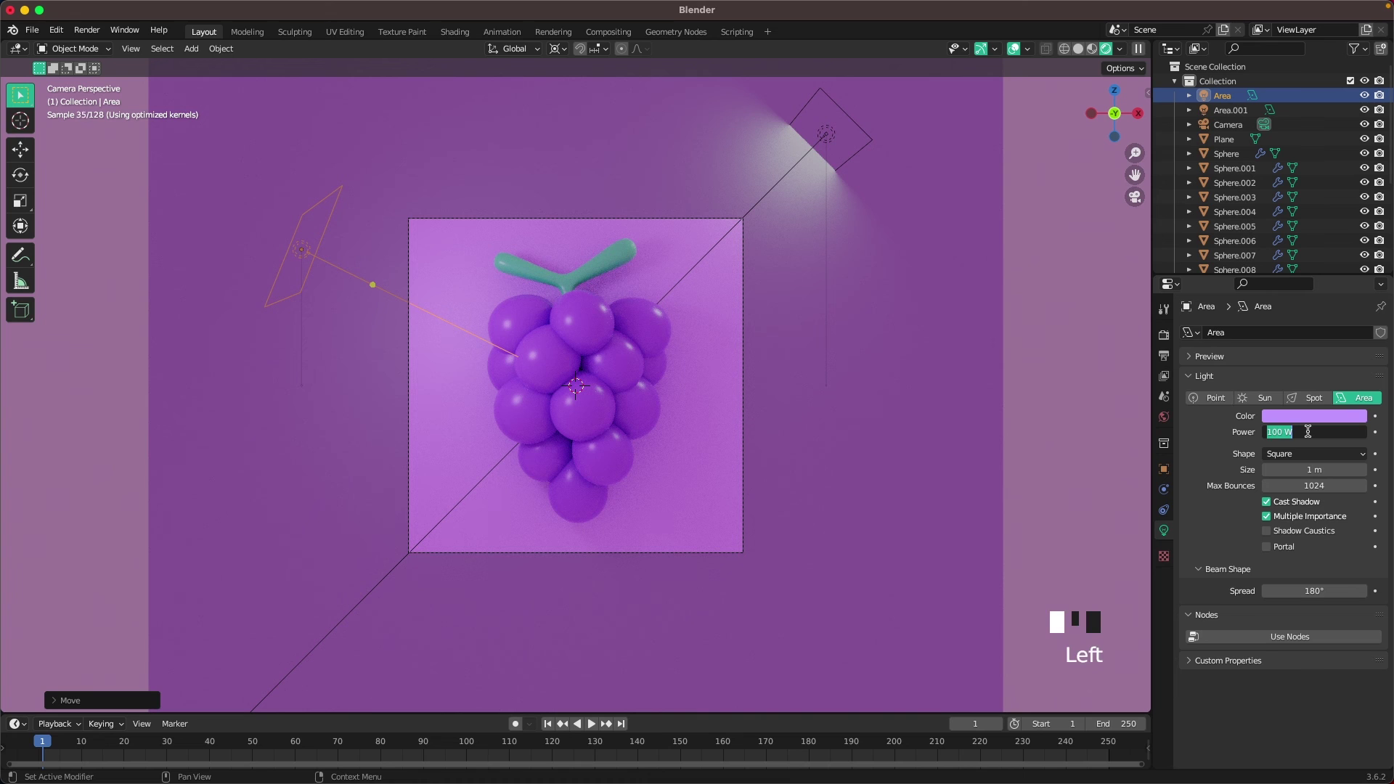
{"action": "key", "text": "0"}
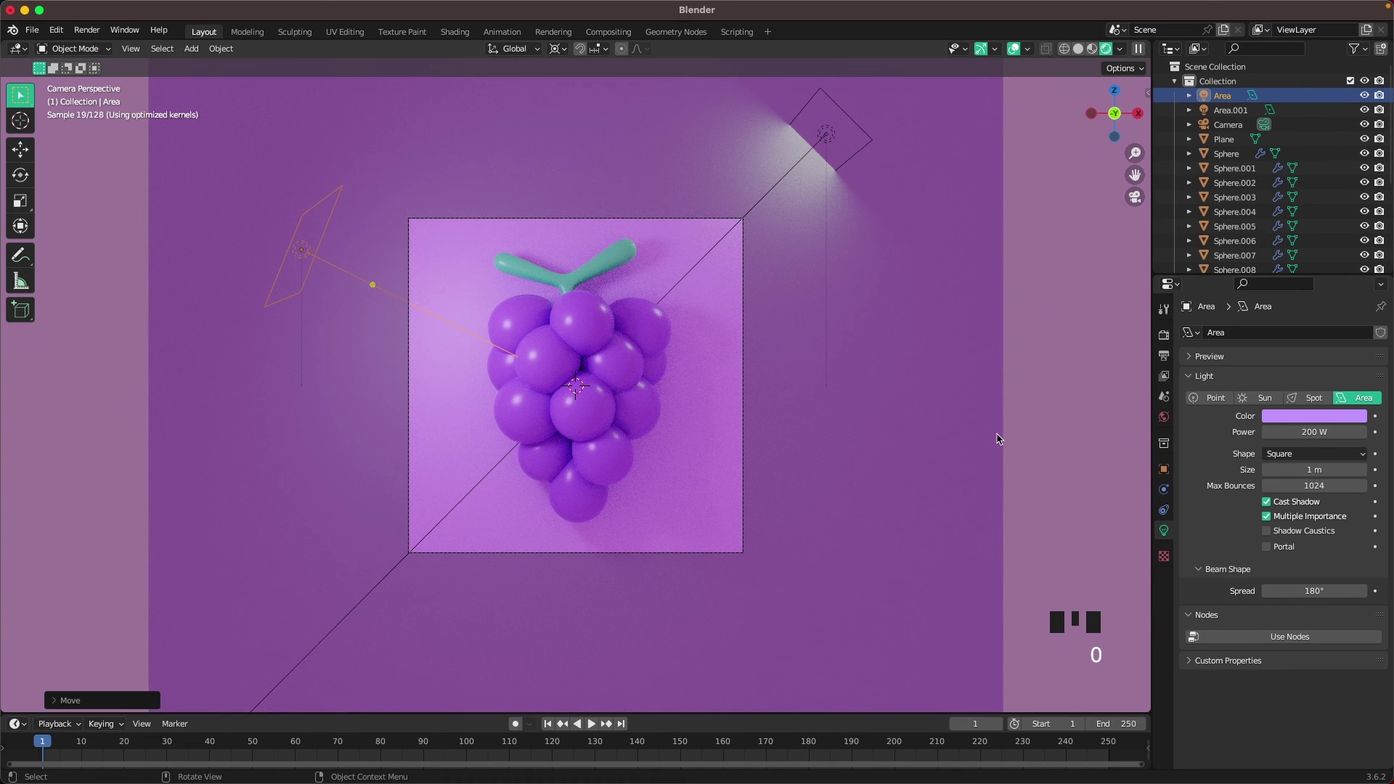
{"action": "key", "text": "g"}
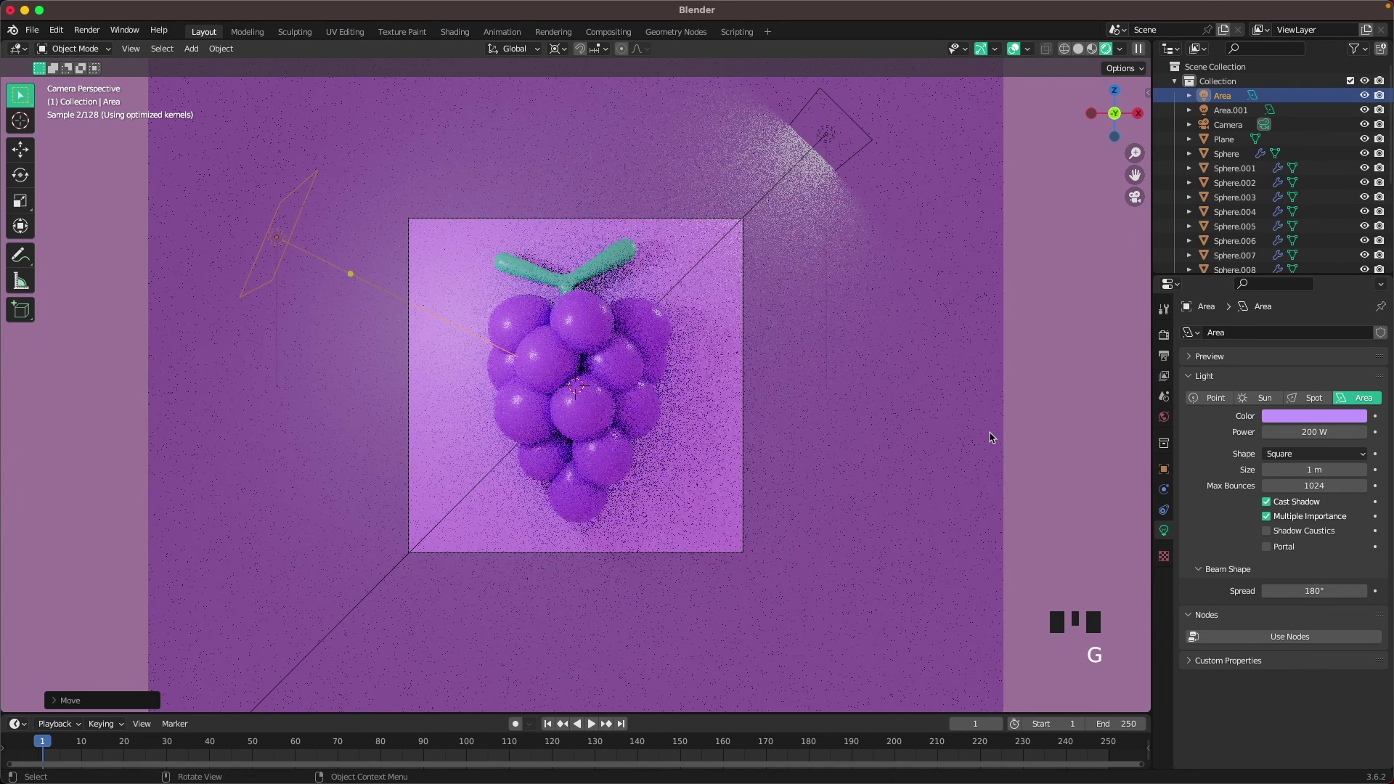
{"action": "left_click", "coordinate": [1020, 478]}
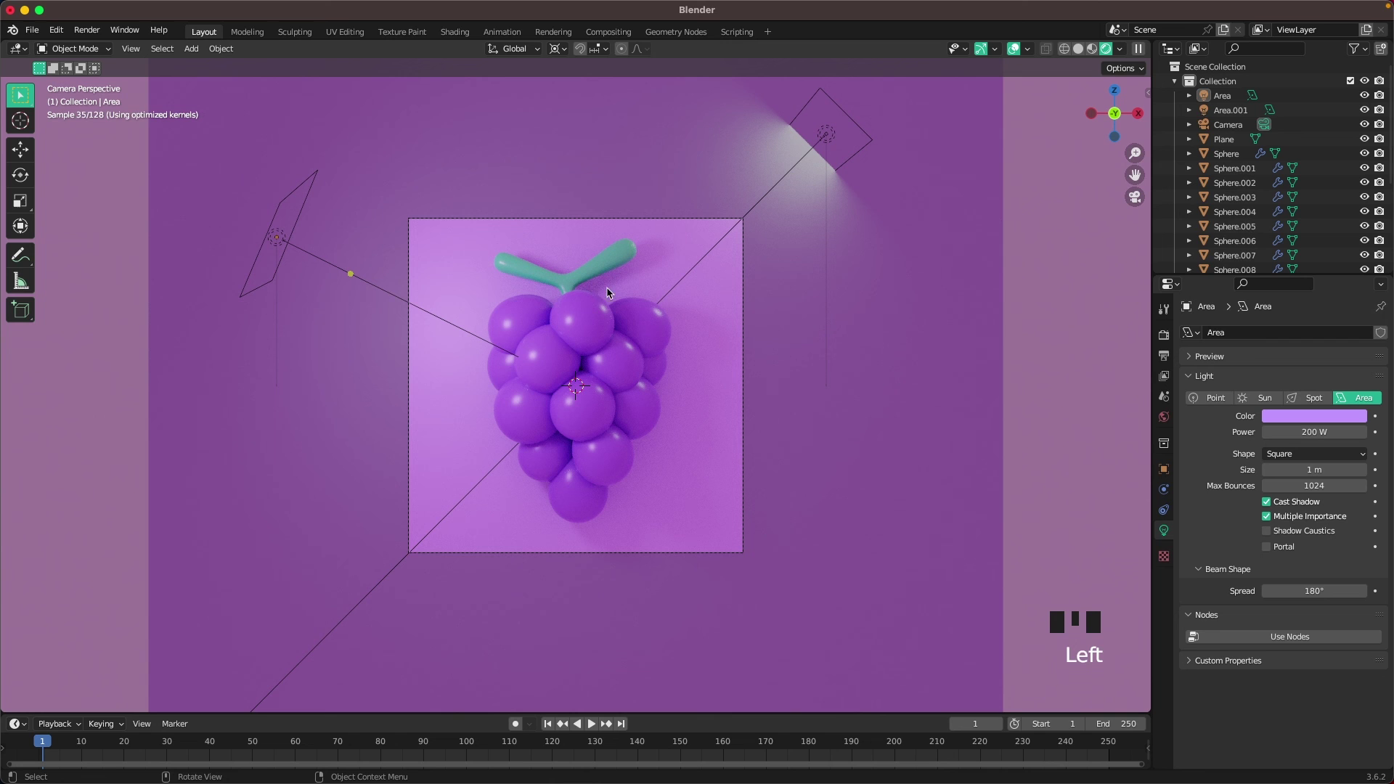